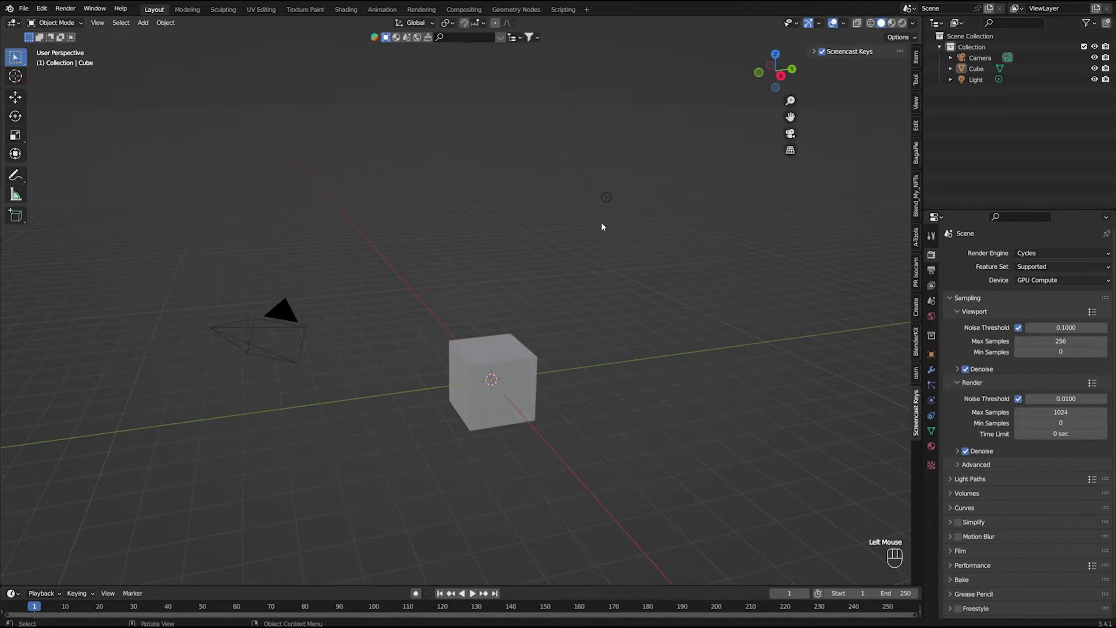
# Delete the default camera, cube and light so the scene is empty.
pyautogui.press('n')
pyautogui.click(898, 550)
pyautogui.middleClick(520, 416)
pyautogui.middleClick(527, 415)
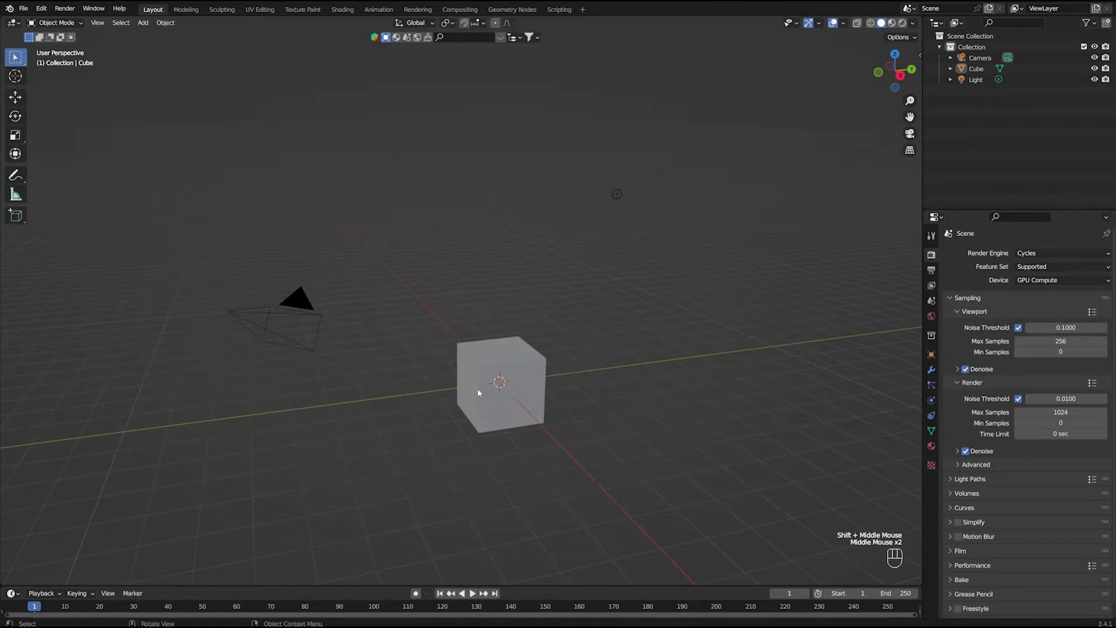
pyautogui.click(197, 204)
pyautogui.press('x')
pyautogui.middleClick(506, 333)
pyautogui.middleClick(518, 360)
pyautogui.middleClick(517, 348)
# Add a UV sphere and shrink it down while viewing it from the front.
pyautogui.press('shift+a')
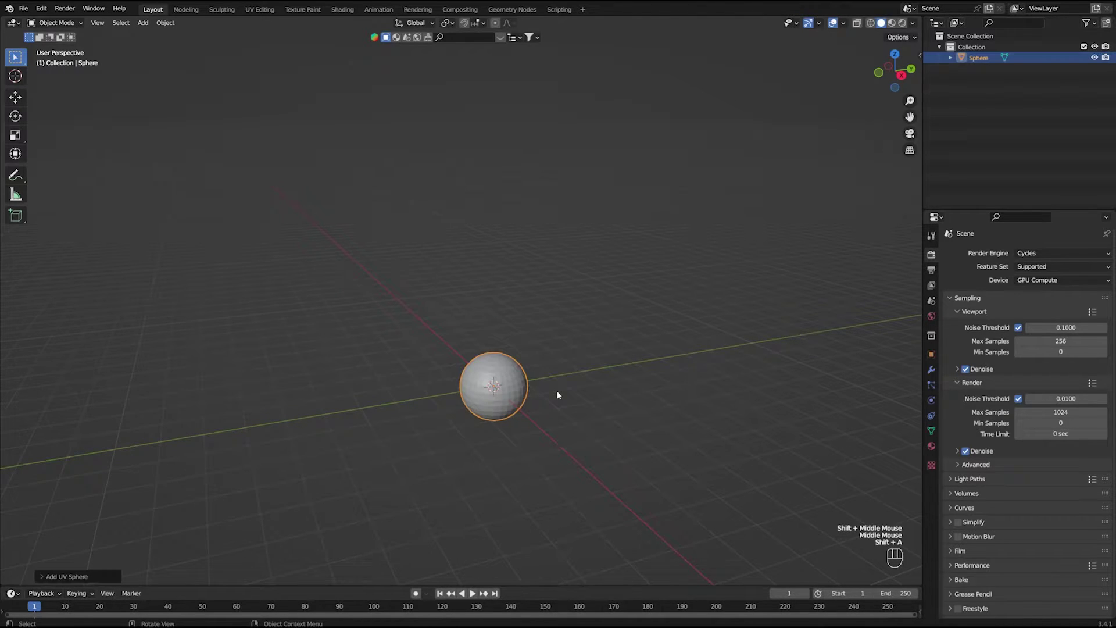
pyautogui.press('KP_1')
pyautogui.scroll(3)
pyautogui.moveTo(611, 480); pyautogui.dragTo(528, 326)
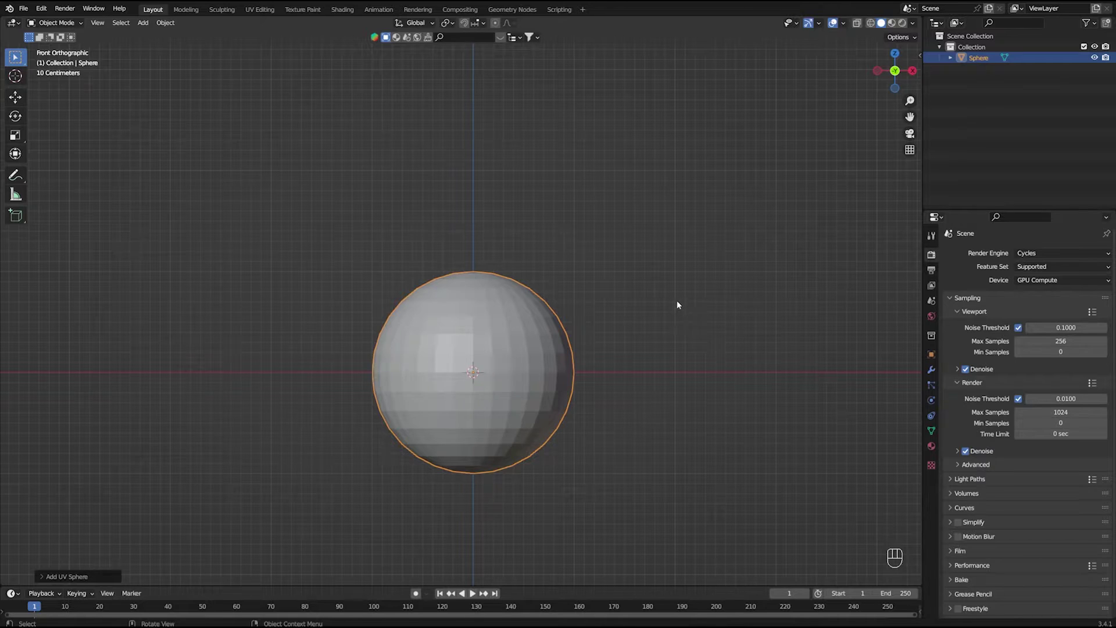
pyautogui.press('s')
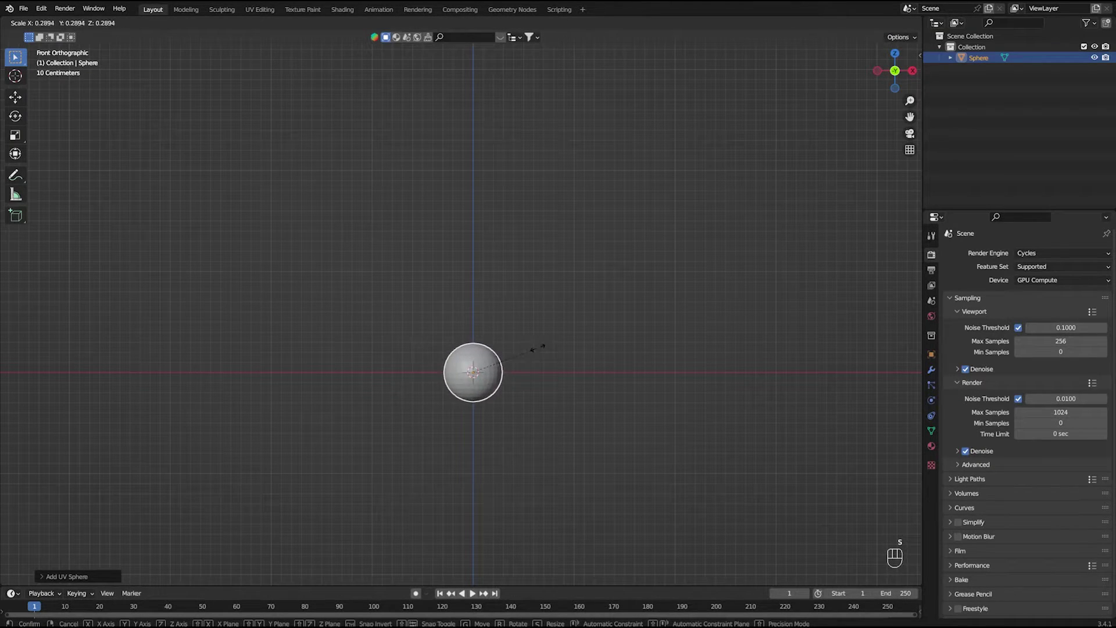
# Raise the sphere along Z so it rests on the ground line.
pyautogui.press('g')
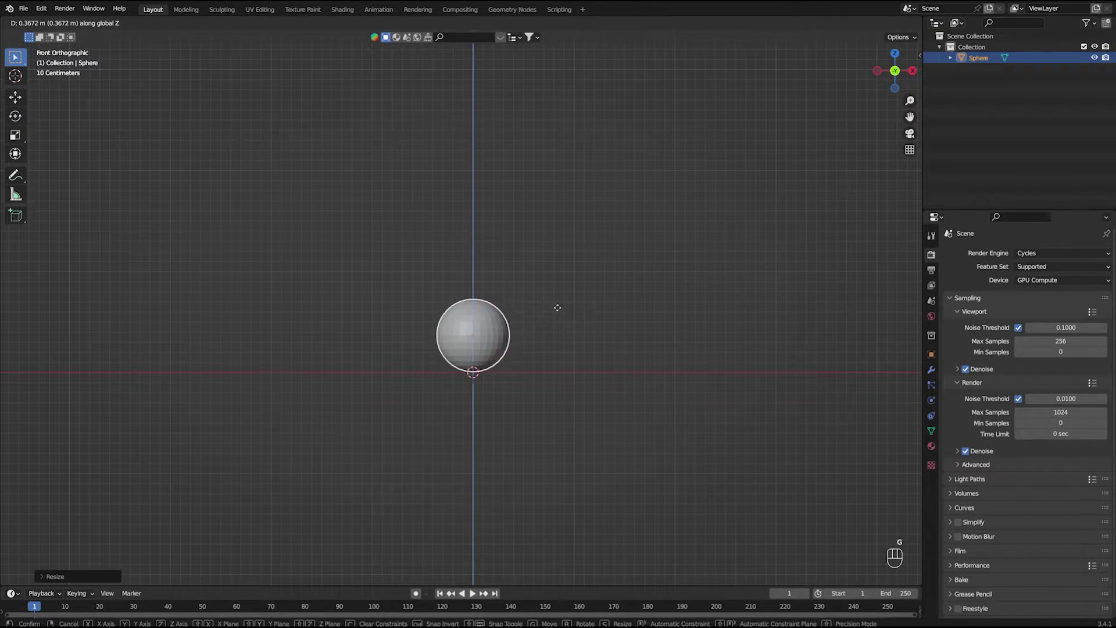
pyautogui.scroll(3)
pyautogui.moveTo(594, 412); pyautogui.dragTo(571, 356)
pyautogui.moveTo(567, 357); pyautogui.dragTo(544, 370)
pyautogui.scroll(-3)
pyautogui.moveTo(622, 338); pyautogui.dragTo(605, 379)
pyautogui.click(931, 370)
pyautogui.moveTo(998, 256); pyautogui.dragTo(963, 413)
pyautogui.click(1096, 304)
pyautogui.scroll(3)
pyautogui.click(1017, 302)
pyautogui.click(1017, 313)
pyautogui.scroll(3)
# Shade the sphere smooth and give it a level-1 Subdivision Surface modifier.
pyautogui.rightClick(511, 304)
pyautogui.moveTo(503, 302); pyautogui.dragTo(506, 335)
pyautogui.scroll(-3)
pyautogui.moveTo(496, 413); pyautogui.dragTo(496, 465)
pyautogui.scroll(3)
pyautogui.press('KP_1')
pyautogui.moveTo(496, 461); pyautogui.dragTo(544, 294)
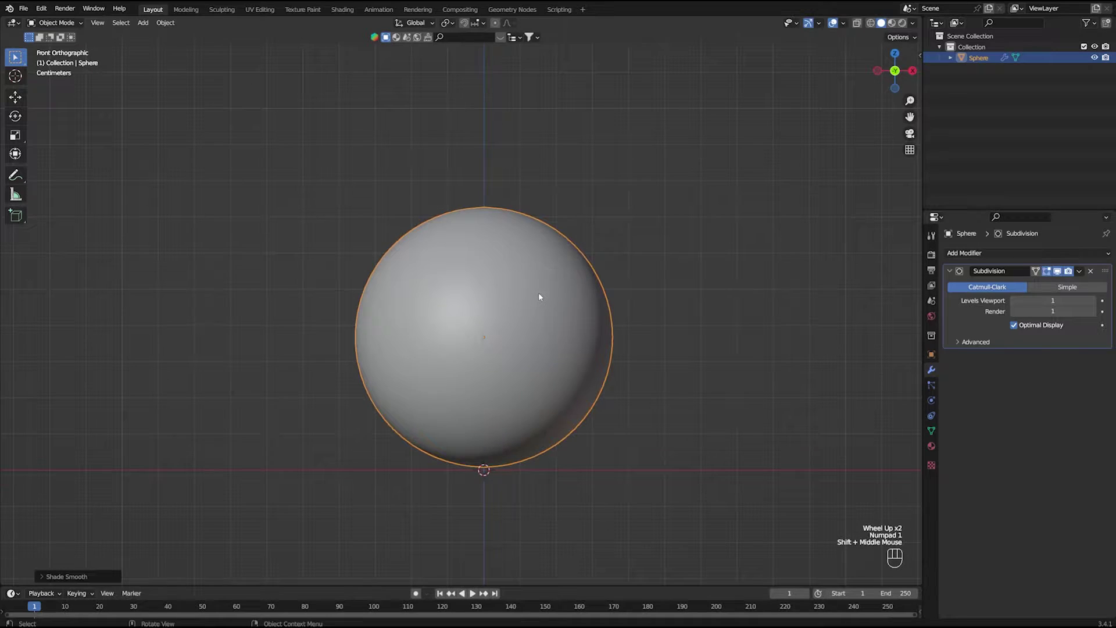
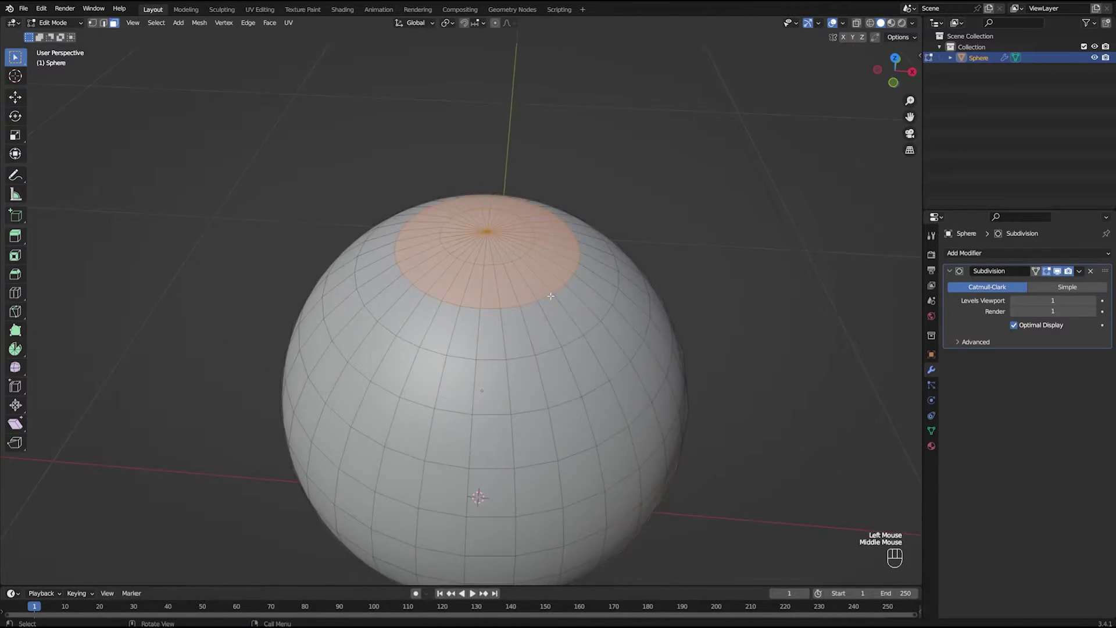
# Extrude the sphere's top faces up into a narrow neck and add a loop cut near its base.
pyautogui.press('e')
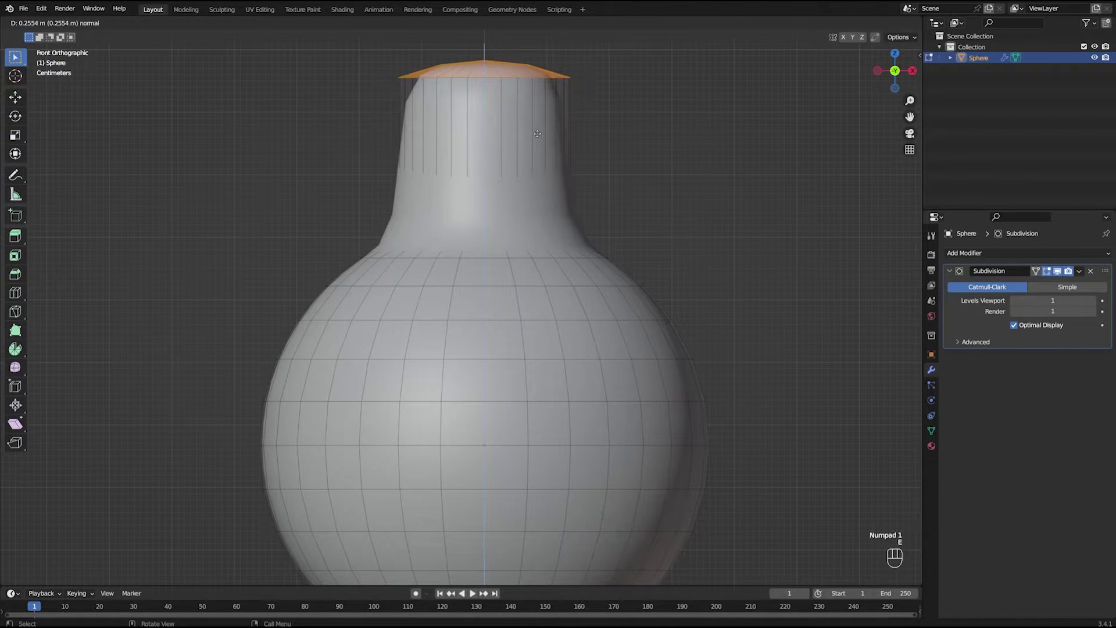
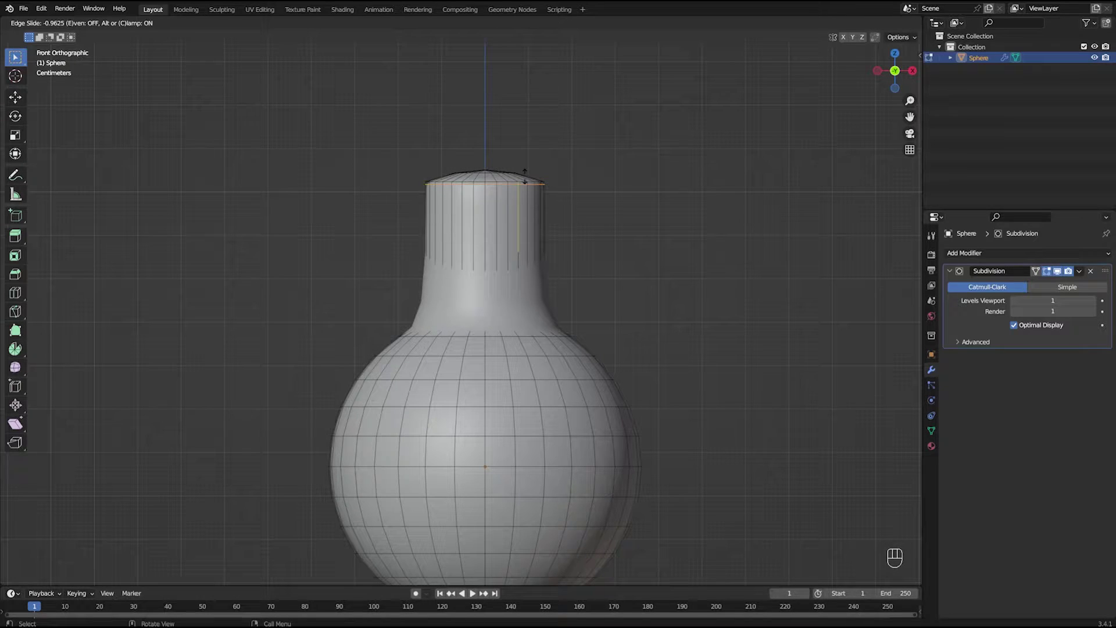
pyautogui.press('ctrl+r')
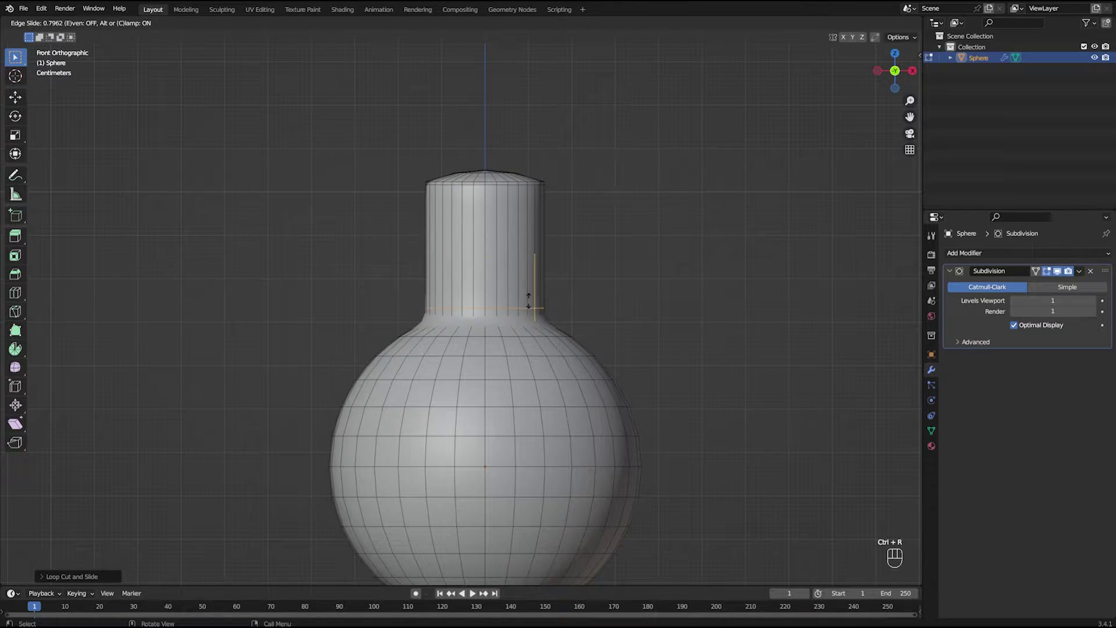
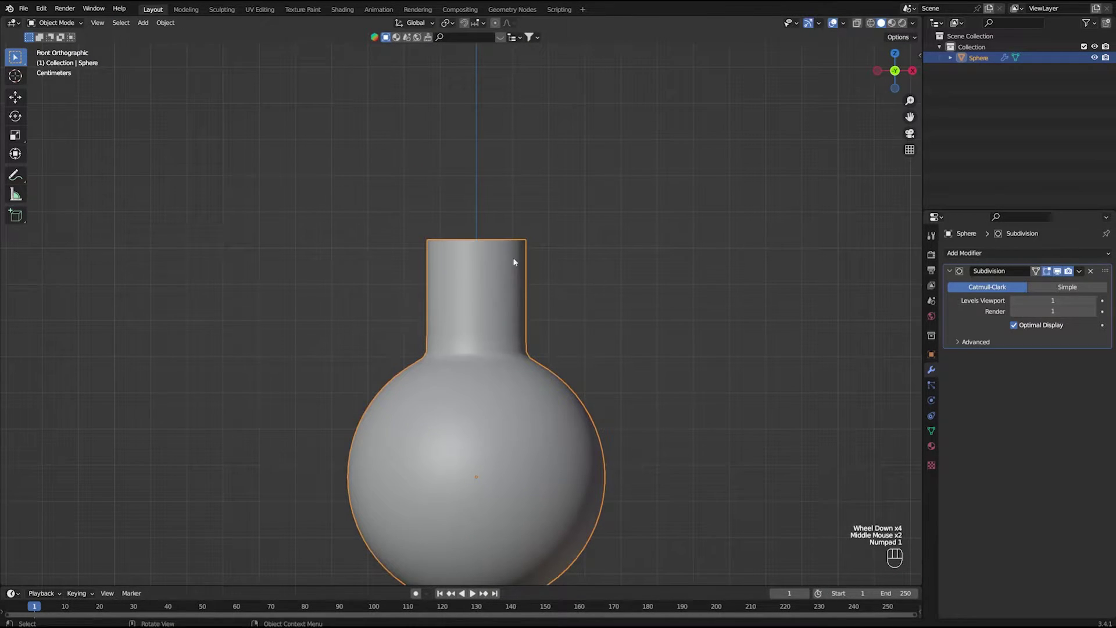
# In Edit Mode with X-ray, edge-slide and slightly rescale the neck-base loop to soften the join.
pyautogui.moveTo(523, 399); pyautogui.dragTo(524, 359)
pyautogui.scroll(3)
pyautogui.middleClick(543, 321)
pyautogui.middleClick(519, 312)
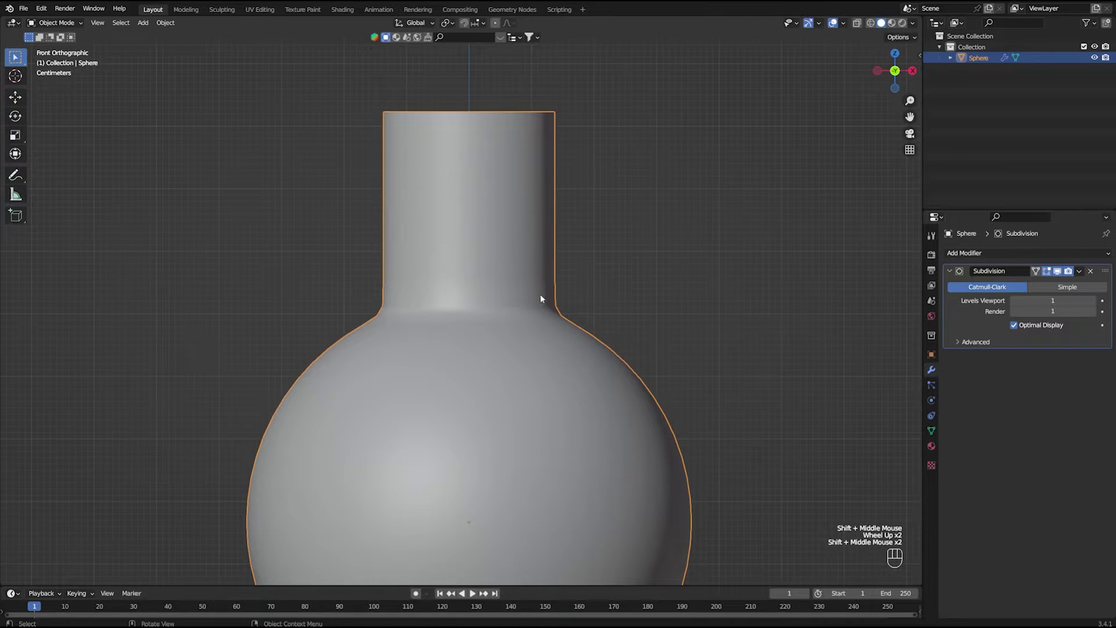
pyautogui.moveTo(506, 302); pyautogui.dragTo(506, 333)
pyautogui.click(860, 28)
pyautogui.press('Tab')
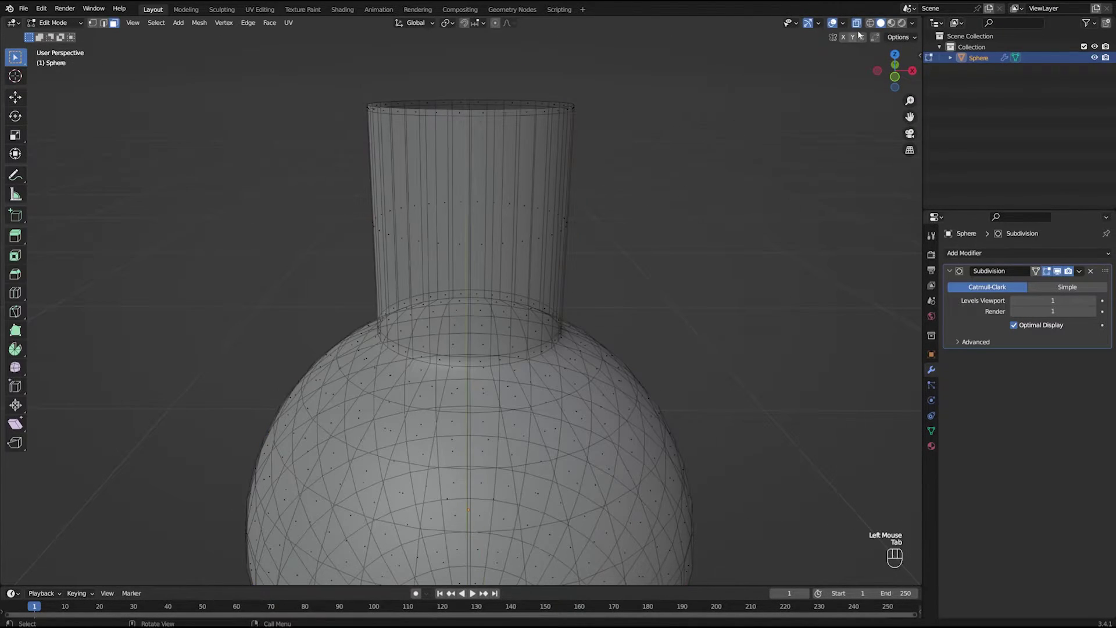
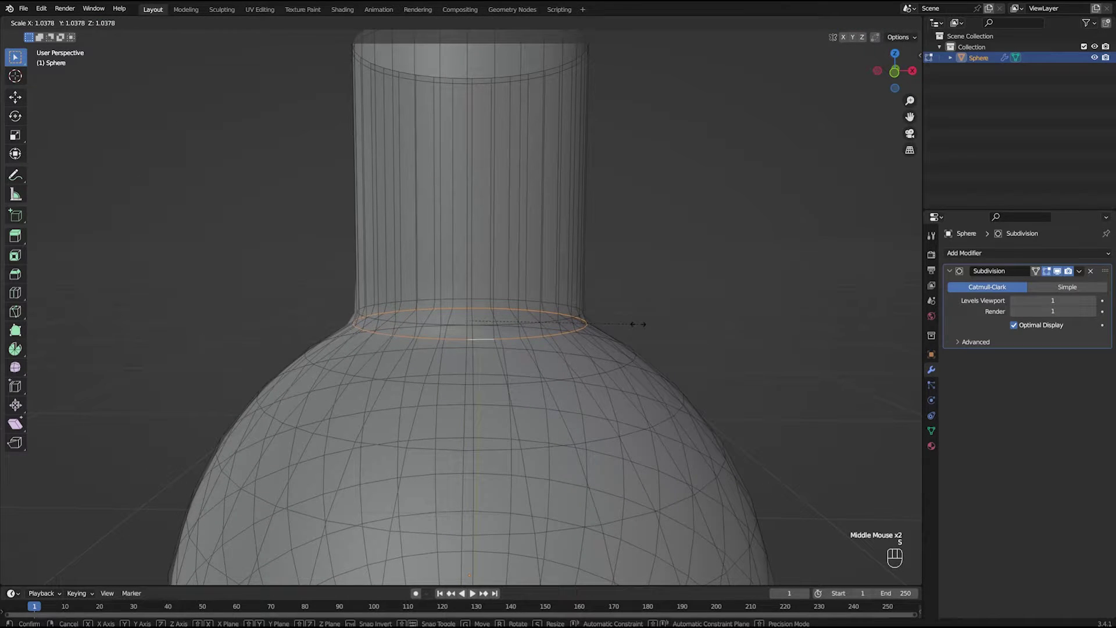
pyautogui.press('g')
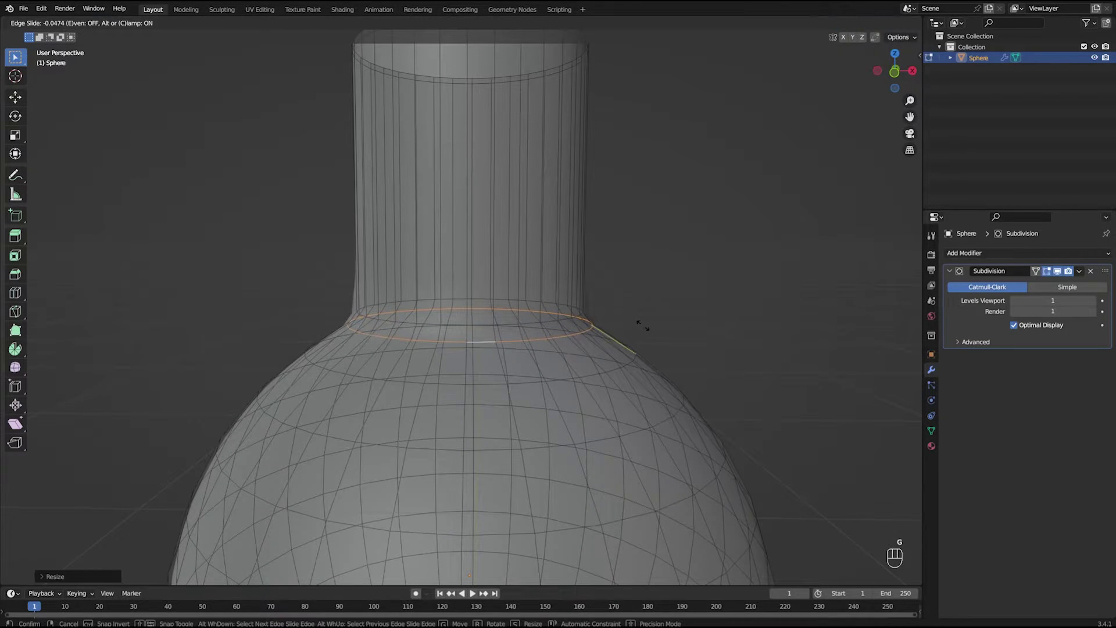
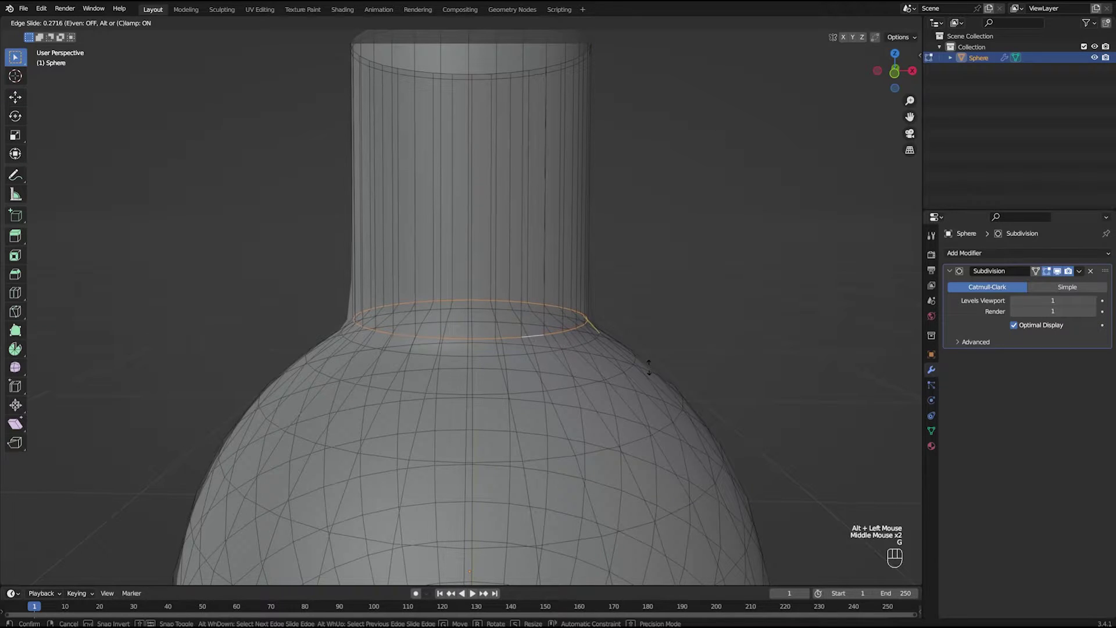
pyautogui.press('s')
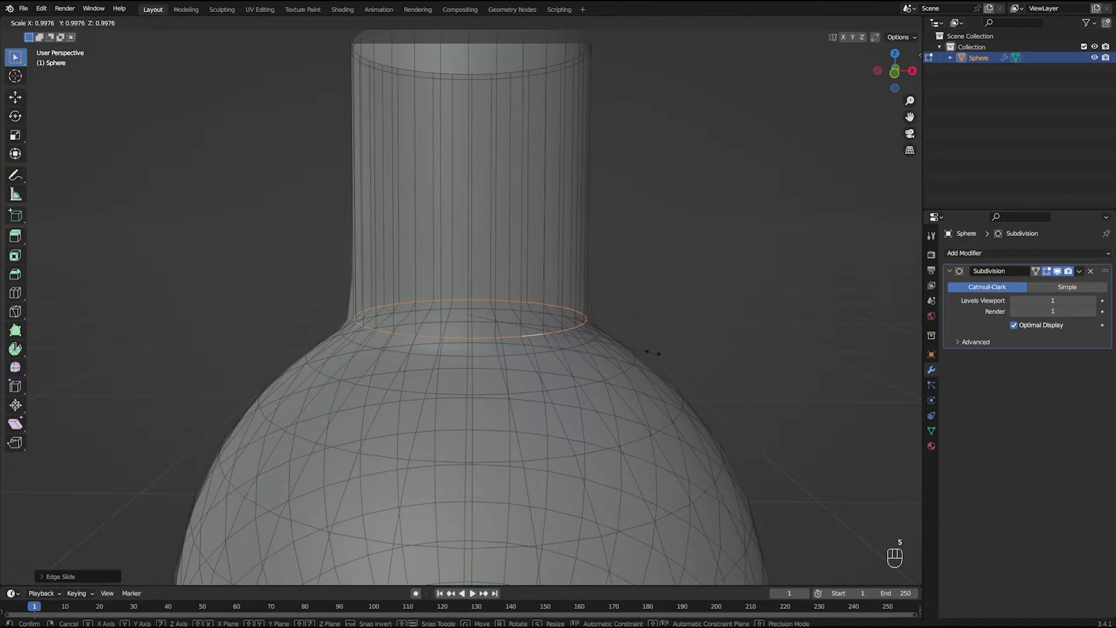
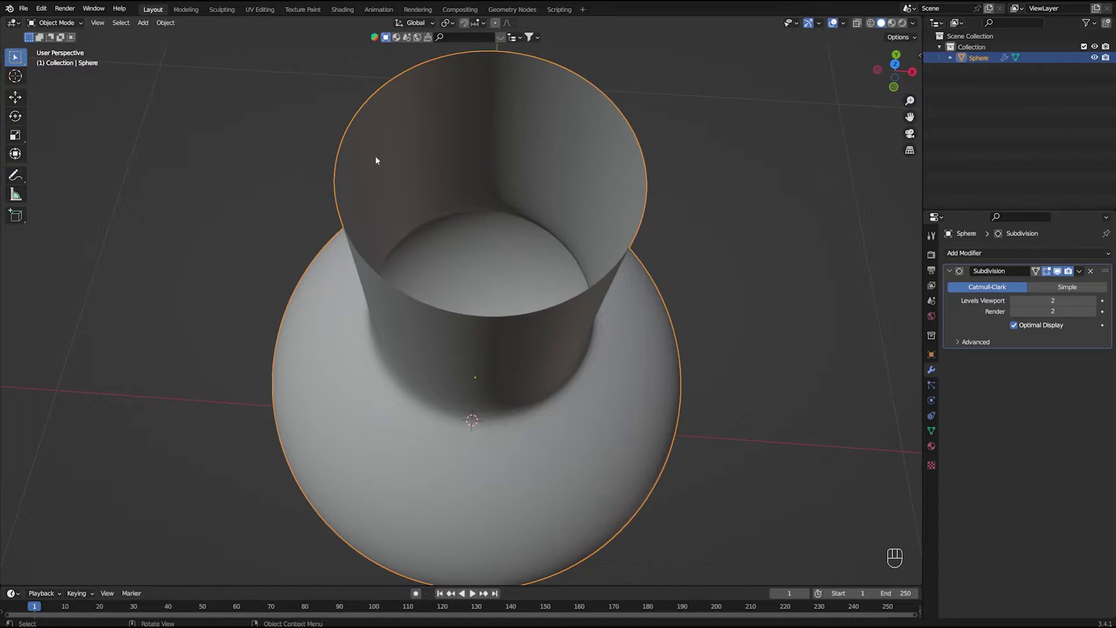
# Add a Solidify modifier with 0.04 m thickness and move it above the Subdivision modifier.
pyautogui.moveTo(1041, 259); pyautogui.dragTo(892, 443)
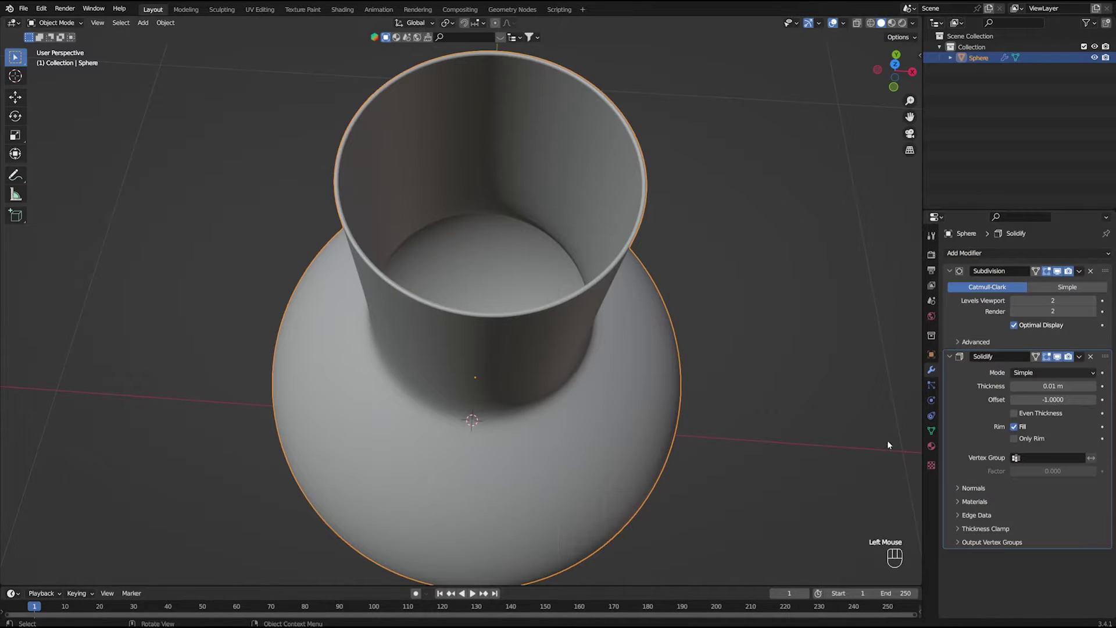
pyautogui.moveTo(1111, 359); pyautogui.dragTo(1107, 243)
pyautogui.moveTo(677, 366); pyautogui.dragTo(674, 399)
pyautogui.moveTo(675, 399); pyautogui.dragTo(676, 385)
pyautogui.click(1098, 302)
pyautogui.click(1098, 303)
pyautogui.click(1098, 302)
pyautogui.moveTo(682, 389); pyautogui.dragTo(685, 348)
pyautogui.scroll(-3)
pyautogui.click(632, 287)
# Check the walled flask from the front and save the blend file.
pyautogui.press('KP_1')
pyautogui.moveTo(551, 349); pyautogui.dragTo(549, 300)
pyautogui.moveTo(520, 283); pyautogui.dragTo(528, 356)
pyautogui.moveTo(516, 284); pyautogui.dragTo(497, 332)
pyautogui.middleClick(498, 330)
pyautogui.moveTo(504, 330); pyautogui.dragTo(523, 326)
pyautogui.press('ctrl+s')
pyautogui.moveTo(523, 346); pyautogui.dragTo(519, 333)
pyautogui.press('KP_1')
pyautogui.moveTo(526, 369); pyautogui.dragTo(531, 355)
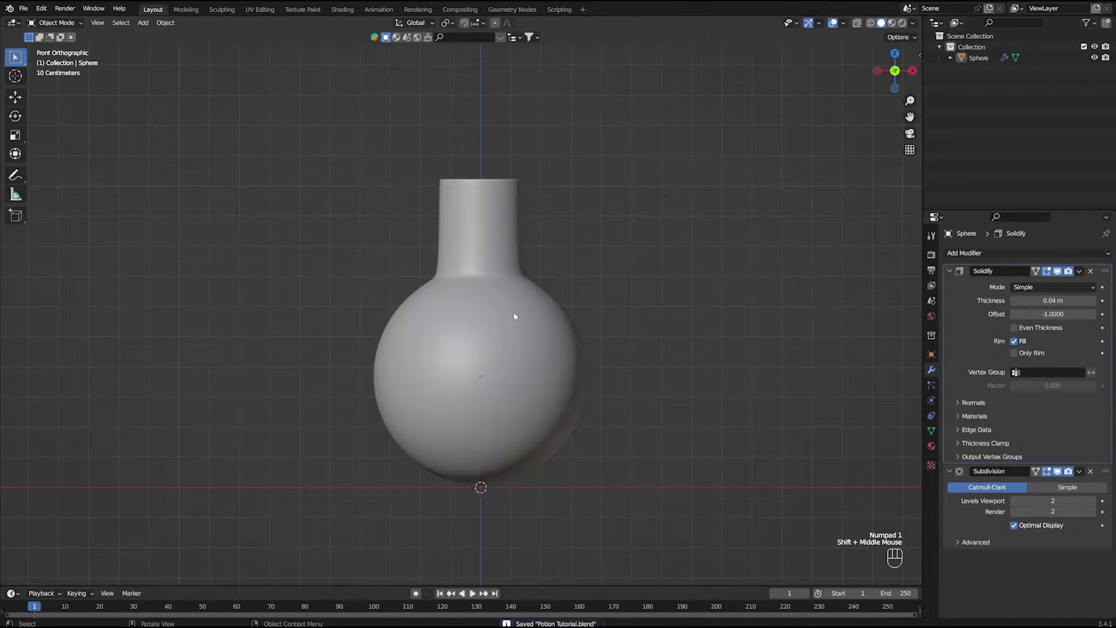
pyautogui.scroll(3)
pyautogui.scroll(-3)
# Add a cylinder, shrink it and move it up onto the top of the flask neck.
pyautogui.moveTo(510, 328); pyautogui.dragTo(505, 313)
pyautogui.press('shift+a')
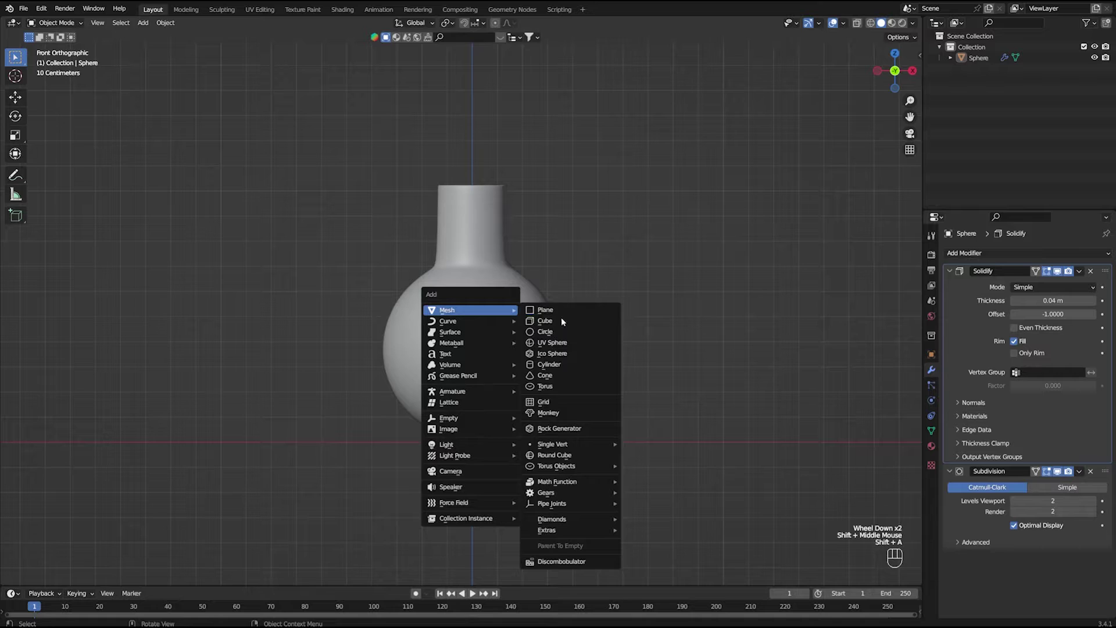
pyautogui.press('s')
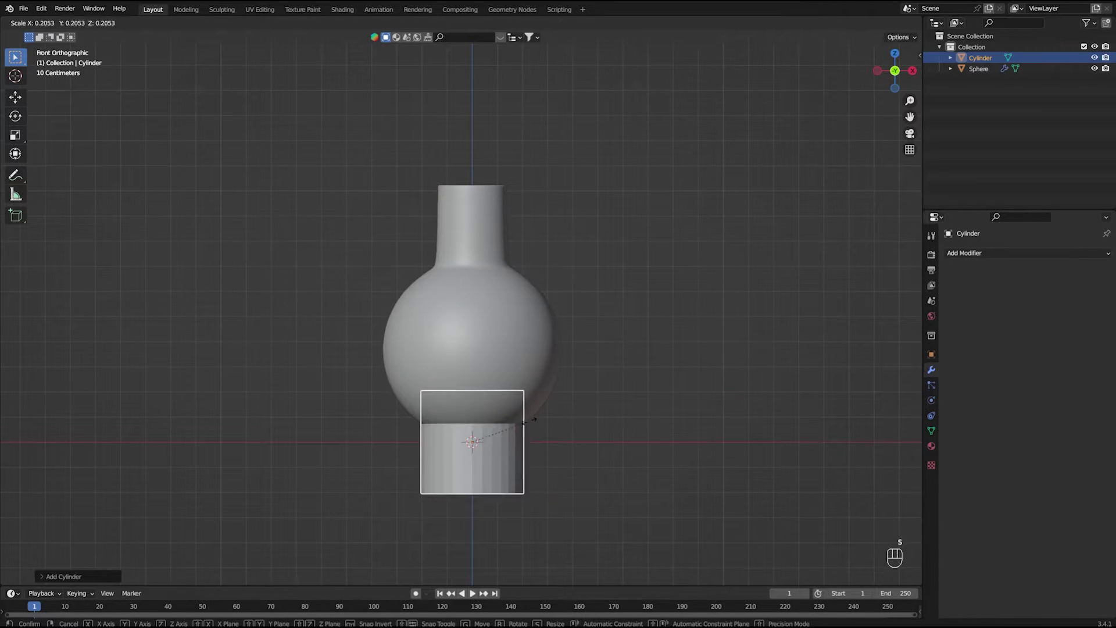
pyautogui.press('g')
pyautogui.press('s')
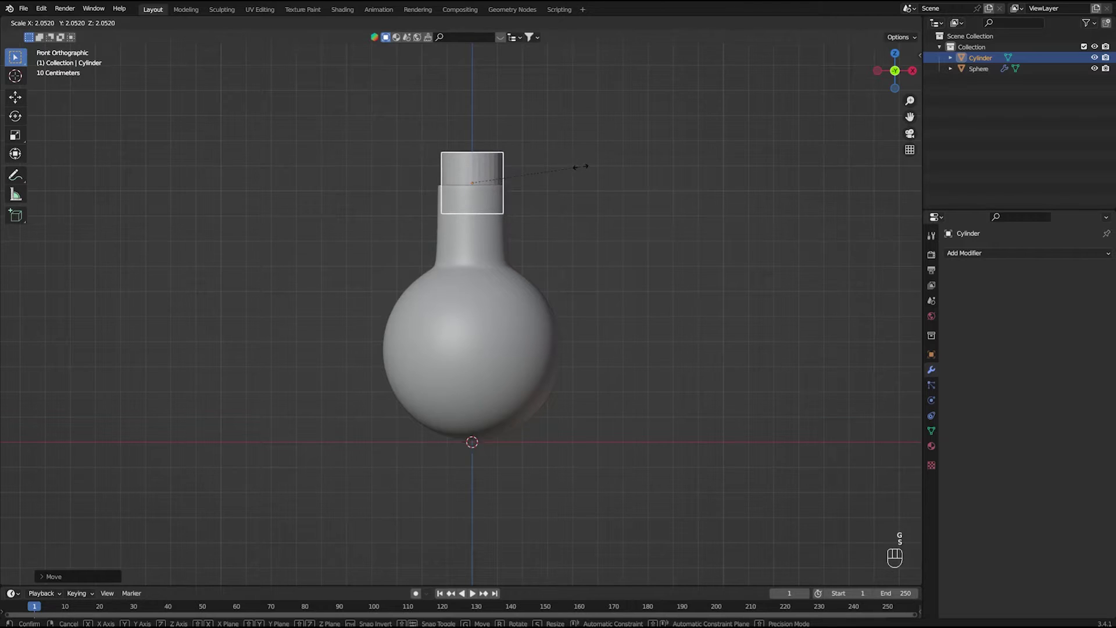
# Zoom in on the neck opening to check how the stopper sits.
pyautogui.moveTo(526, 183); pyautogui.dragTo(522, 233)
pyautogui.moveTo(524, 262); pyautogui.dragTo(527, 317)
pyautogui.scroll(3)
pyautogui.moveTo(551, 338); pyautogui.dragTo(549, 357)
pyautogui.scroll(-3)
pyautogui.scroll(3)
pyautogui.moveTo(533, 328); pyautogui.dragTo(530, 356)
pyautogui.click(483, 281)
pyautogui.press('KP_1')
pyautogui.moveTo(536, 257); pyautogui.dragTo(532, 340)
pyautogui.middleClick(533, 340)
pyautogui.scroll(3)
pyautogui.moveTo(526, 297); pyautogui.dragTo(523, 341)
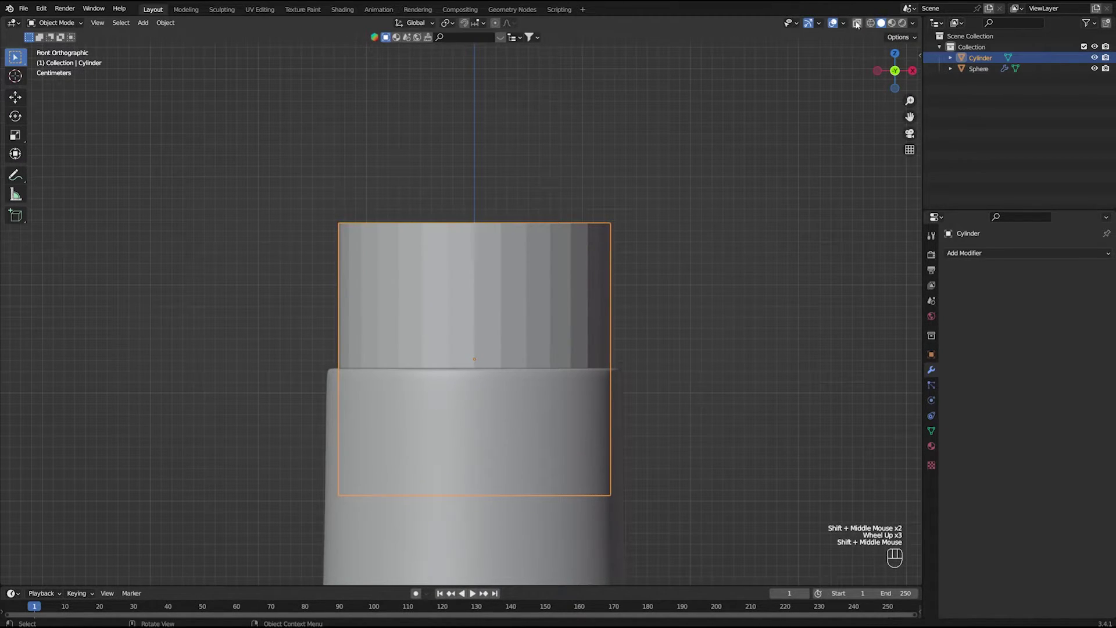
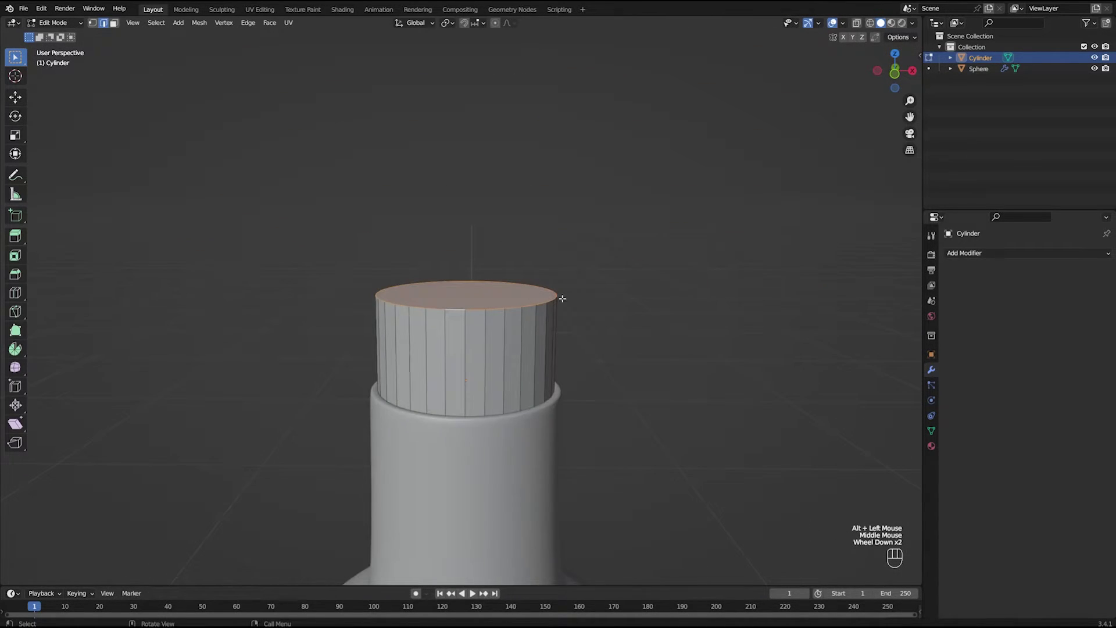
# Bevel the cork's rims and taper its bottom inward, then leave Edit Mode.
pyautogui.press('ctrl+b')
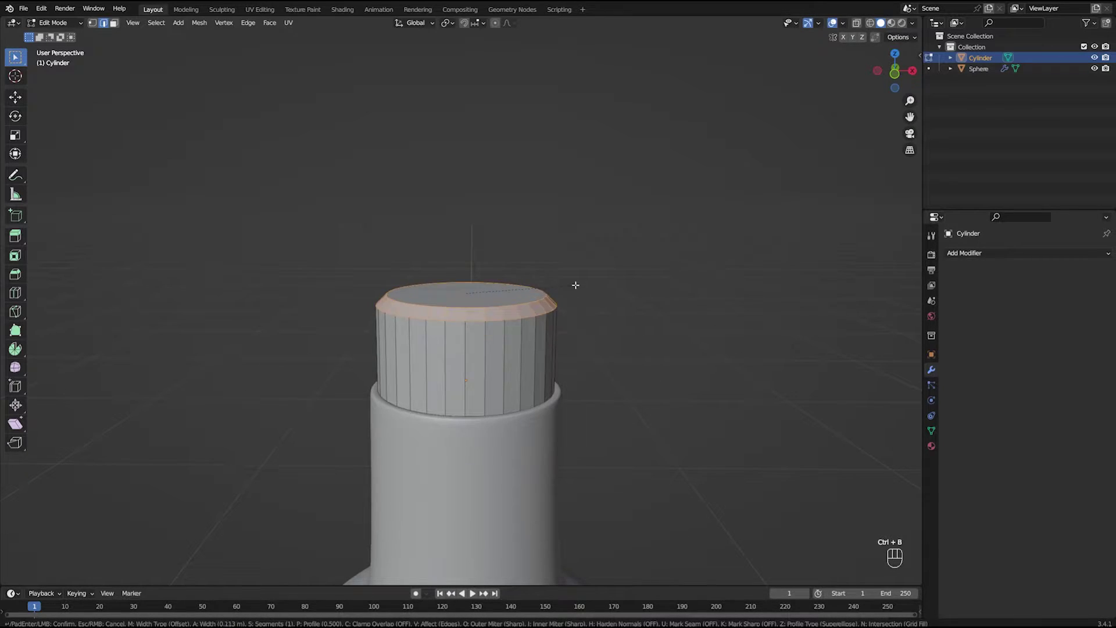
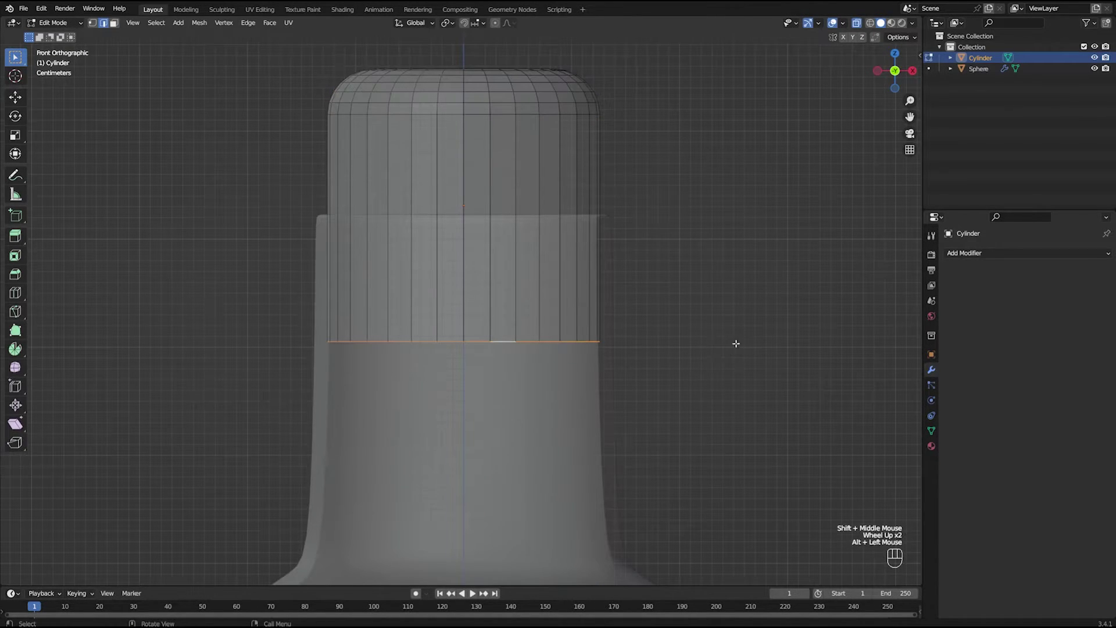
pyautogui.press('5')
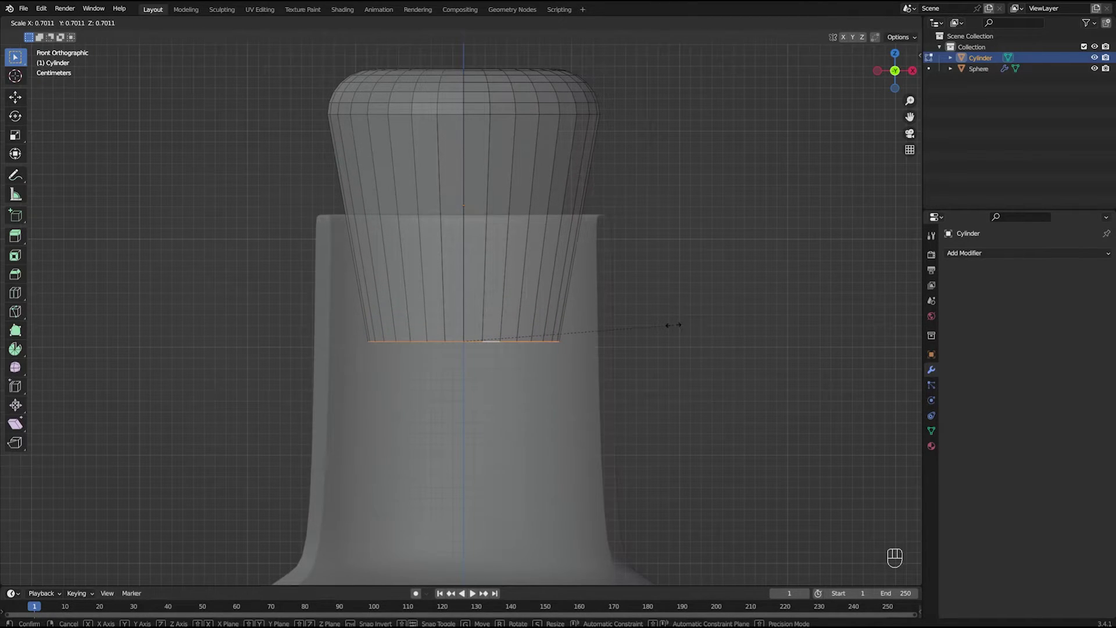
pyautogui.press('ctrl+b')
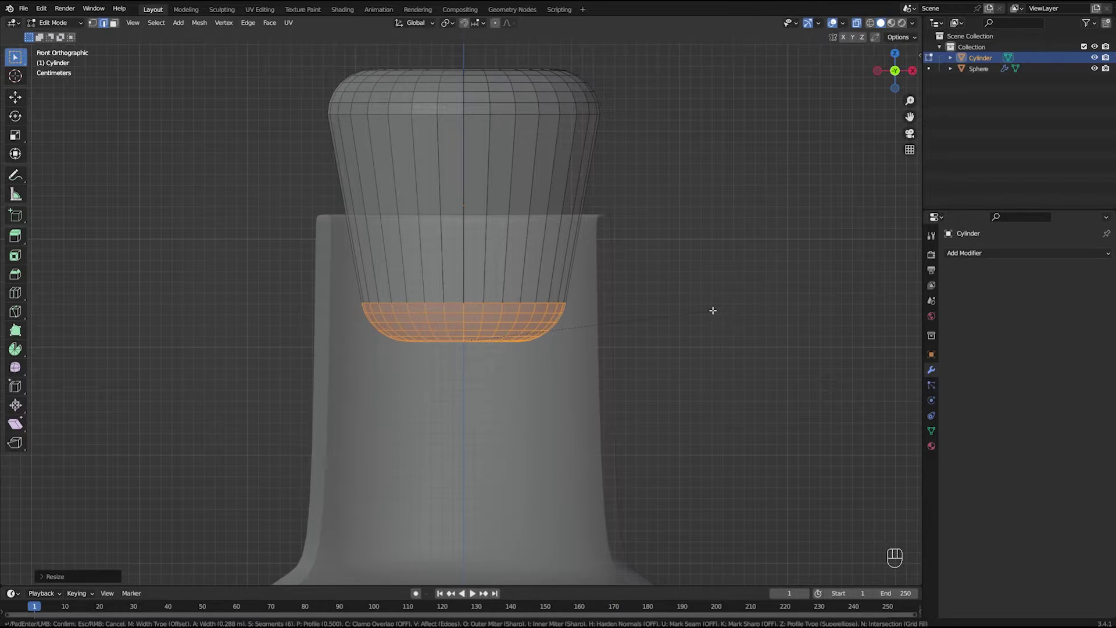
pyautogui.press('Tab')
# Scale the cork and move it along Z until it sits snugly in the bottle neck.
pyautogui.press('s')
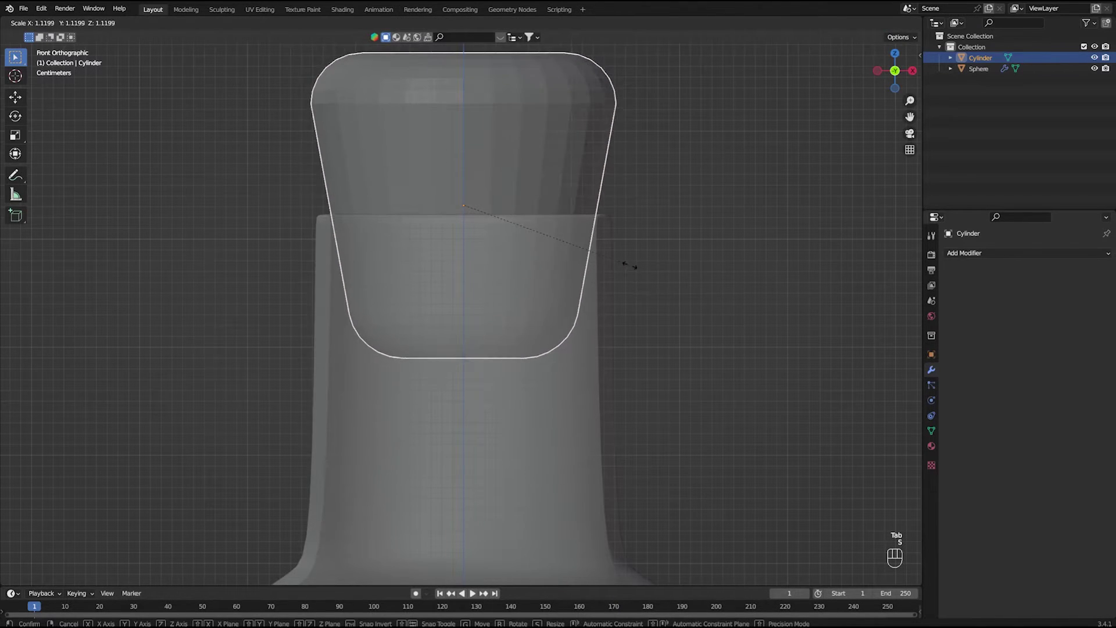
pyautogui.press('g')
pyautogui.press('s')
pyautogui.press('g')
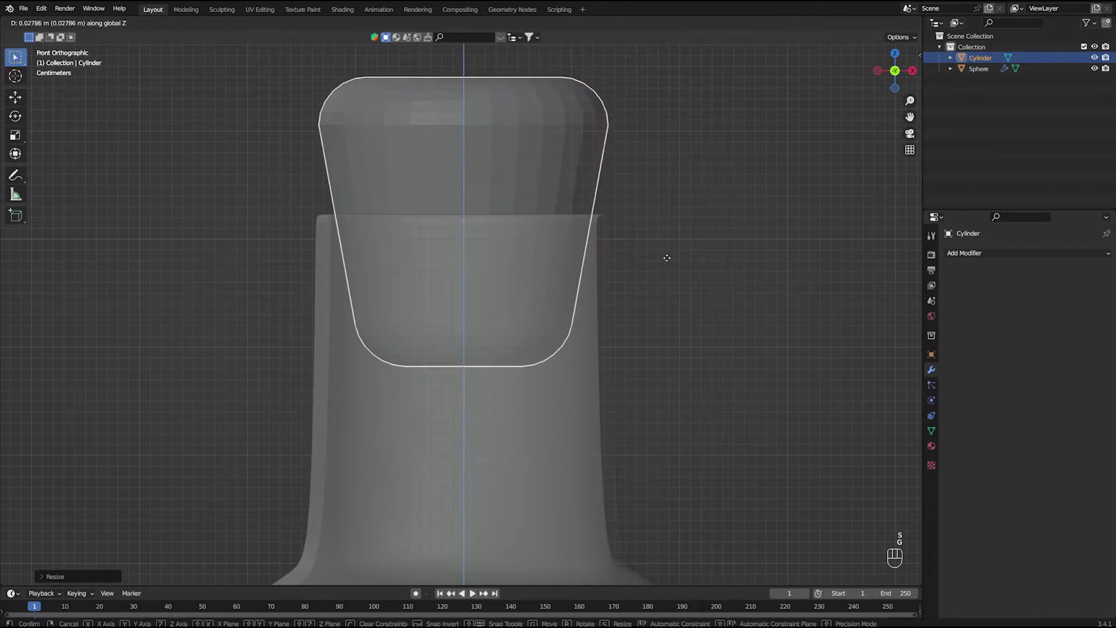
pyautogui.press('s')
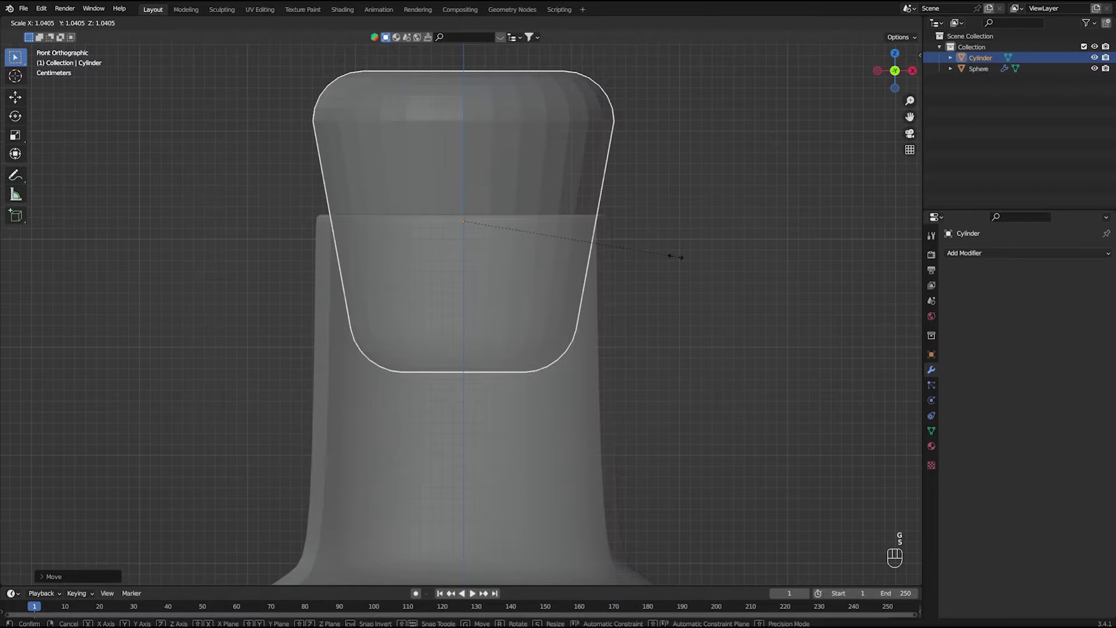
pyautogui.moveTo(646, 248); pyautogui.dragTo(601, 308)
pyautogui.scroll(-3)
pyautogui.moveTo(533, 342); pyautogui.dragTo(571, 330)
pyautogui.press('5')
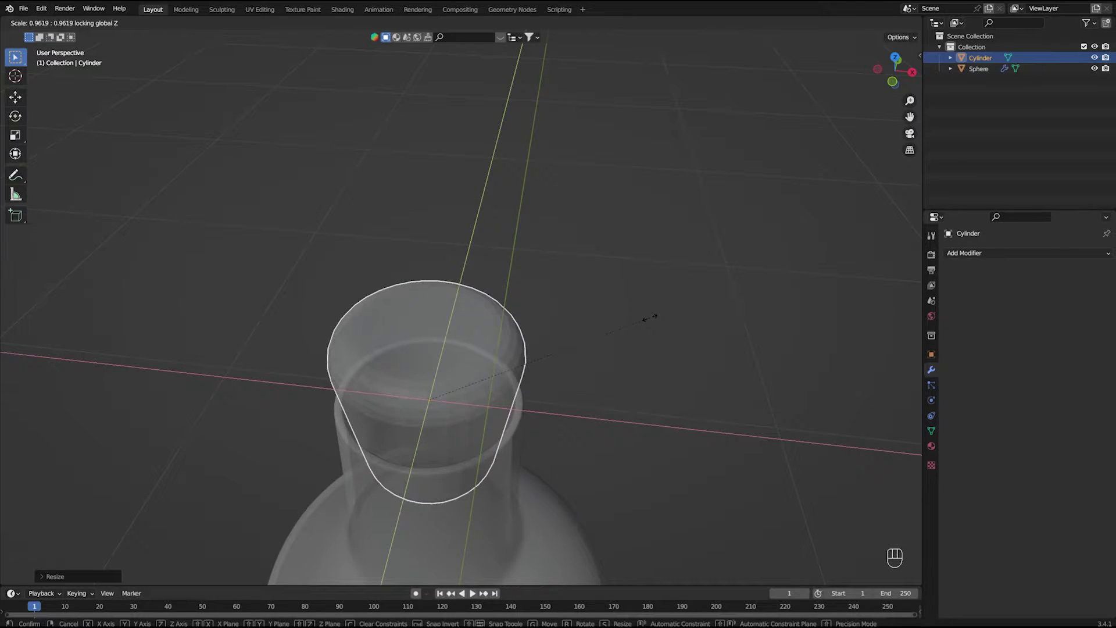
pyautogui.press('KP_1')
pyautogui.click(608, 296)
# Inspect the cork's fit from several views and save the file again.
pyautogui.scroll(3)
pyautogui.click(864, 21)
pyautogui.click(509, 170)
pyautogui.rightClick(508, 170)
pyautogui.moveTo(623, 183); pyautogui.dragTo(604, 217)
pyautogui.scroll(-3)
pyautogui.click(606, 253)
pyautogui.scroll(-3)
pyautogui.click(442, 305)
pyautogui.press('KP_1')
pyautogui.scroll(-3)
pyautogui.moveTo(552, 343); pyautogui.dragTo(559, 265)
pyautogui.scroll(3)
pyautogui.middleClick(559, 247)
pyautogui.click(628, 232)
pyautogui.press('KP_1')
pyautogui.scroll(-3)
pyautogui.scroll(3)
pyautogui.moveTo(547, 324); pyautogui.dragTo(540, 281)
pyautogui.press('ctrl+s')
pyautogui.moveTo(537, 249); pyautogui.dragTo(545, 277)
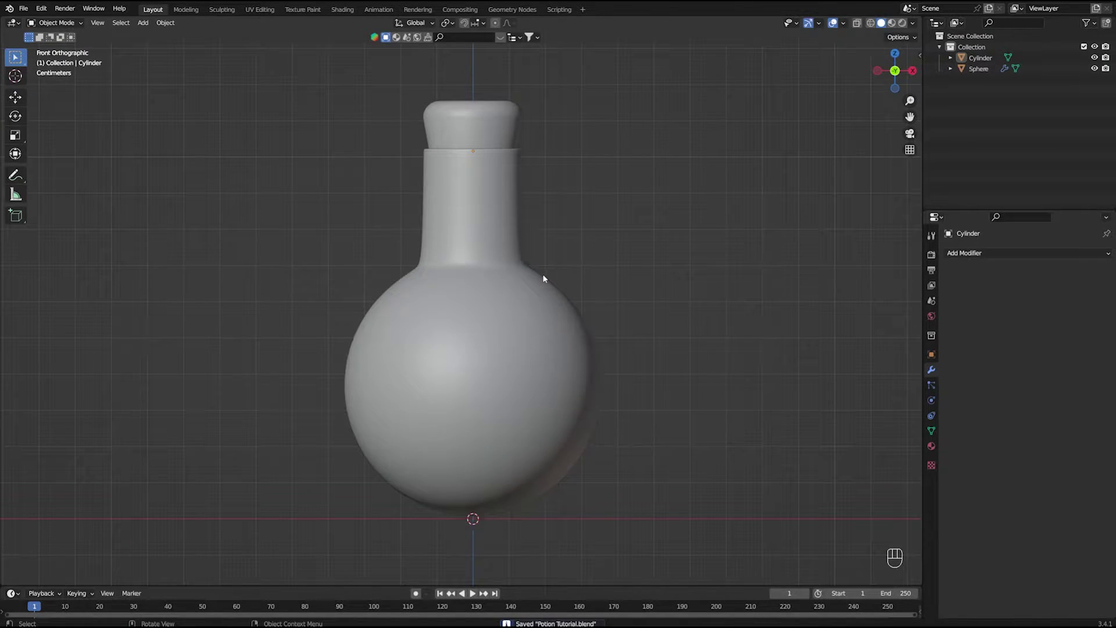
# Select the bulb, enter Edit Mode and turn on X-ray to reach hidden faces.
pyautogui.click(491, 348)
pyautogui.moveTo(586, 320); pyautogui.dragTo(580, 272)
pyautogui.press('Tab')
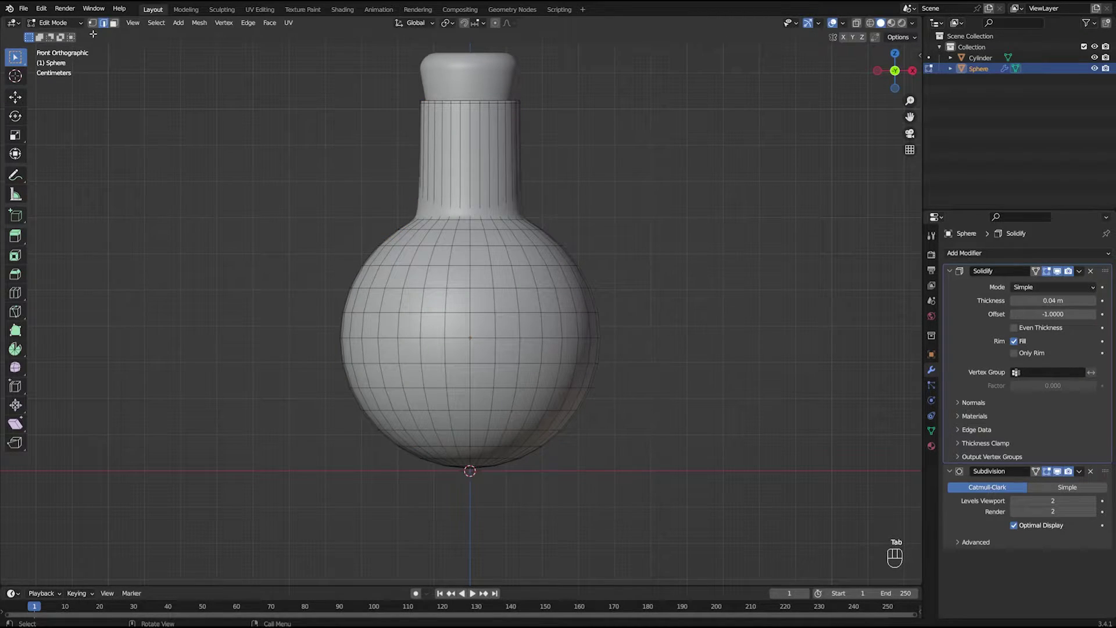
pyautogui.click(116, 25)
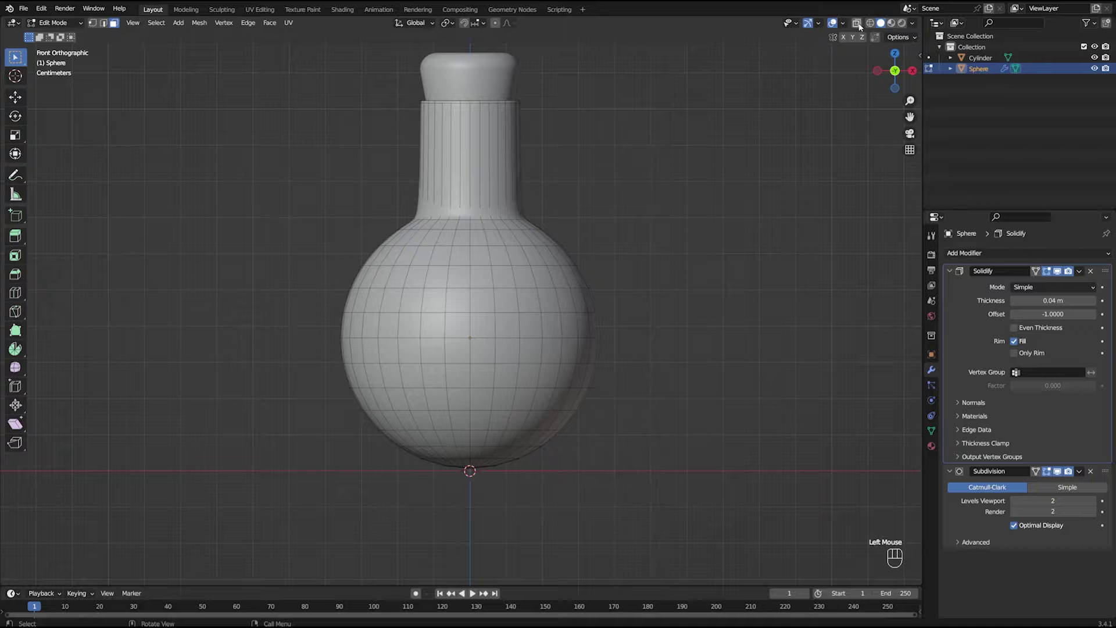
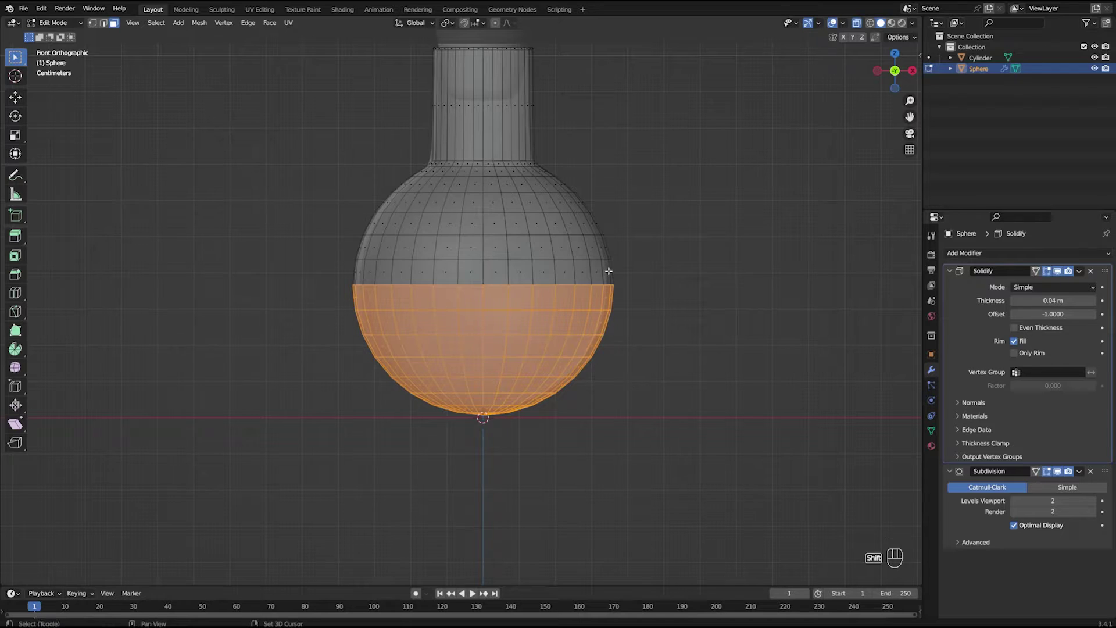
# Duplicate the bulb's lower half in place and separate it into its own object, Sphere.001.
pyautogui.press('shift+d')
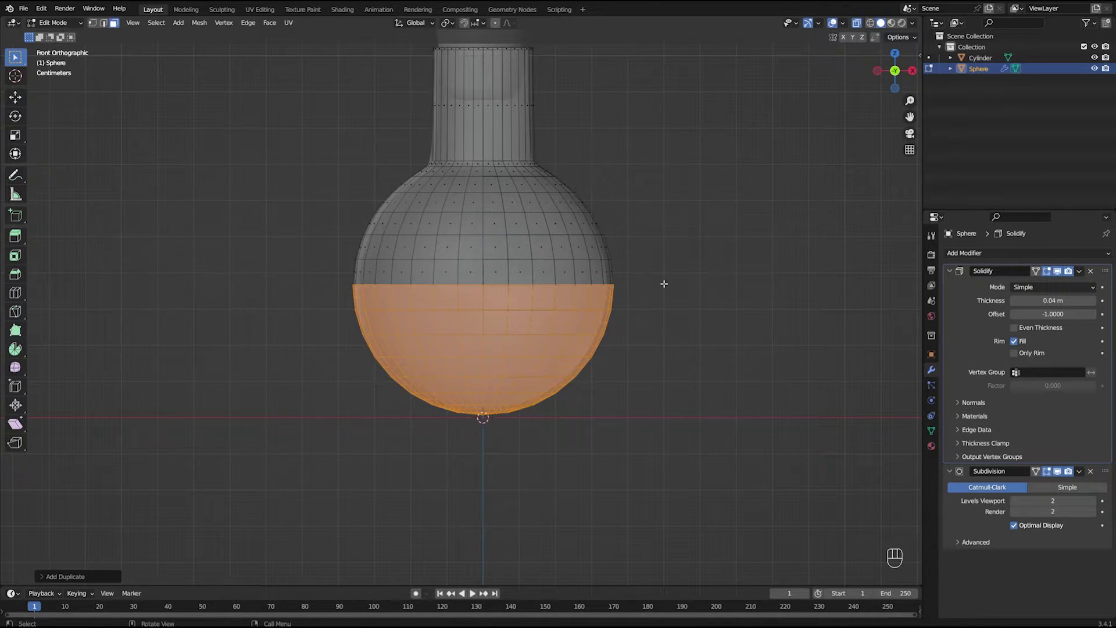
pyautogui.press('p')
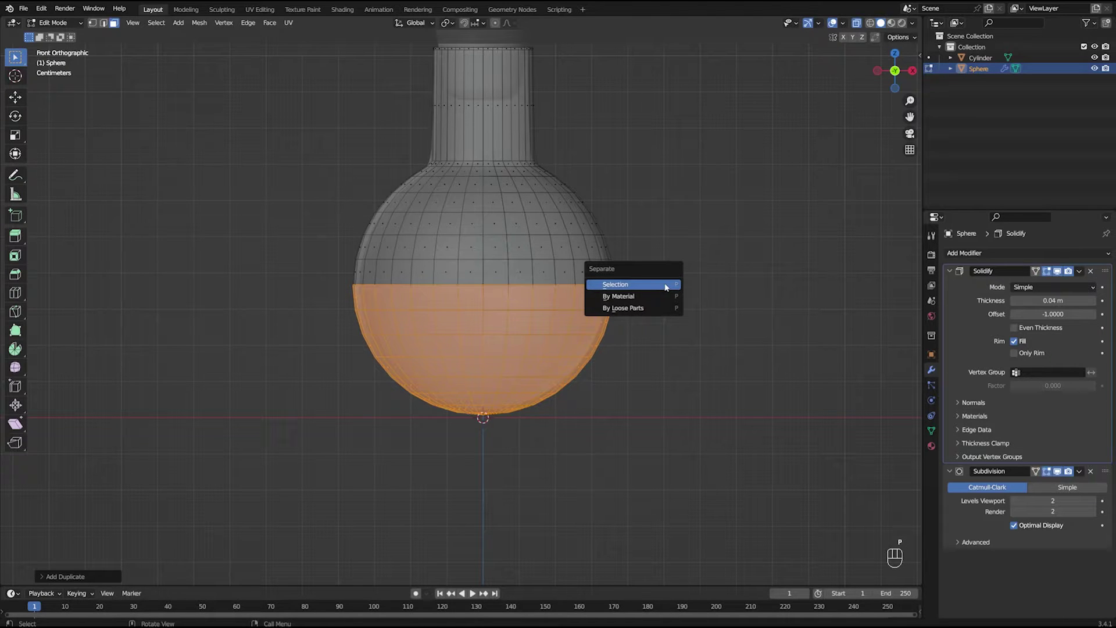
pyautogui.press('Tab')
pyautogui.click(622, 313)
pyautogui.click(605, 317)
pyautogui.middleClick(617, 301)
pyautogui.click(582, 346)
# Lower Sphere.001 along Z and narrow it along X so it fits inside the flask bulb.
pyautogui.press('g')
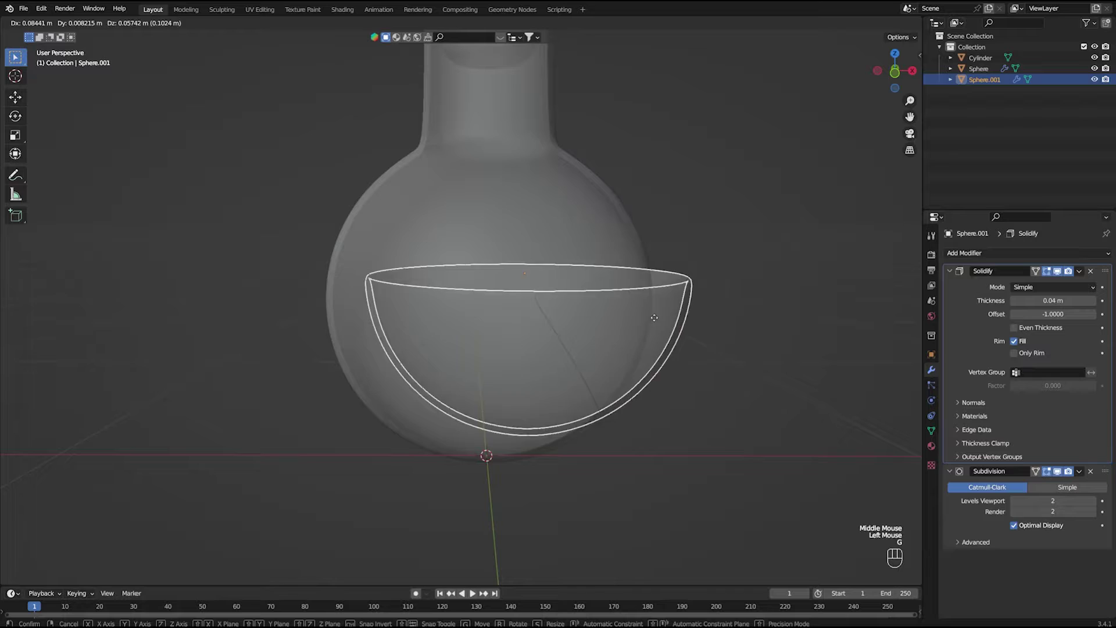
pyautogui.scroll(-3)
pyautogui.press('KP_1')
pyautogui.scroll(3)
pyautogui.moveTo(632, 315); pyautogui.dragTo(781, 289)
pyautogui.press('5')
pyautogui.press('g')
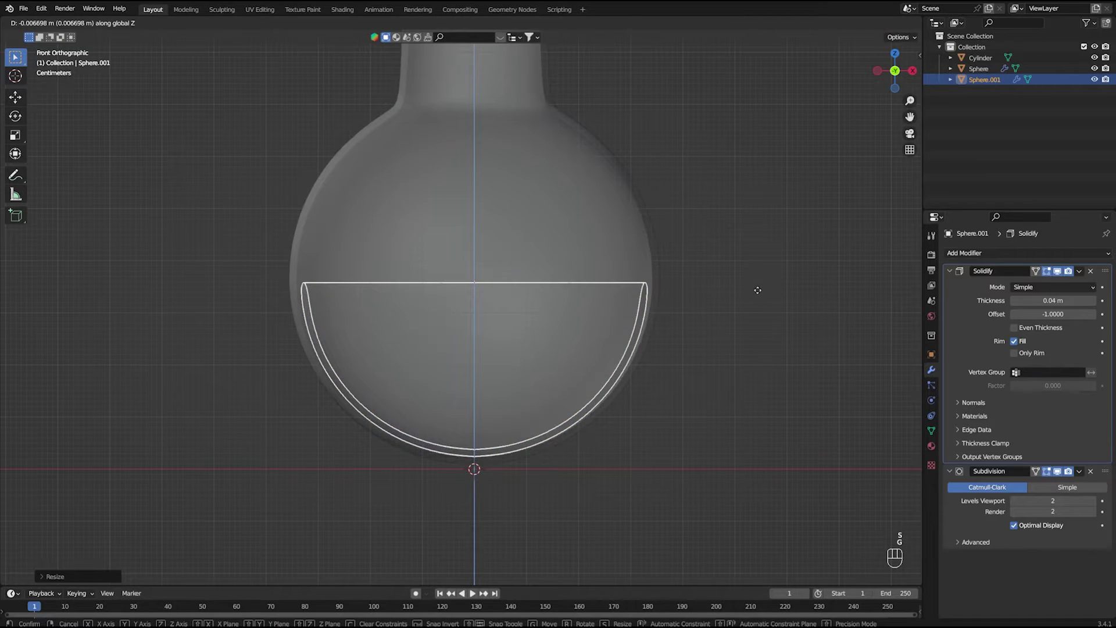
pyautogui.press('s')
pyautogui.press('5')
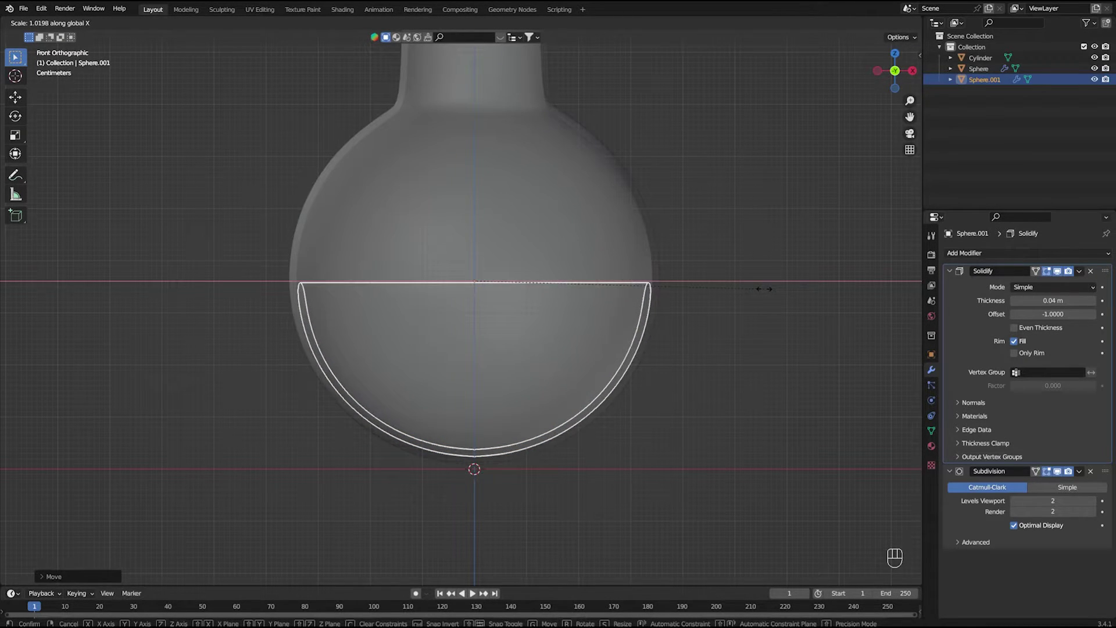
pyautogui.click(752, 273)
# Isolate the half-sphere in local view and fill its open top in Edit Mode.
pyautogui.press('Tab')
pyautogui.click(710, 259)
pyautogui.moveTo(626, 279); pyautogui.dragTo(627, 298)
pyautogui.scroll(-3)
pyautogui.doubleClick(514, 396)
pyautogui.press('/')
pyautogui.click(858, 23)
pyautogui.moveTo(626, 212); pyautogui.dragTo(629, 249)
pyautogui.scroll(-3)
pyautogui.moveTo(594, 338); pyautogui.dragTo(596, 289)
# Bevel the filled rim into a rounded edge, giving a solid bowl, and return to Object Mode.
pyautogui.scroll(-3)
pyautogui.scroll(3)
pyautogui.middleClick(529, 250)
pyautogui.middleClick(717, 329)
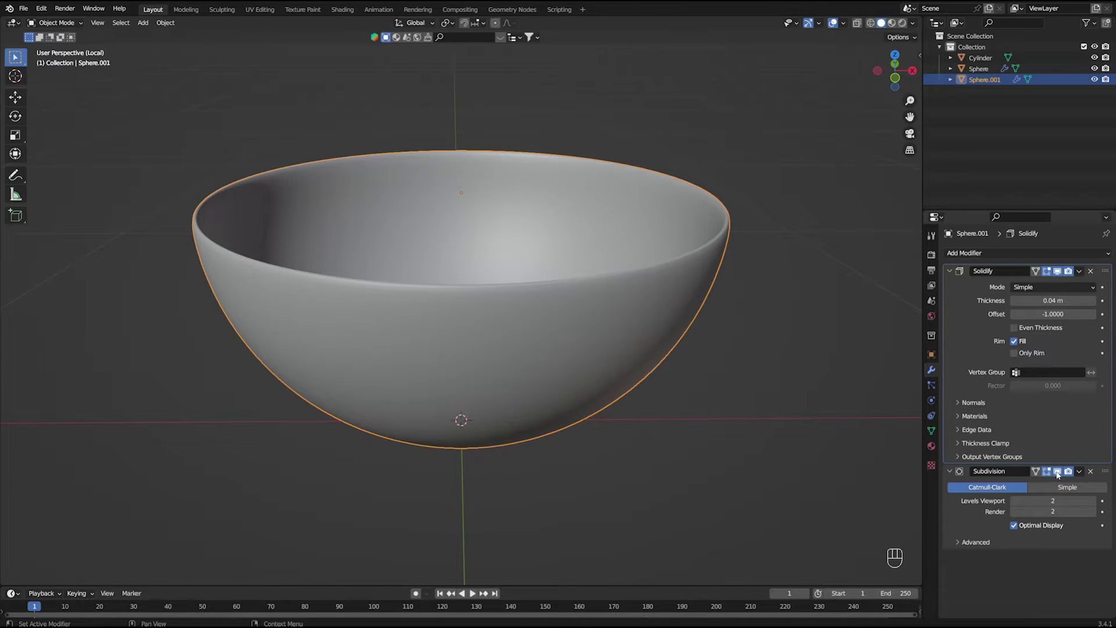
pyautogui.click(1061, 474)
pyautogui.moveTo(621, 340); pyautogui.dragTo(616, 354)
pyautogui.press('Tab')
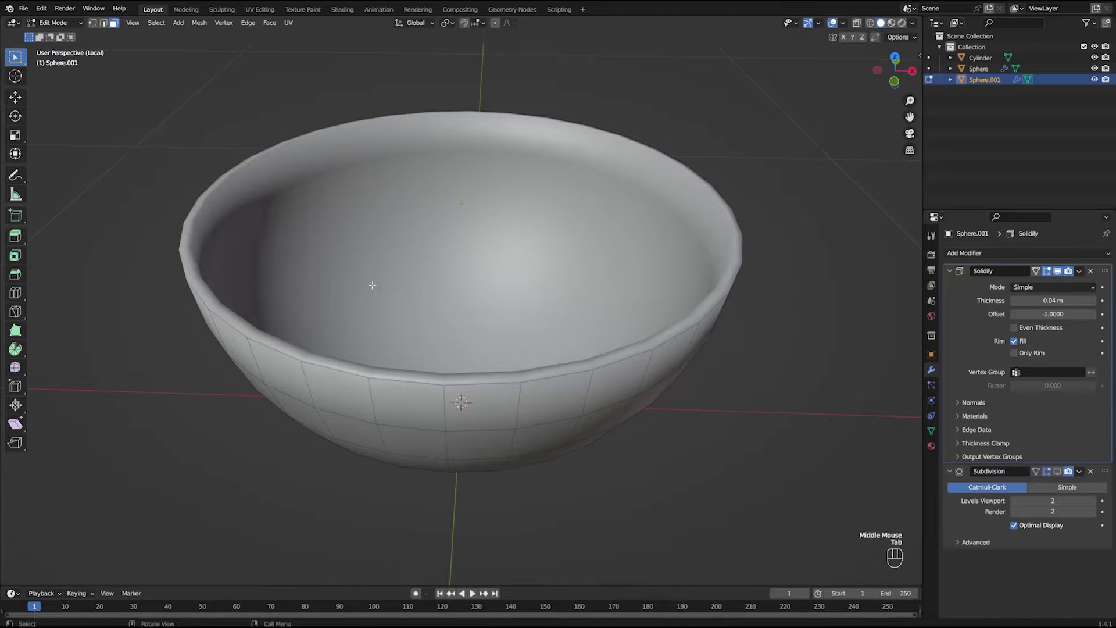
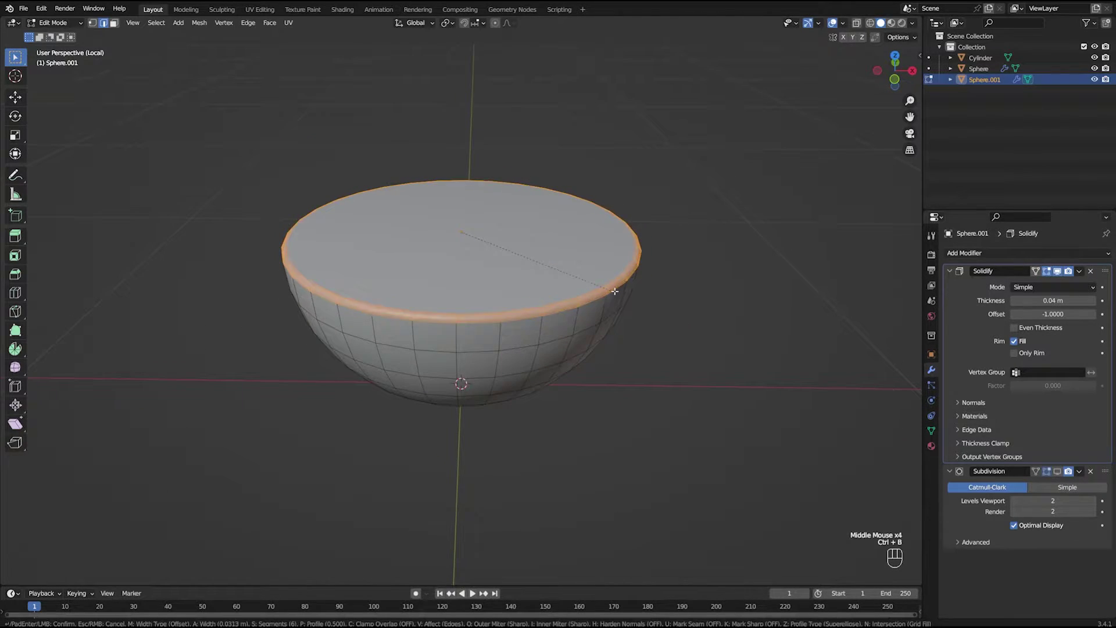
pyautogui.press('Tab')
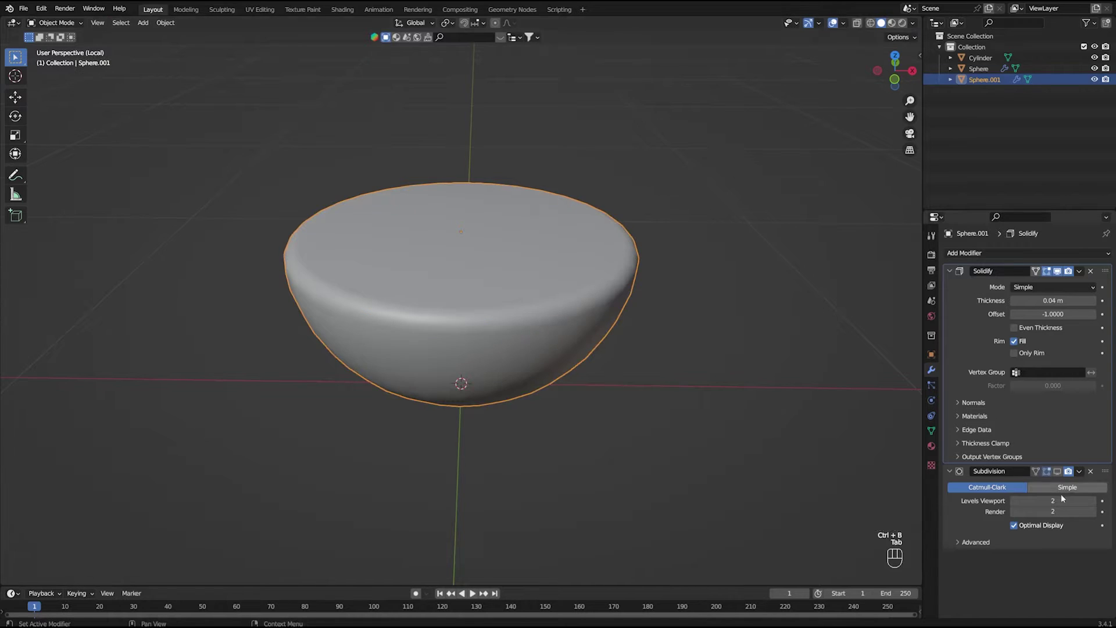
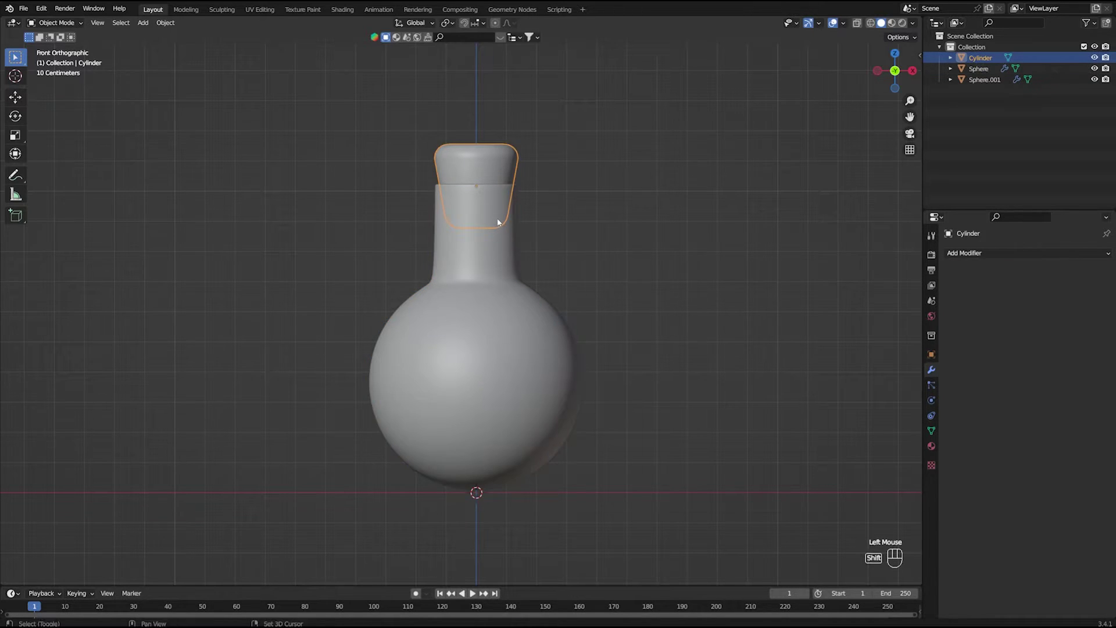
# Parent the cork to the bottle body as Object, then select the liquid half-sphere Sphere.001.
pyautogui.click(501, 222)
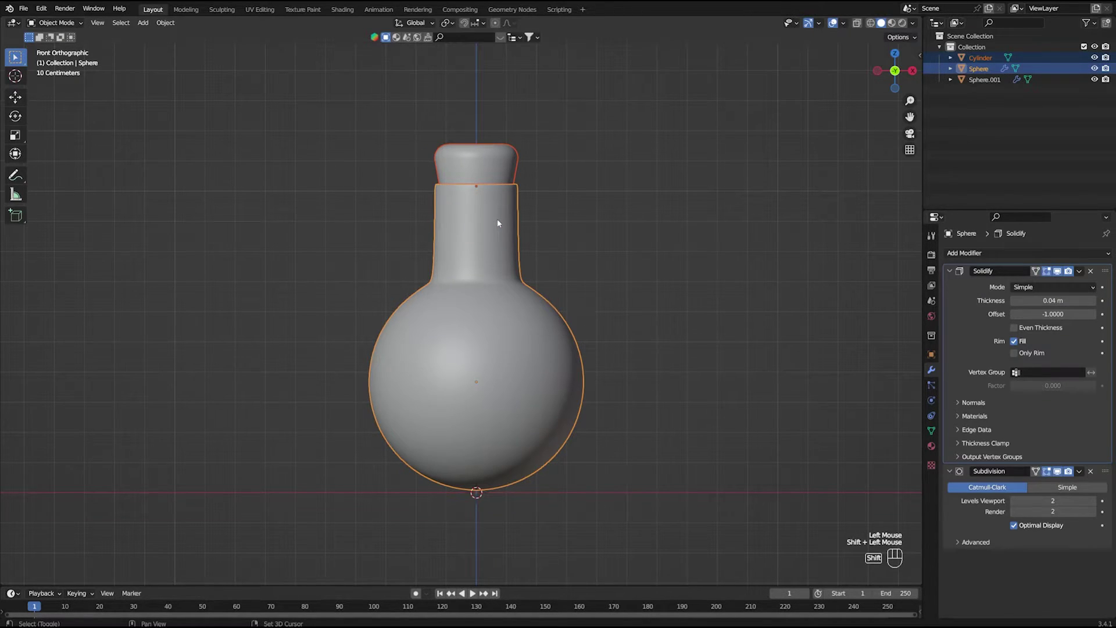
pyautogui.press('ctrl+p')
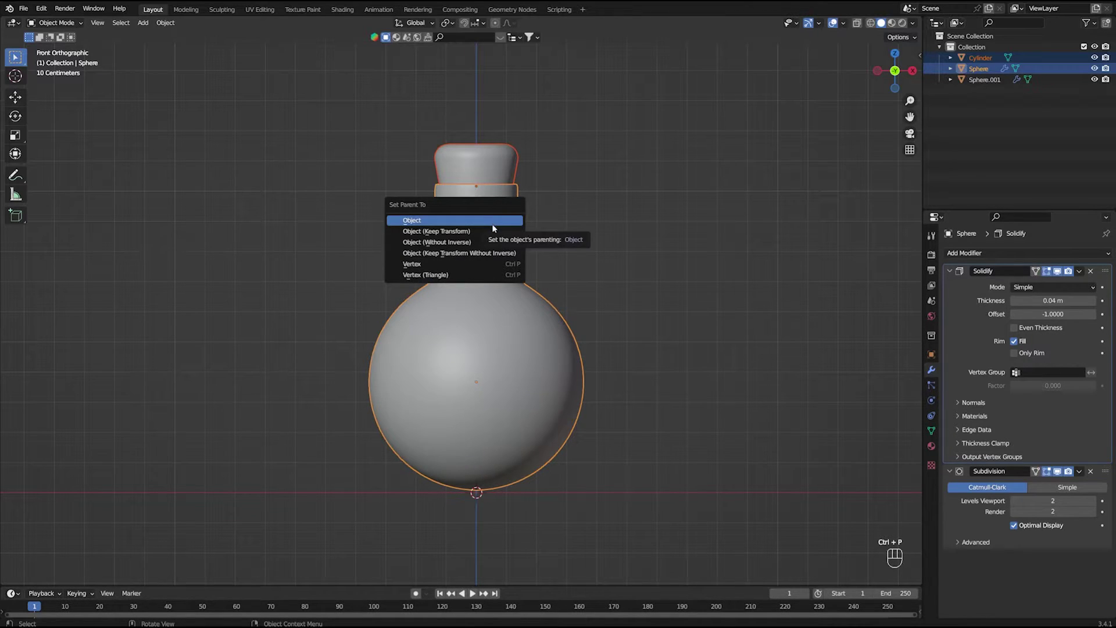
pyautogui.click(626, 234)
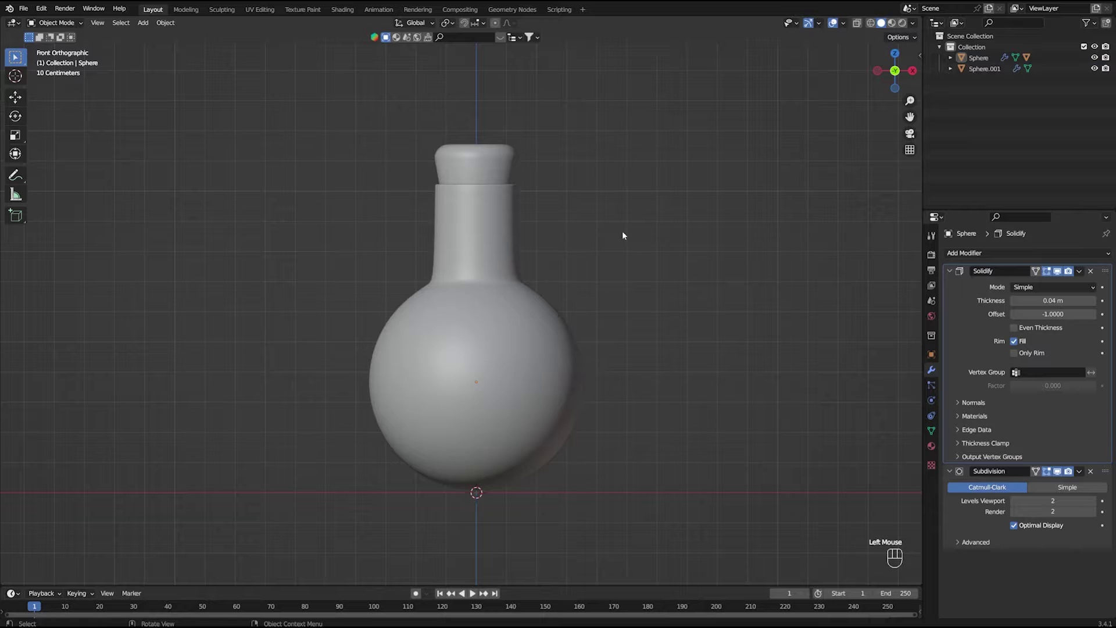
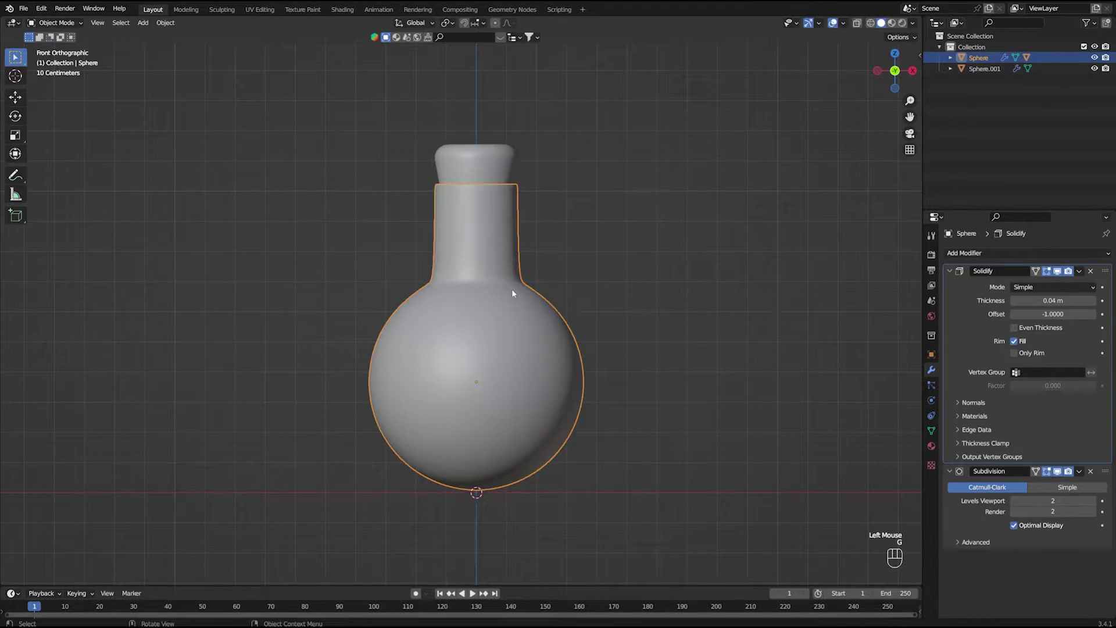
pyautogui.press('r')
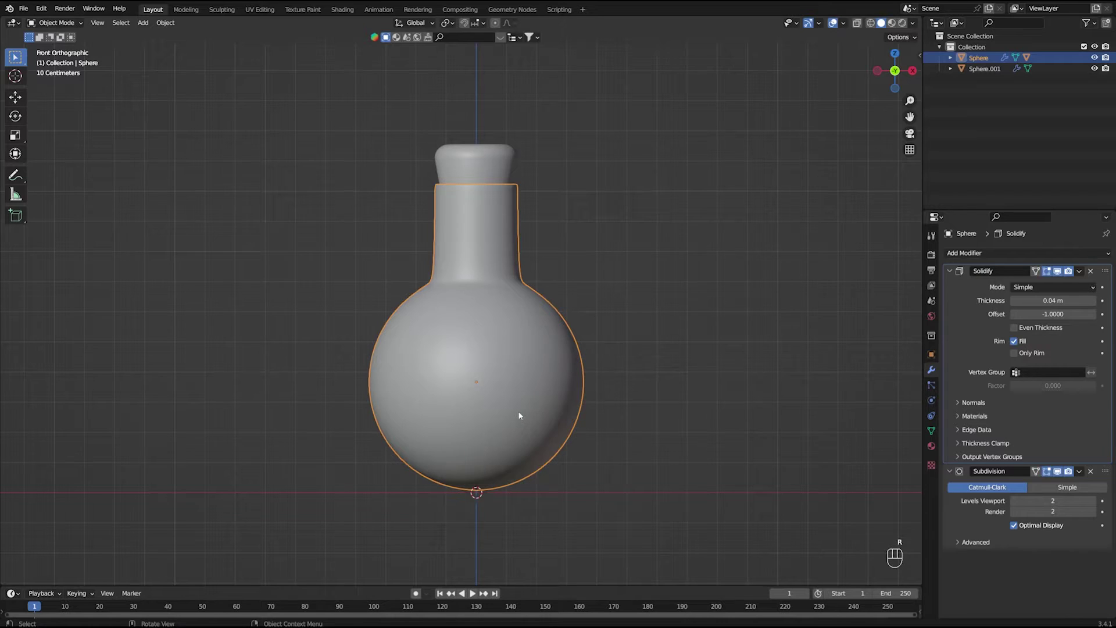
pyautogui.click(521, 414)
# Add a Child Of constraint to the liquid and eyedrop the bottle body Sphere as its target.
pyautogui.click(521, 414)
pyautogui.click(935, 416)
pyautogui.moveTo(1014, 254); pyautogui.dragTo(1070, 310)
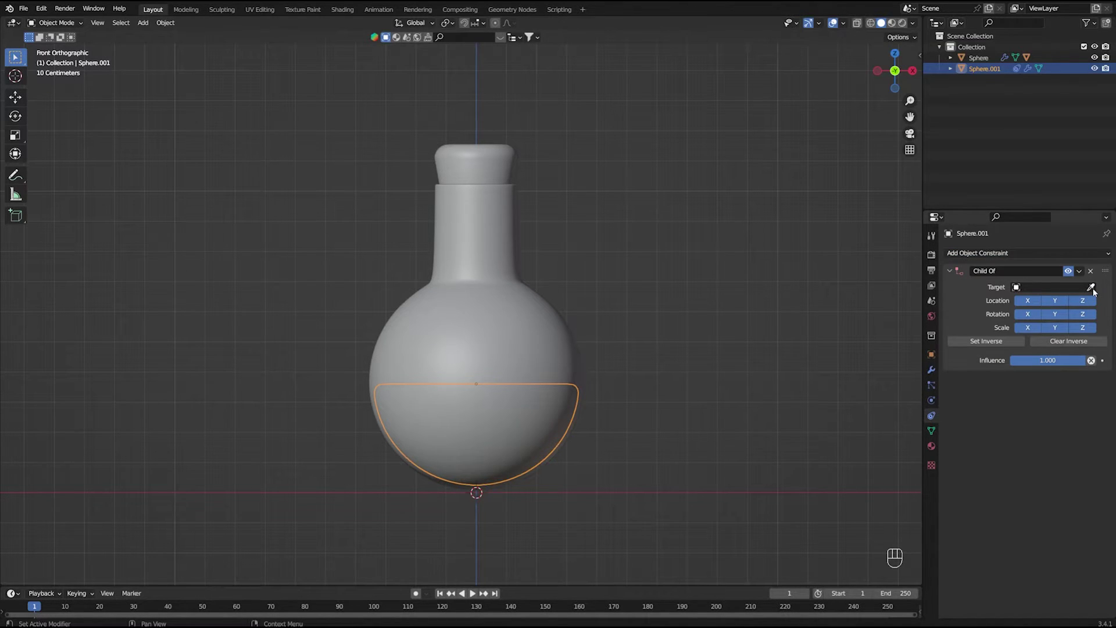
pyautogui.click(1097, 291)
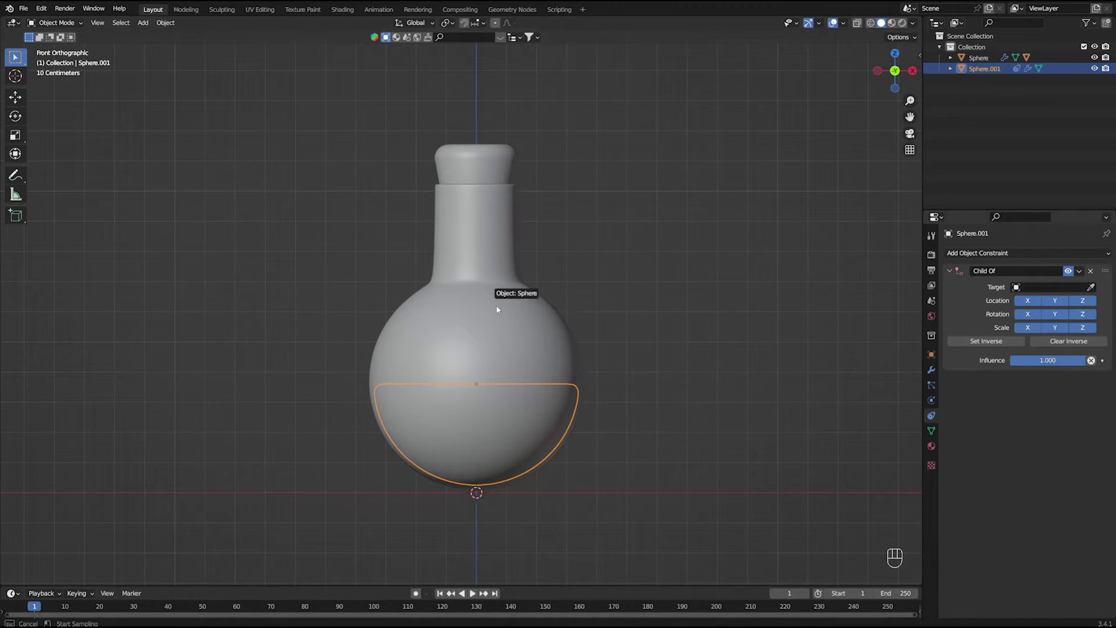
pyautogui.click(1029, 329)
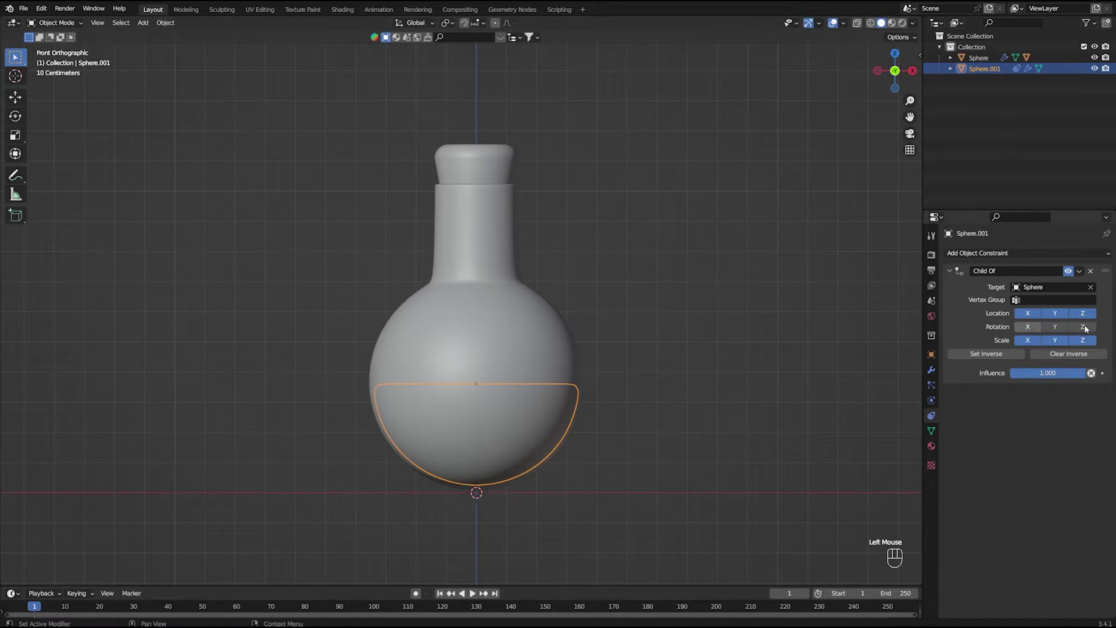
# Disable Rotation X/Y/Z on the constraint and test-tilt the bottle, cancelling the rotation.
pyautogui.click(863, 24)
pyautogui.click(629, 276)
pyautogui.click(471, 313)
pyautogui.press('g')
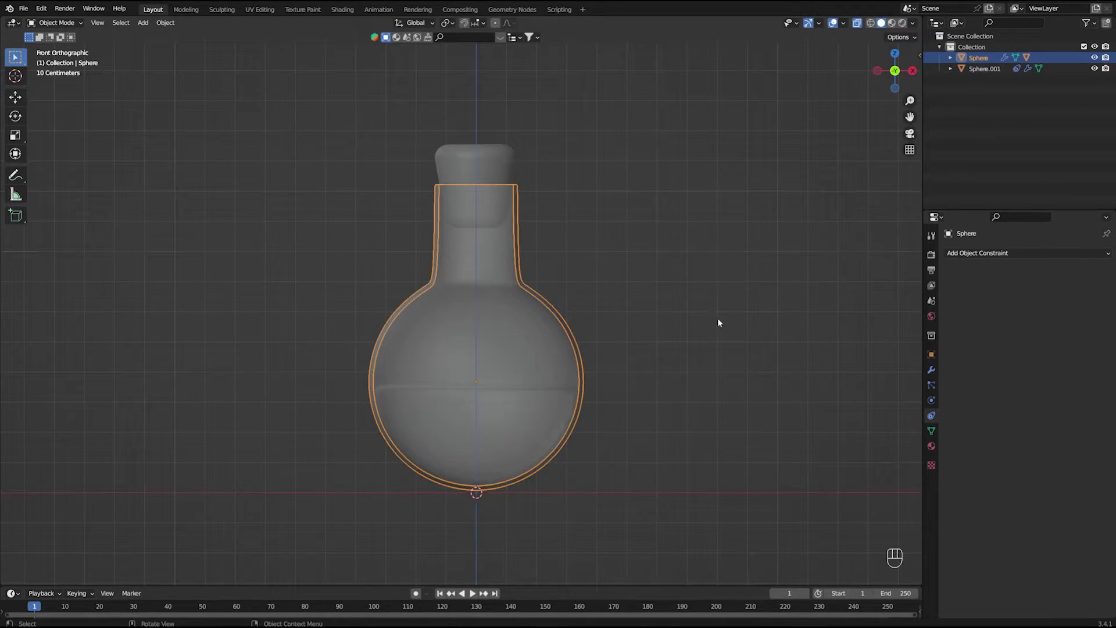
pyautogui.press('r')
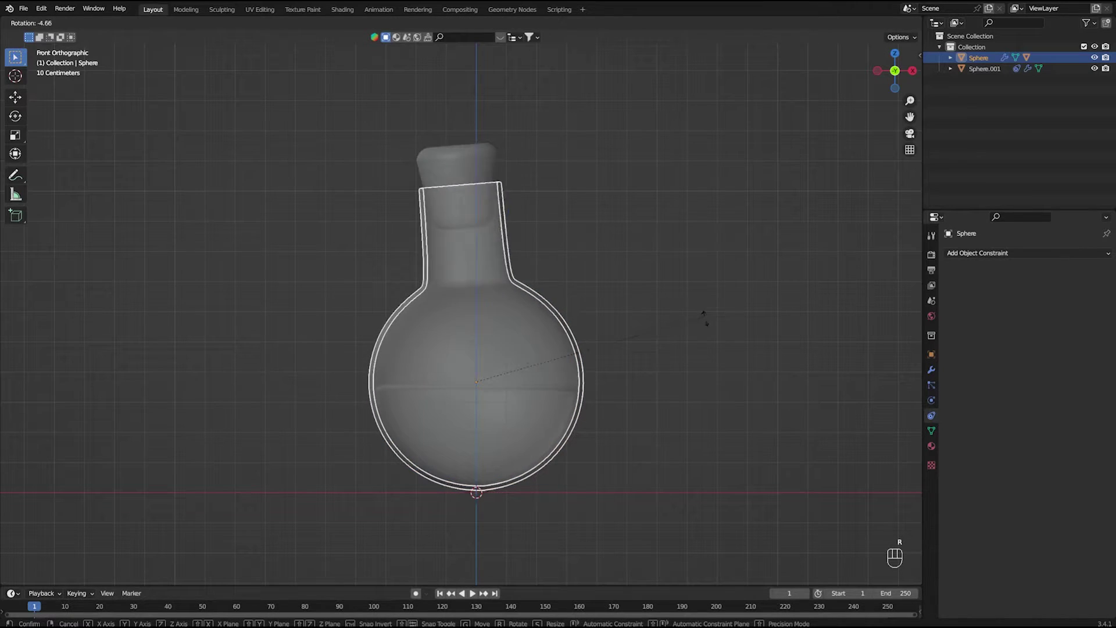
pyautogui.click(623, 296)
# Adjust the view of the bottle and save the project file.
pyautogui.moveTo(583, 310); pyautogui.dragTo(605, 306)
pyautogui.click(865, 25)
pyautogui.moveTo(640, 249); pyautogui.dragTo(613, 249)
pyautogui.press('ctrl+s')
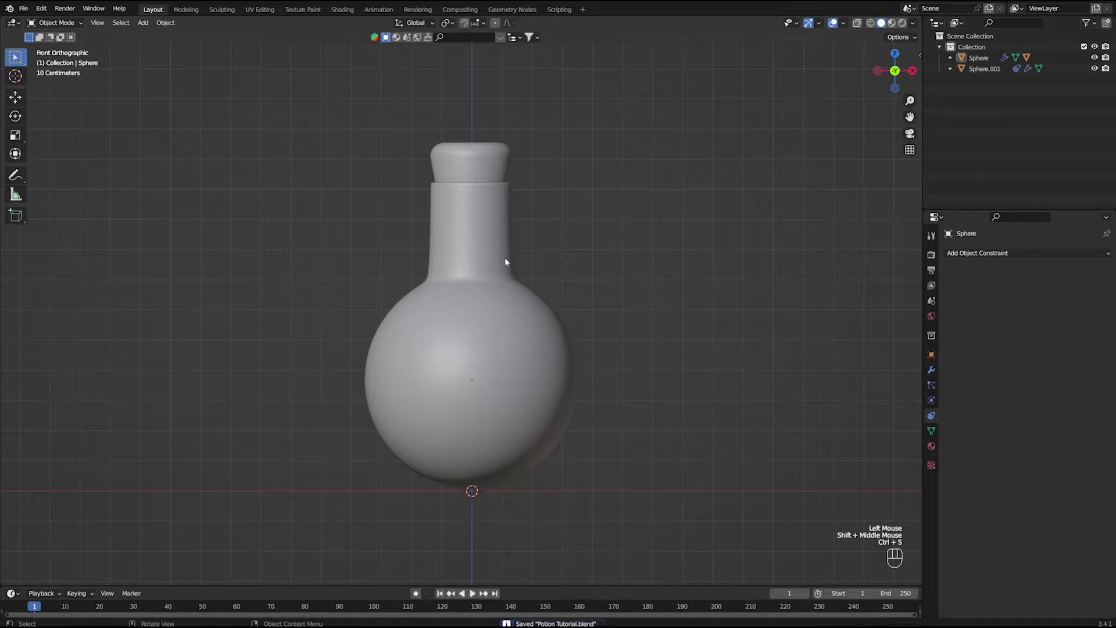
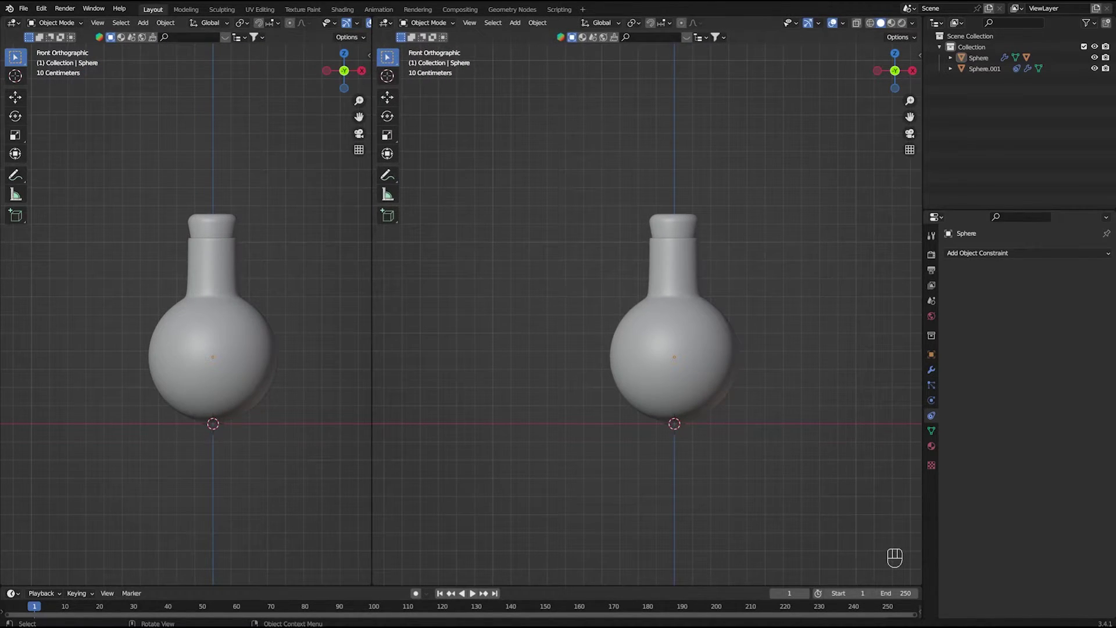
# Split off a Shader Editor area with its sidebar hidden and reframe the bottle in the 3D view.
pyautogui.moveTo(22, 24); pyautogui.dragTo(56, 127)
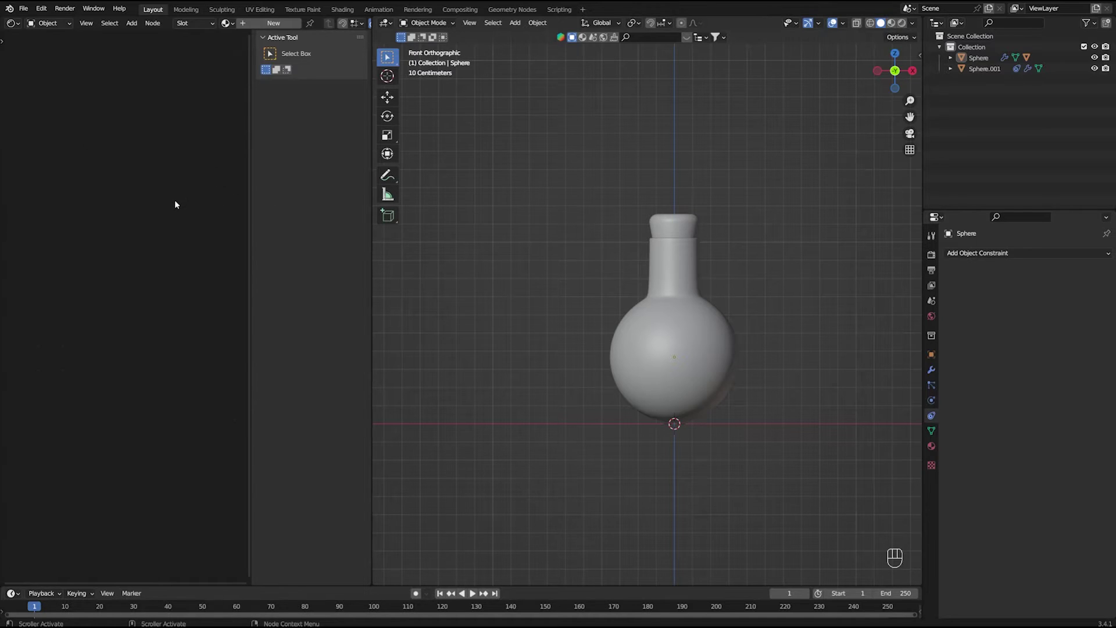
pyautogui.press('n')
pyautogui.moveTo(556, 268); pyautogui.dragTo(490, 293)
pyautogui.scroll(3)
pyautogui.moveTo(621, 308); pyautogui.dragTo(663, 296)
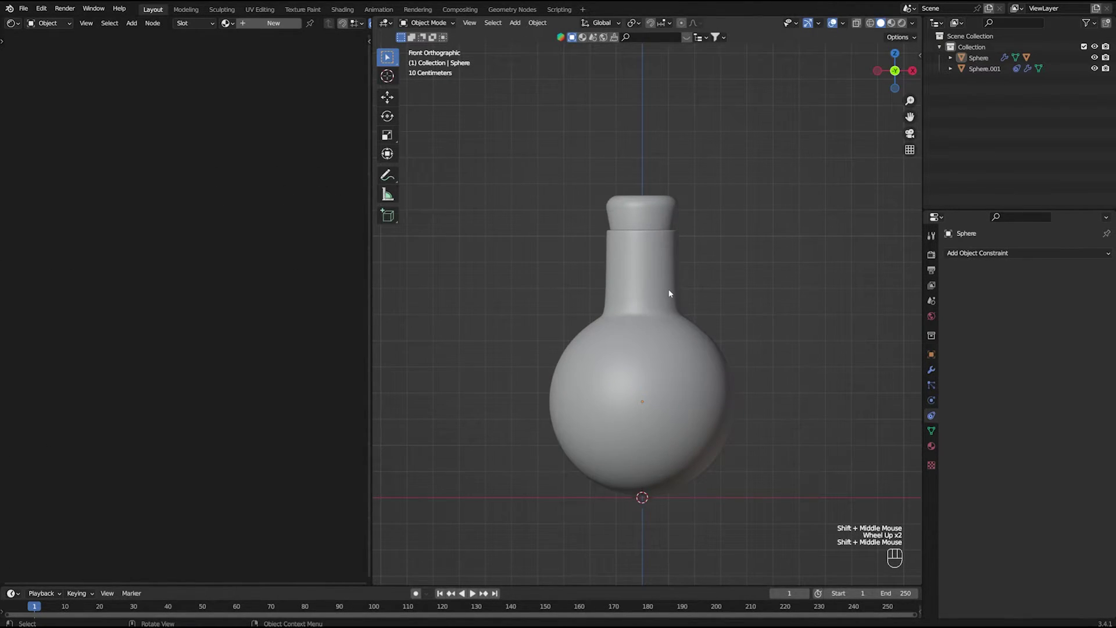
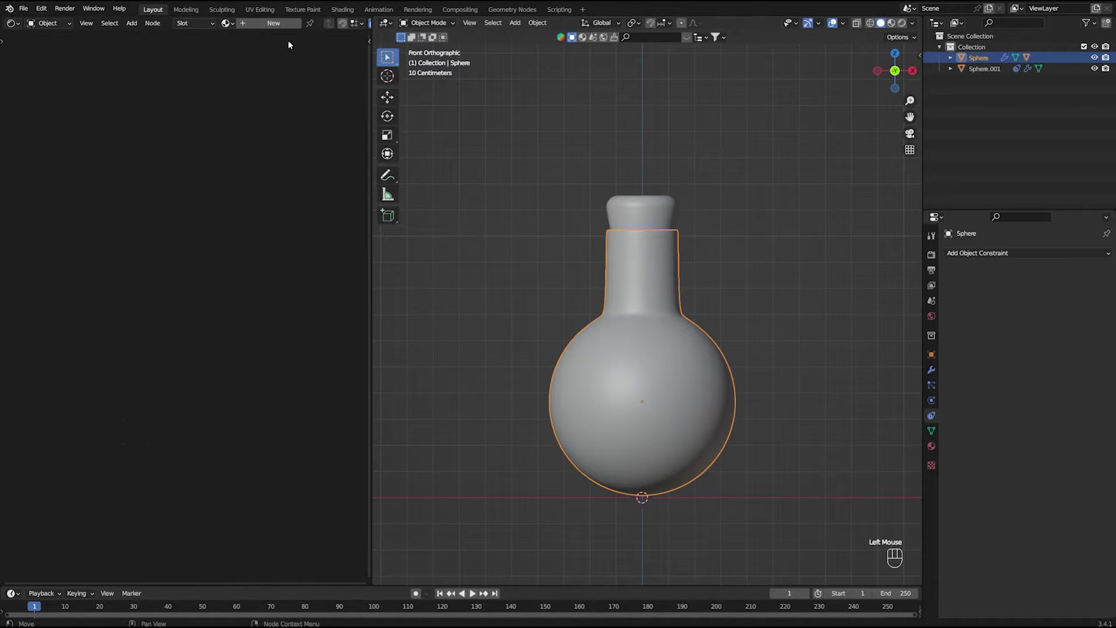
# Create a new Principled BSDF material on the bottle body and rename it Potion Bottle.
pyautogui.click(263, 26)
pyautogui.click(317, 27)
pyautogui.press('BackSpace')
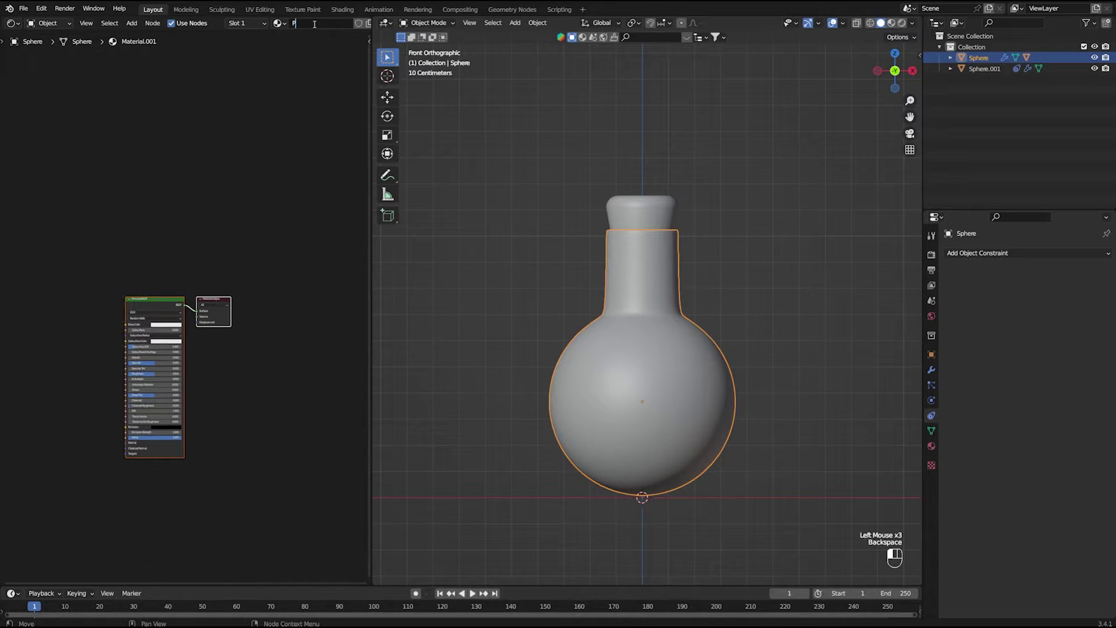
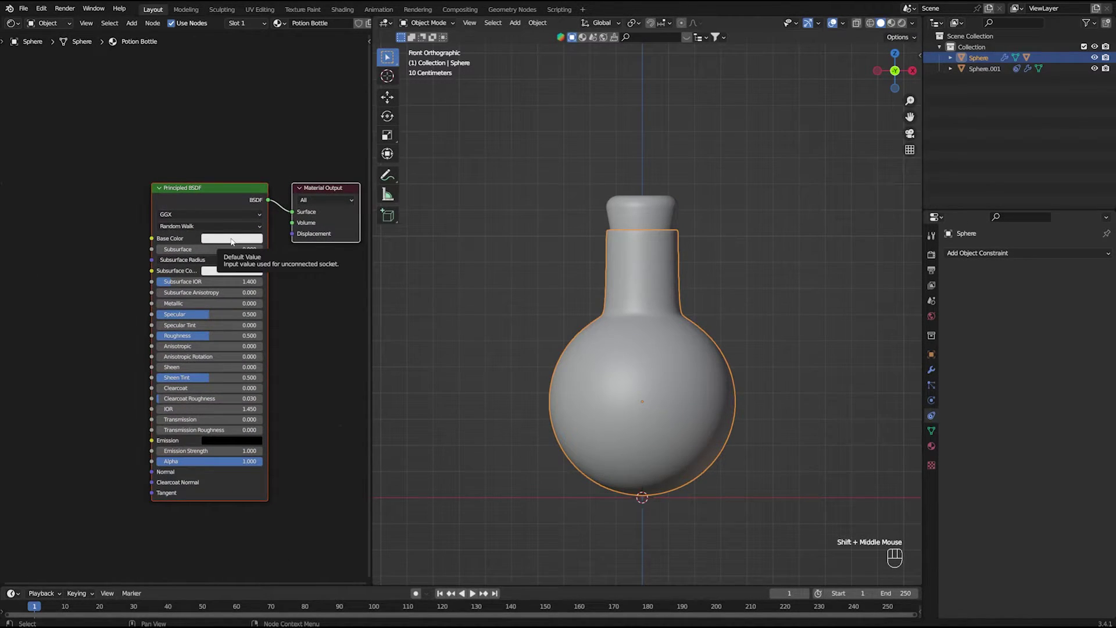
pyautogui.click(305, 308)
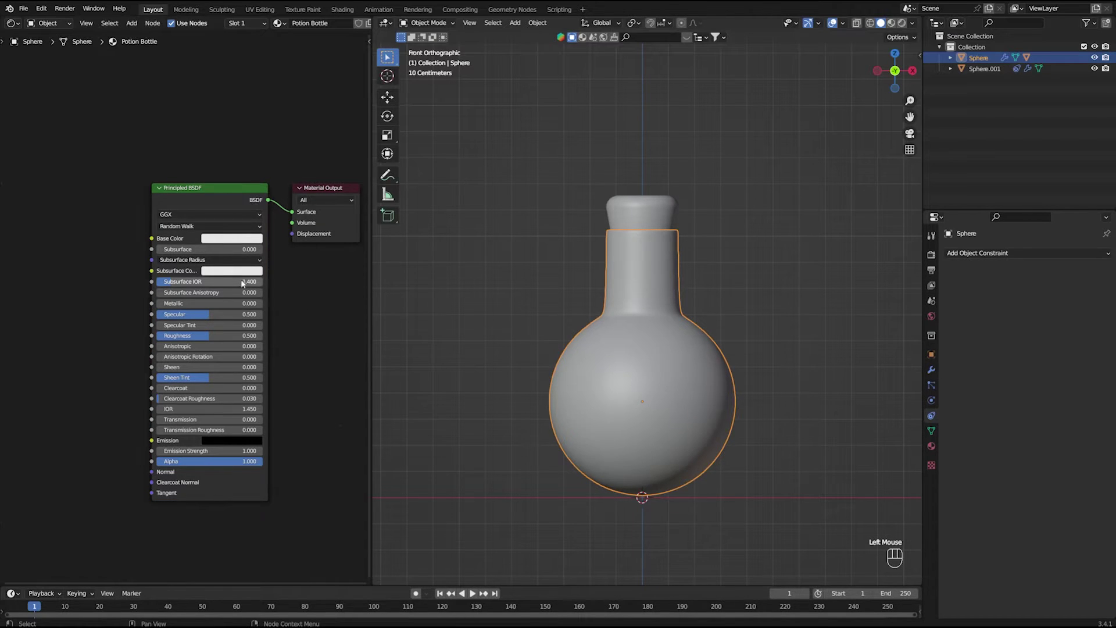
# Try a Base Color change on Potion Bottle, undo it, and save the file.
pyautogui.click(227, 240)
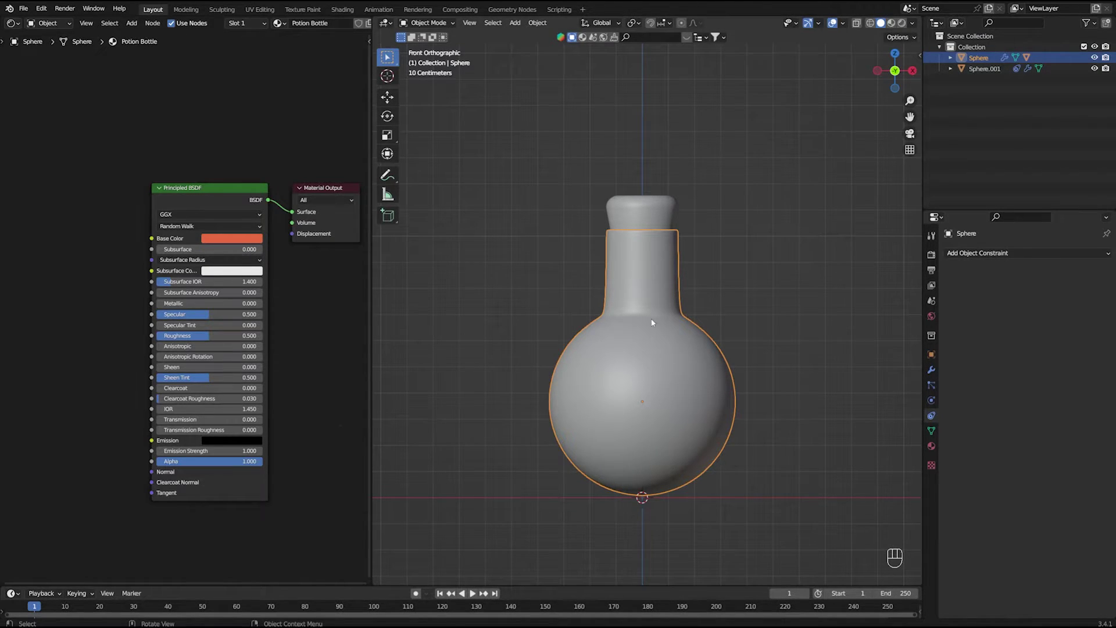
pyautogui.click(238, 142)
pyautogui.press('ctrl+z')
pyautogui.press('ctrl+z')
pyautogui.click(553, 231)
pyautogui.press('ctrl+s')
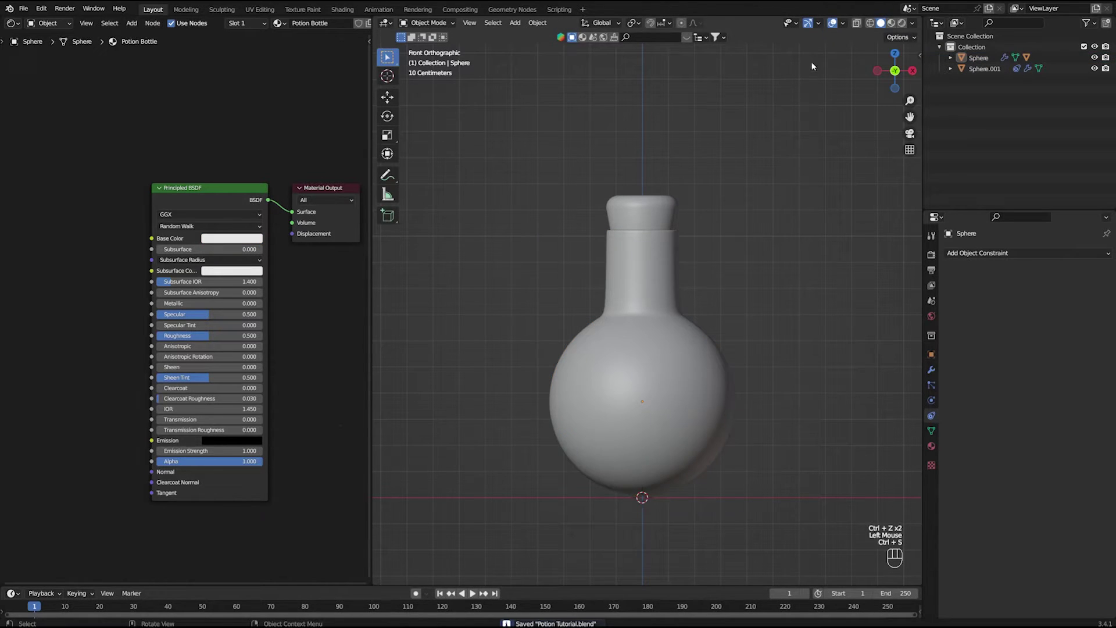
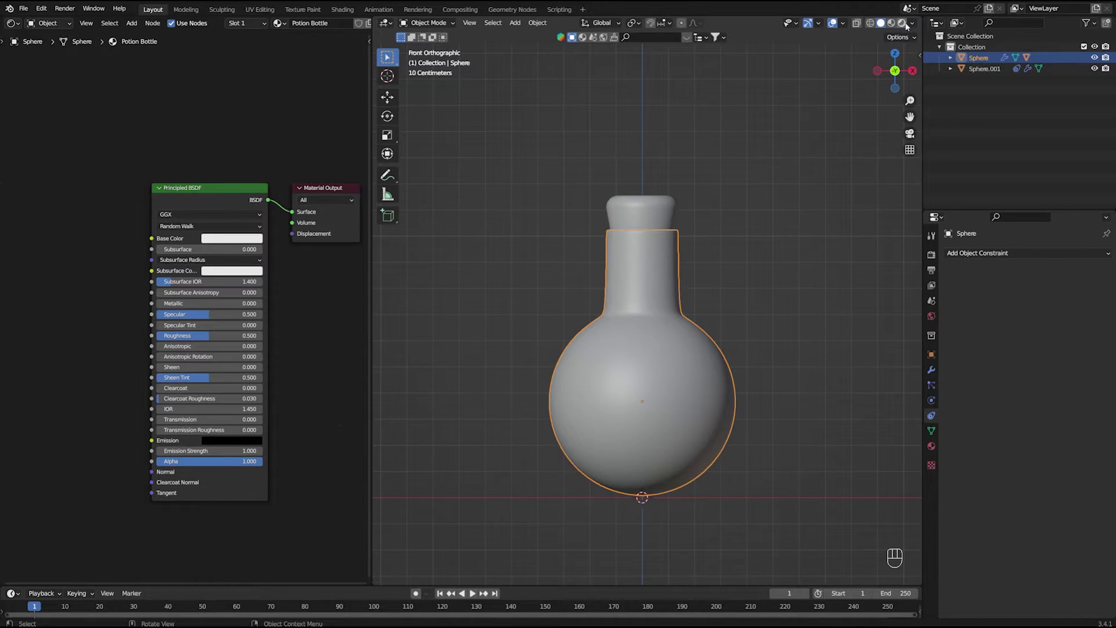
# Switch to Rendered shading and add an Area light moved up above the bottle.
pyautogui.click(909, 25)
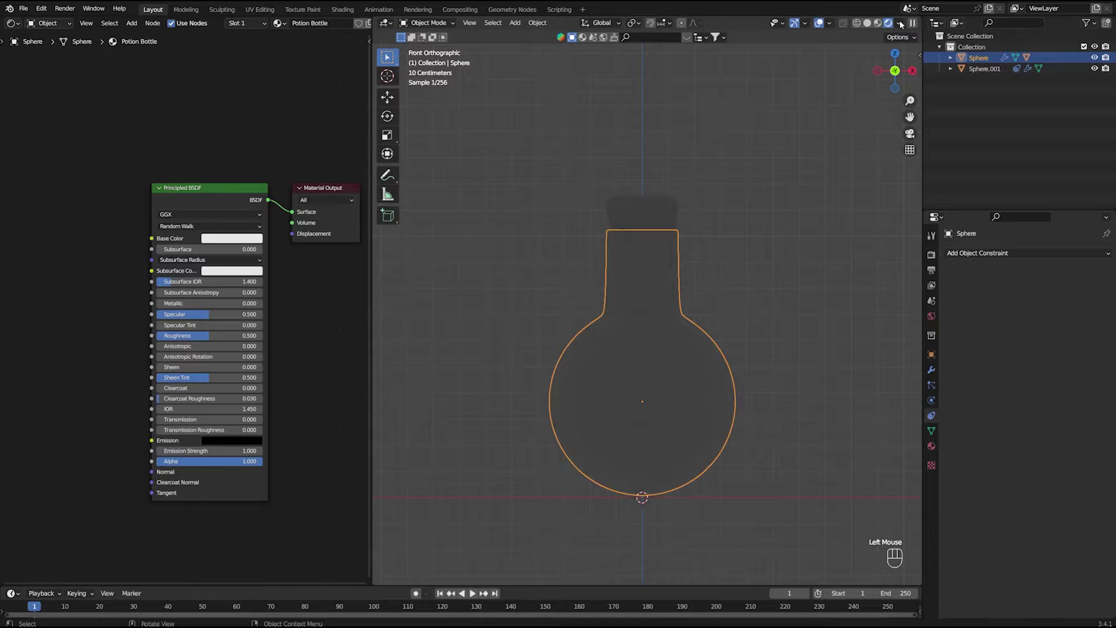
pyautogui.click(714, 198)
pyautogui.press('shift+a')
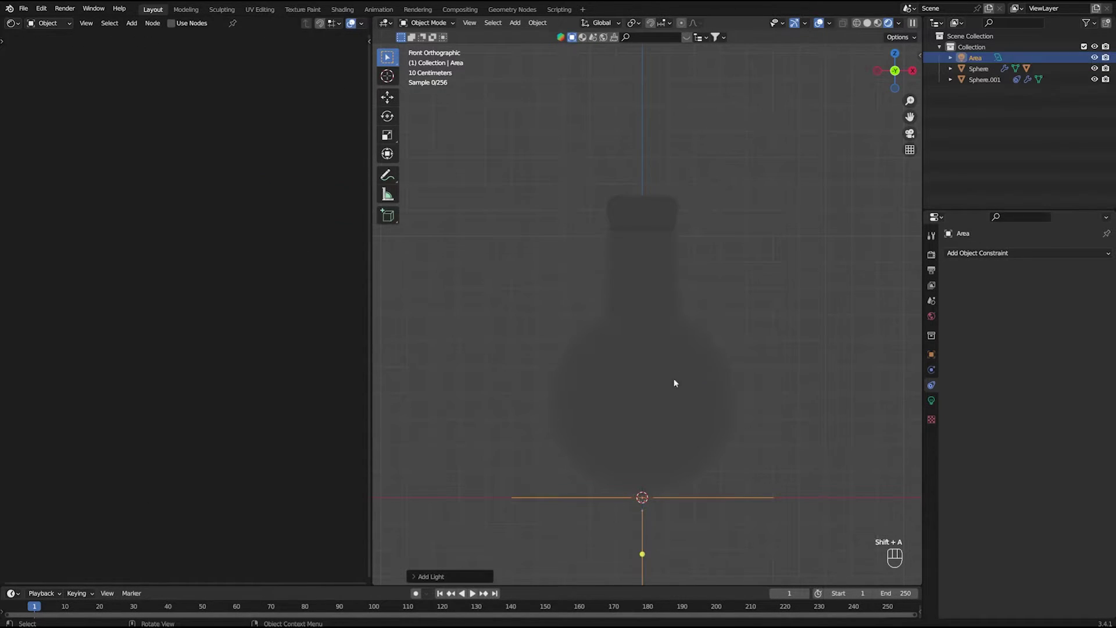
pyautogui.press('g')
pyautogui.click(656, 285)
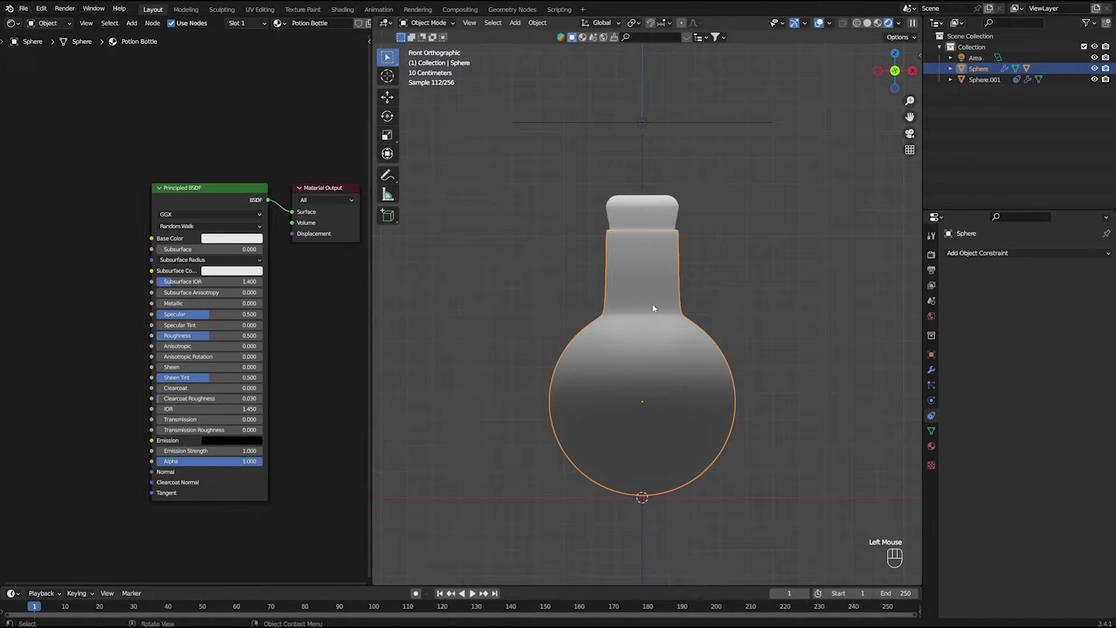
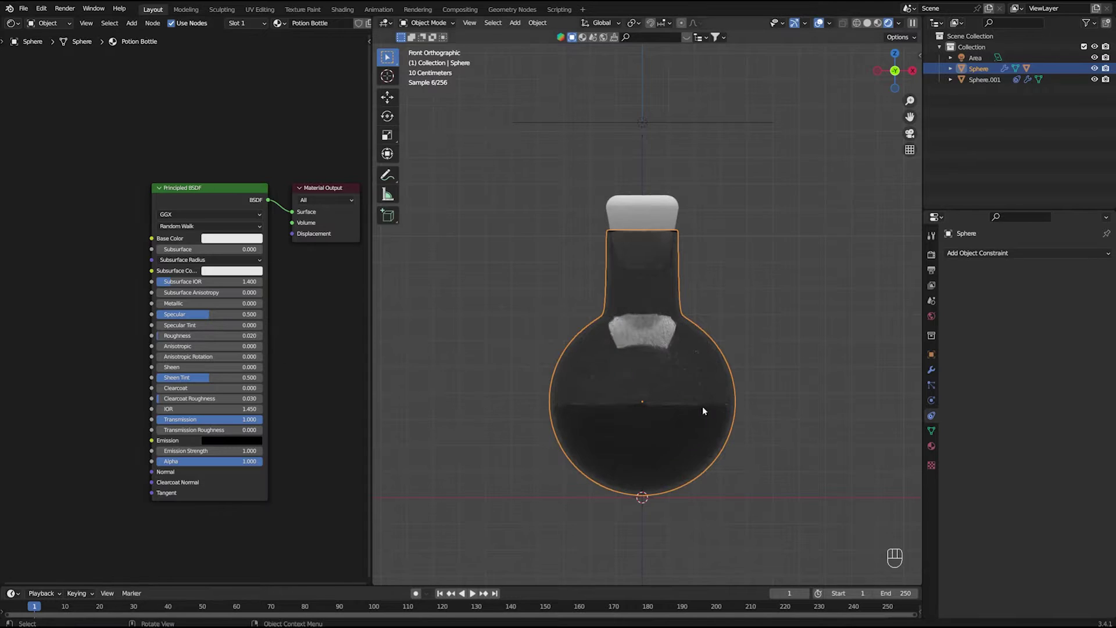
# Set the Potion Bottle material to Transmission 1 and Roughness 0.01, then save.
pyautogui.moveTo(223, 340); pyautogui.dragTo(223, 340)
pyautogui.click(467, 307)
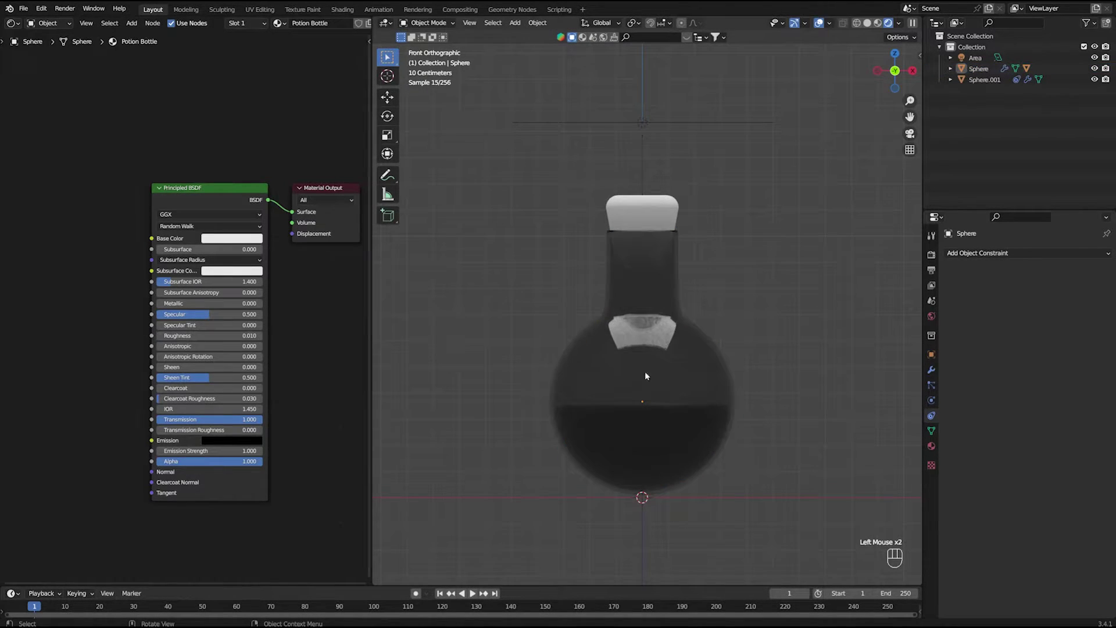
pyautogui.click(692, 397)
pyautogui.click(765, 352)
pyautogui.middleClick(672, 367)
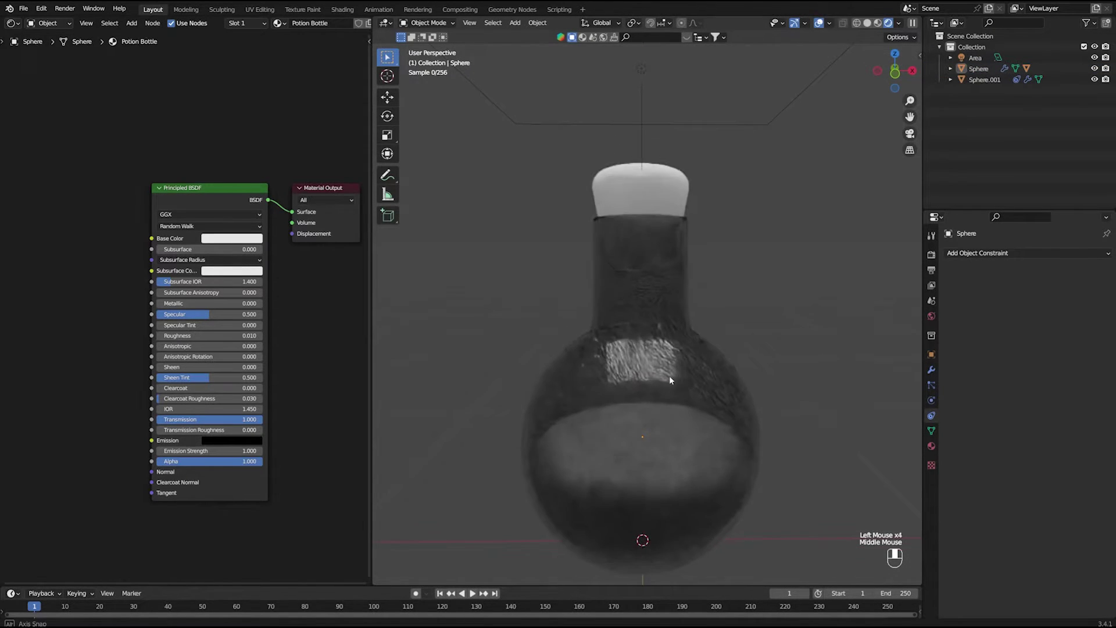
pyautogui.moveTo(690, 409); pyautogui.dragTo(690, 373)
pyautogui.middleClick(689, 380)
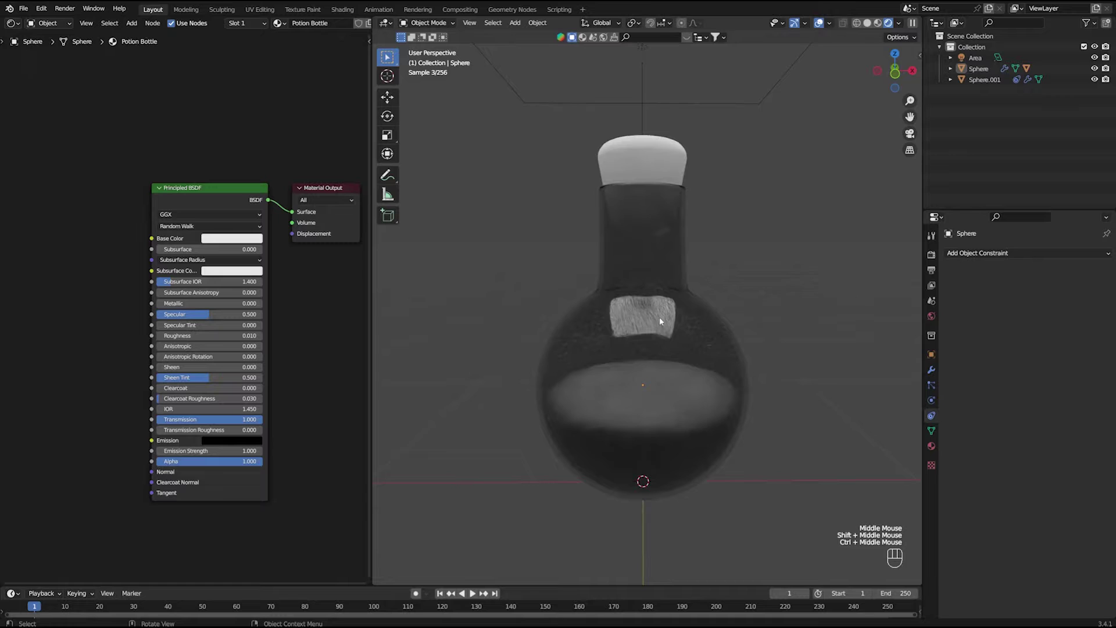
pyautogui.press('ctrl+s')
# Give the bottle's Base Color a very faint tint, checking it as a hex code.
pyautogui.click(641, 81)
pyautogui.click(778, 280)
pyautogui.click(667, 309)
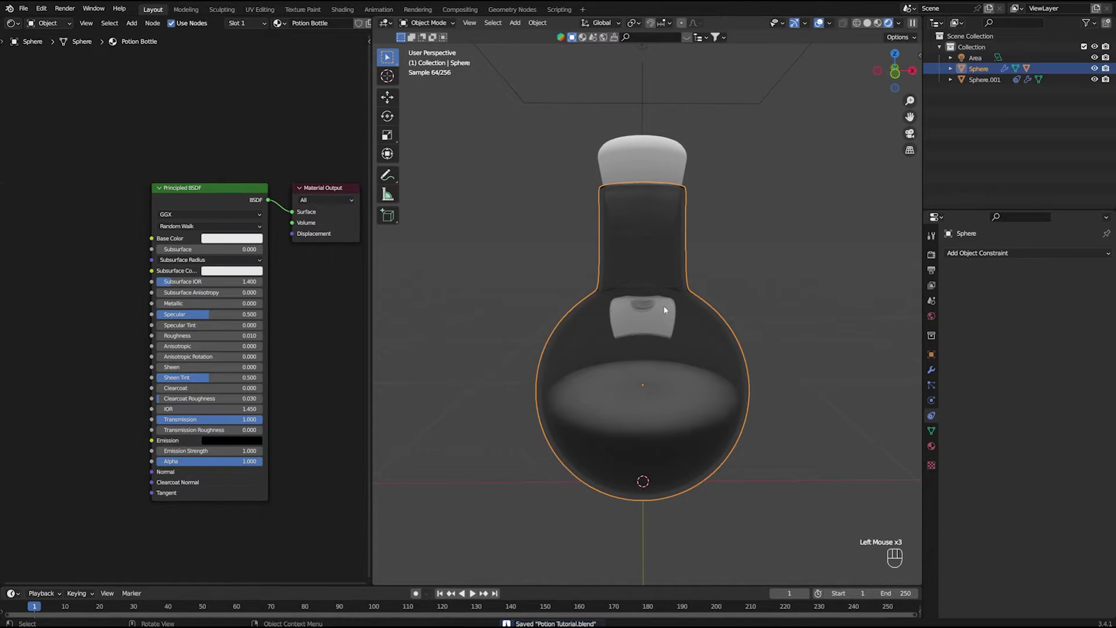
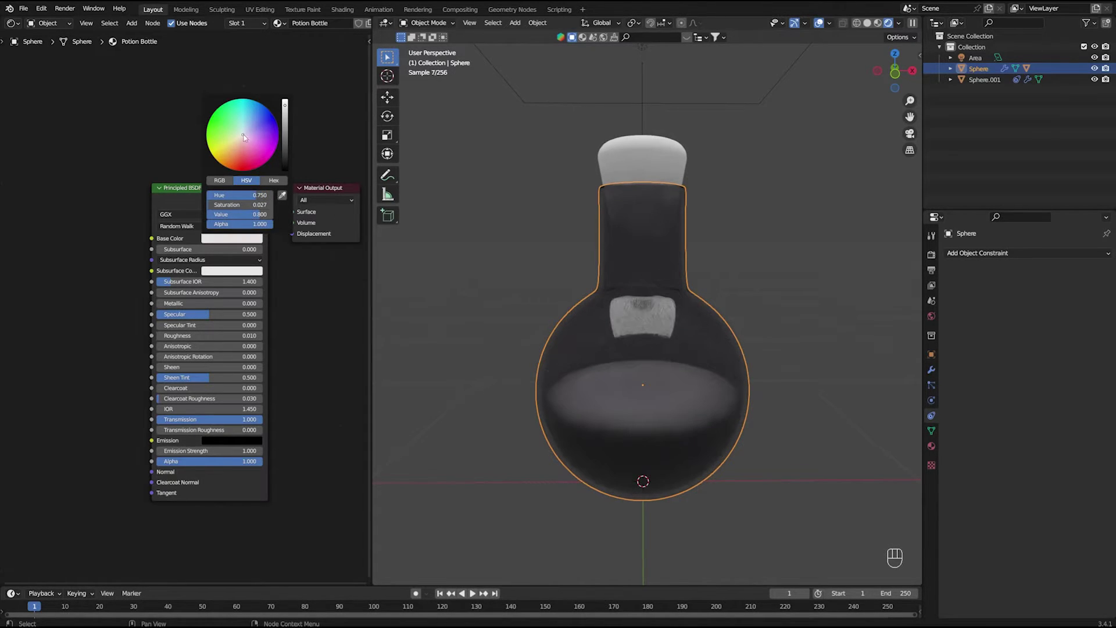
pyautogui.click(444, 198)
pyautogui.click(227, 244)
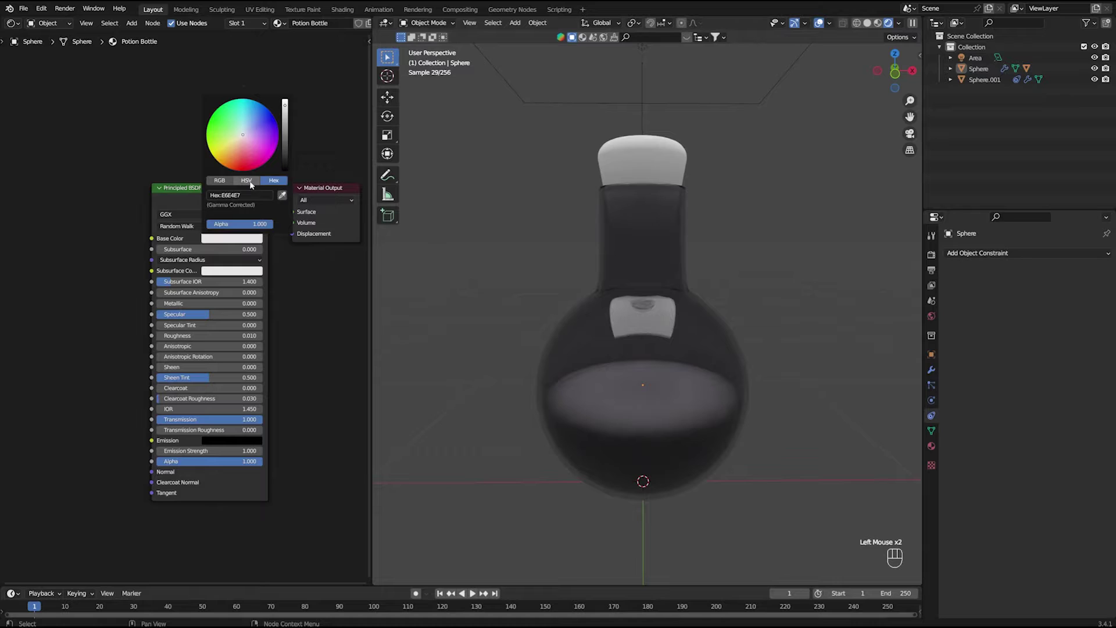
pyautogui.click(534, 237)
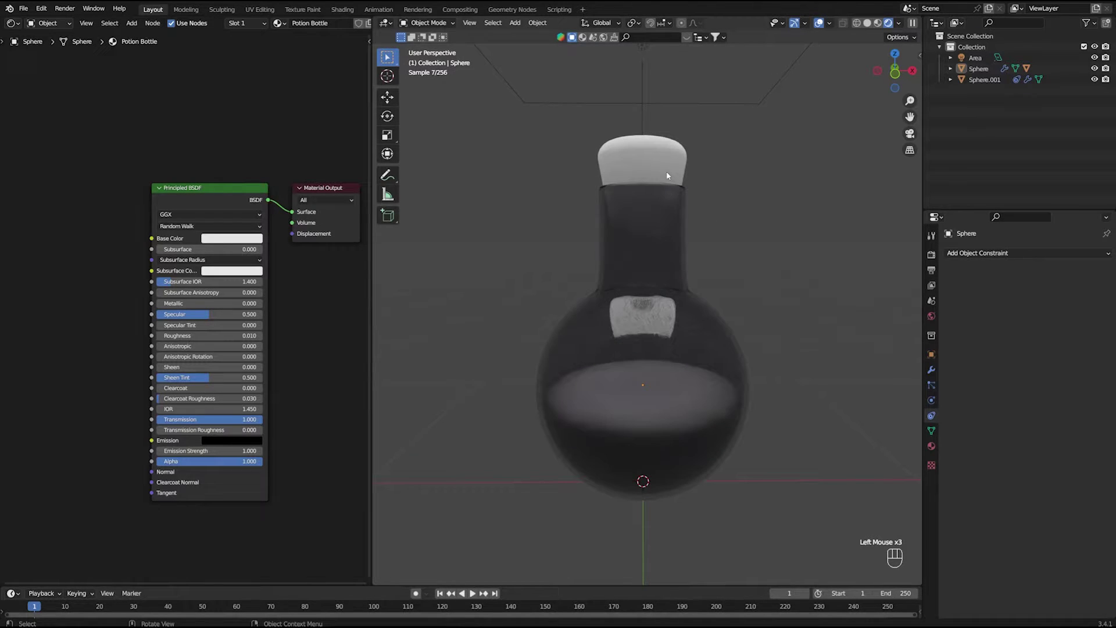
# Give the liquid a Potion Liquid material and add Layer Weight and ColorRamp nodes.
pyautogui.doubleClick(669, 444)
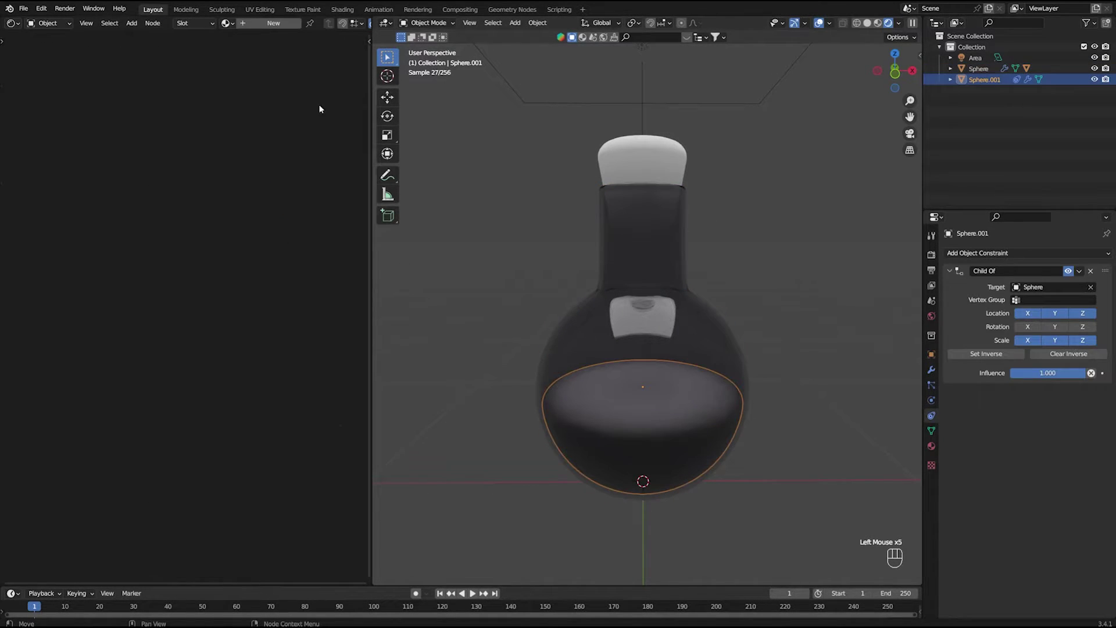
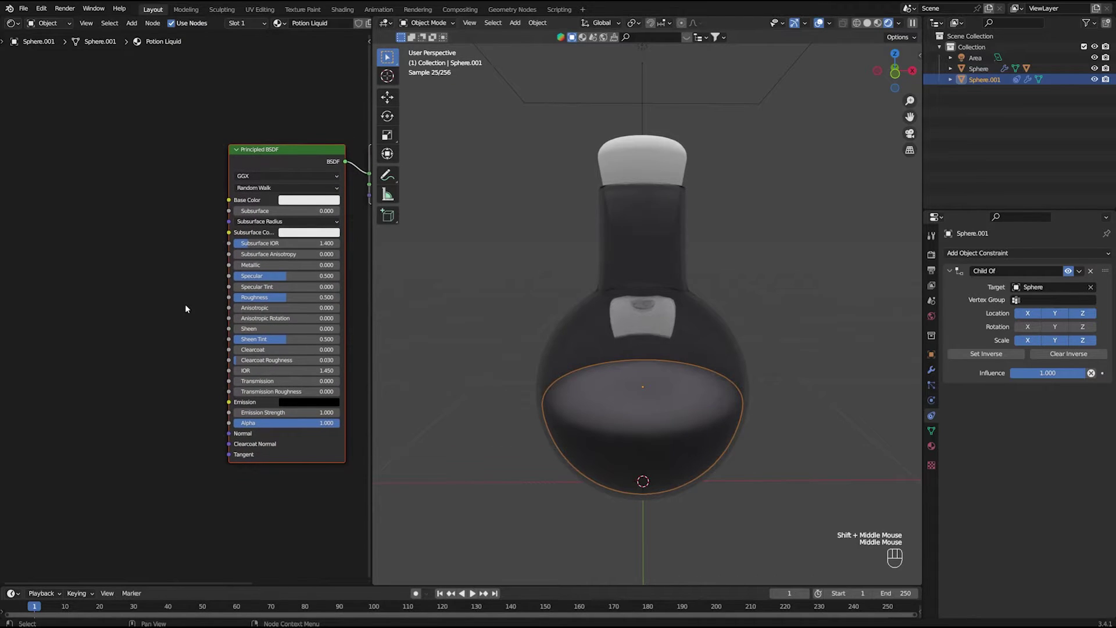
pyautogui.click(173, 303)
pyautogui.press('shift+a')
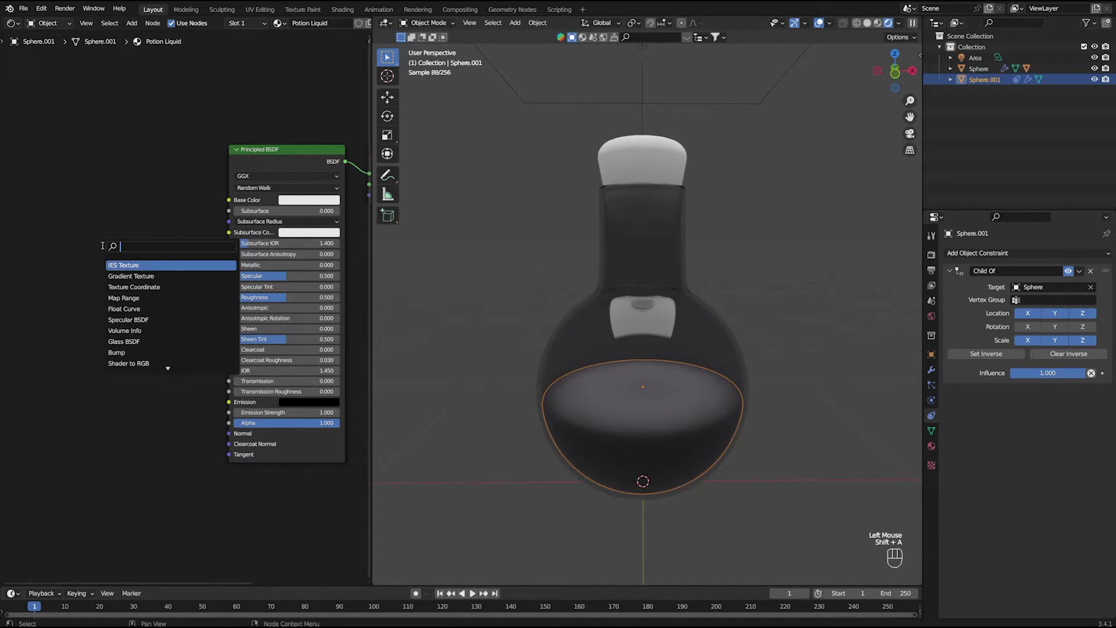
pyautogui.press('o')
pyautogui.press('BackSpace')
pyautogui.press('BackSpace')
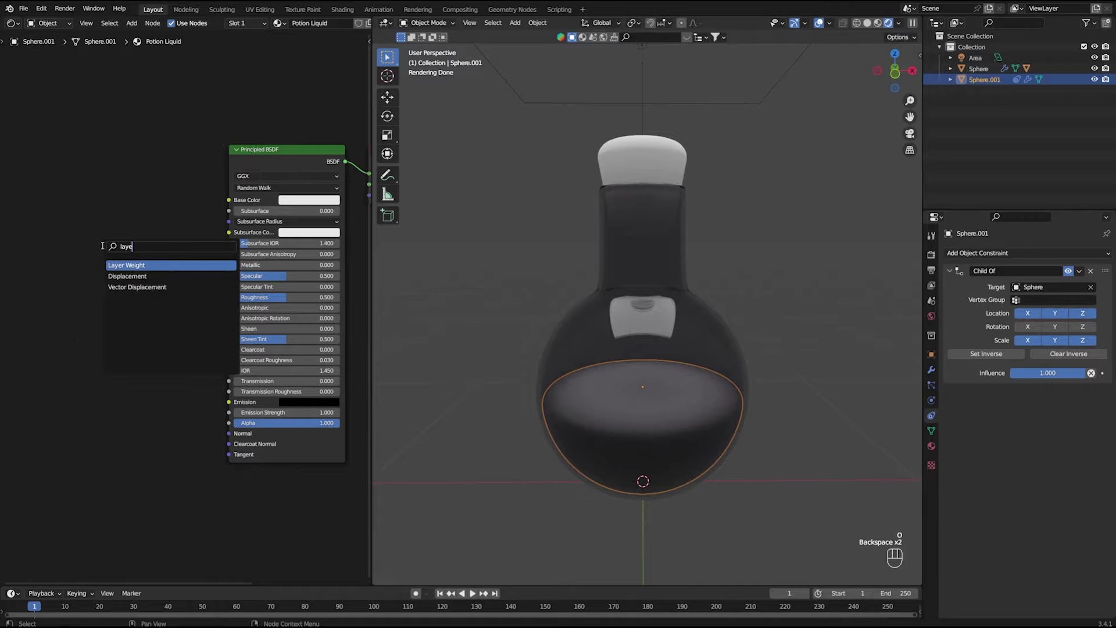
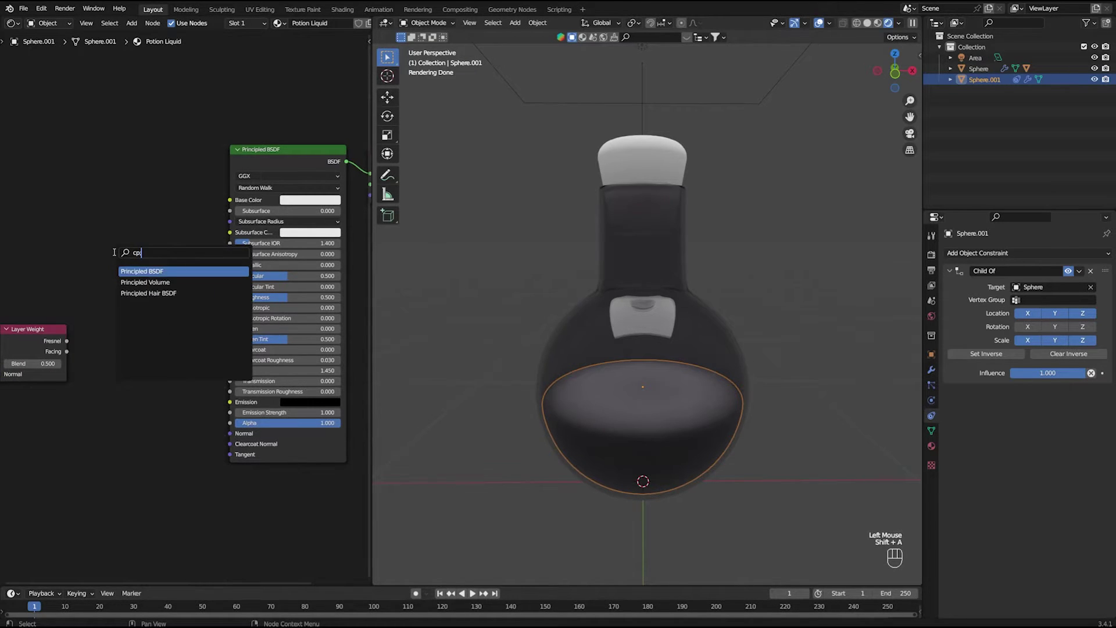
pyautogui.press('BackSpace')
pyautogui.press('BackSpace')
pyautogui.press('BackSpace')
pyautogui.press('BackSpace')
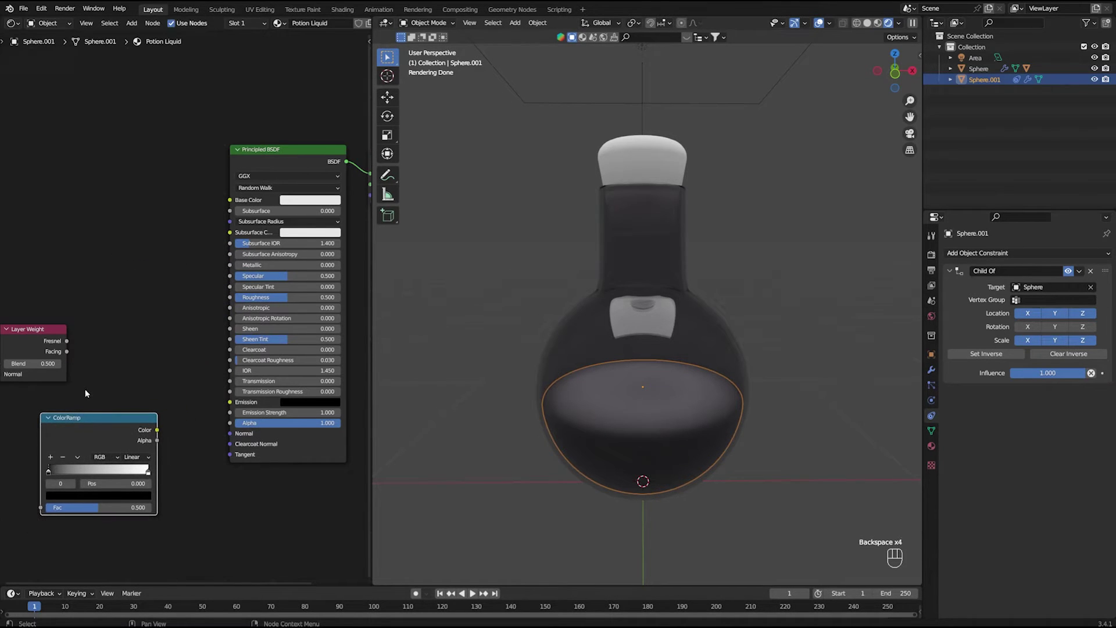
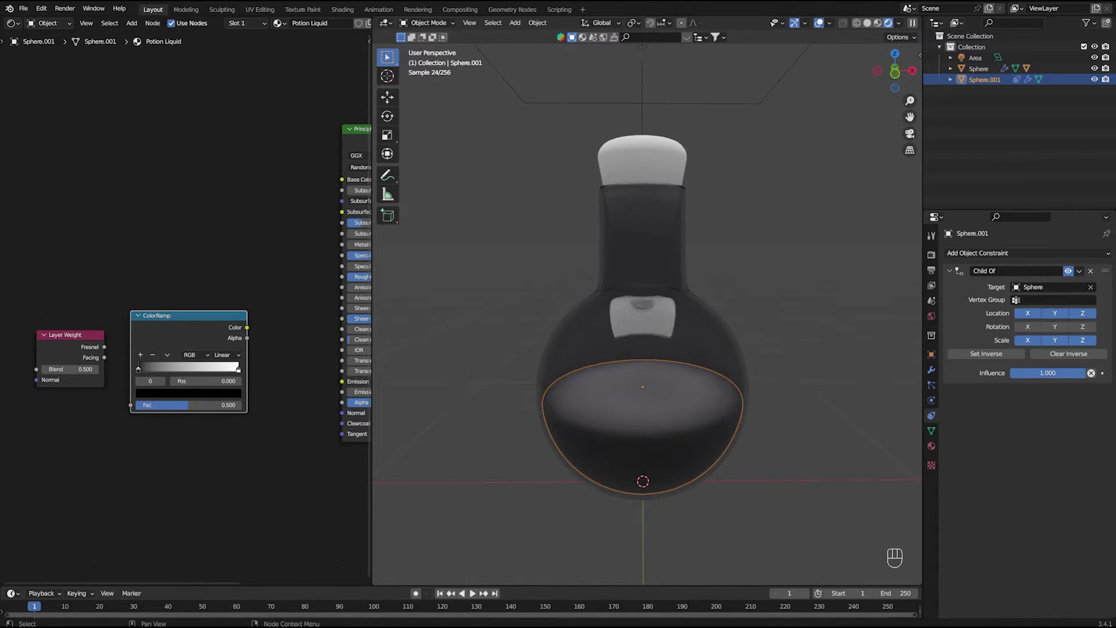
# Wire Layer Weight Facing into the ColorRamp, add a Mix node, feed ramp to Factor and Result to Emission.
pyautogui.click(167, 257)
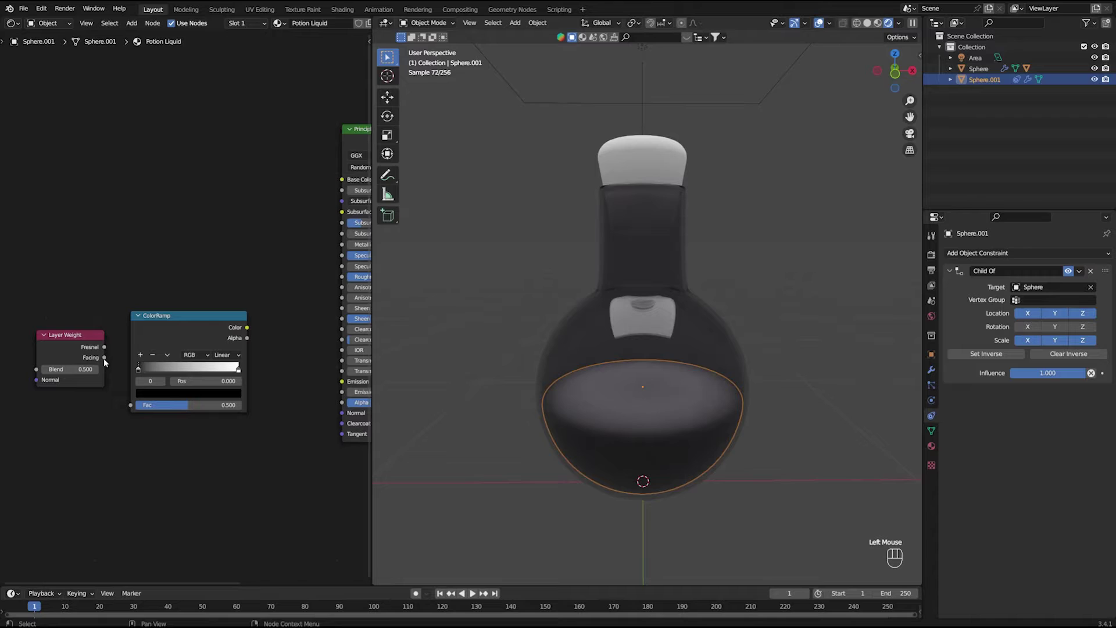
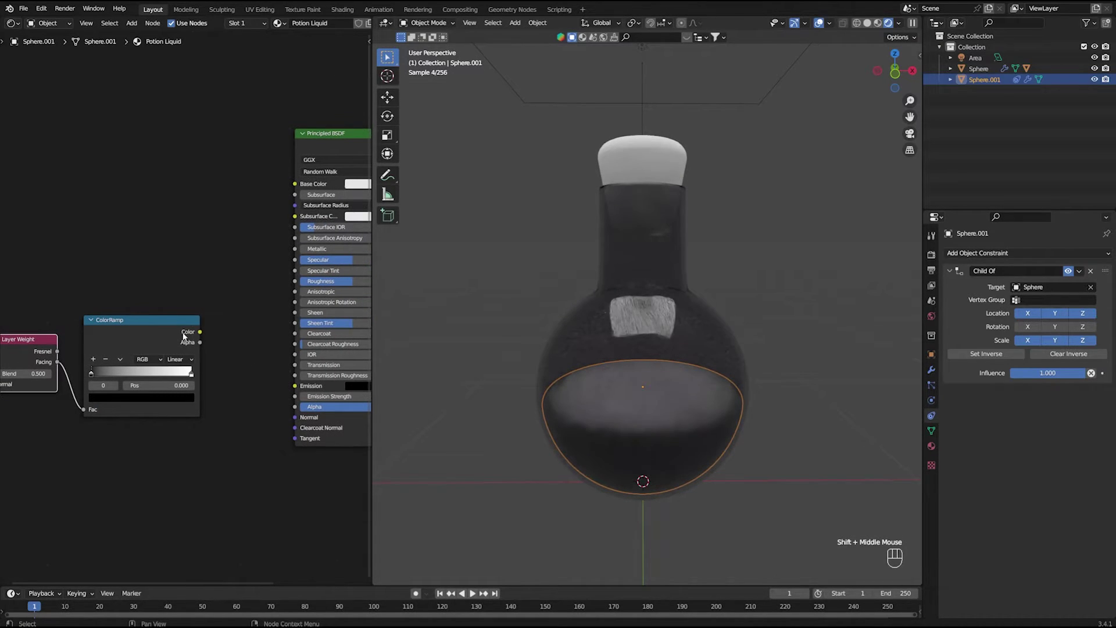
pyautogui.click(148, 327)
pyautogui.moveTo(235, 348); pyautogui.dragTo(212, 342)
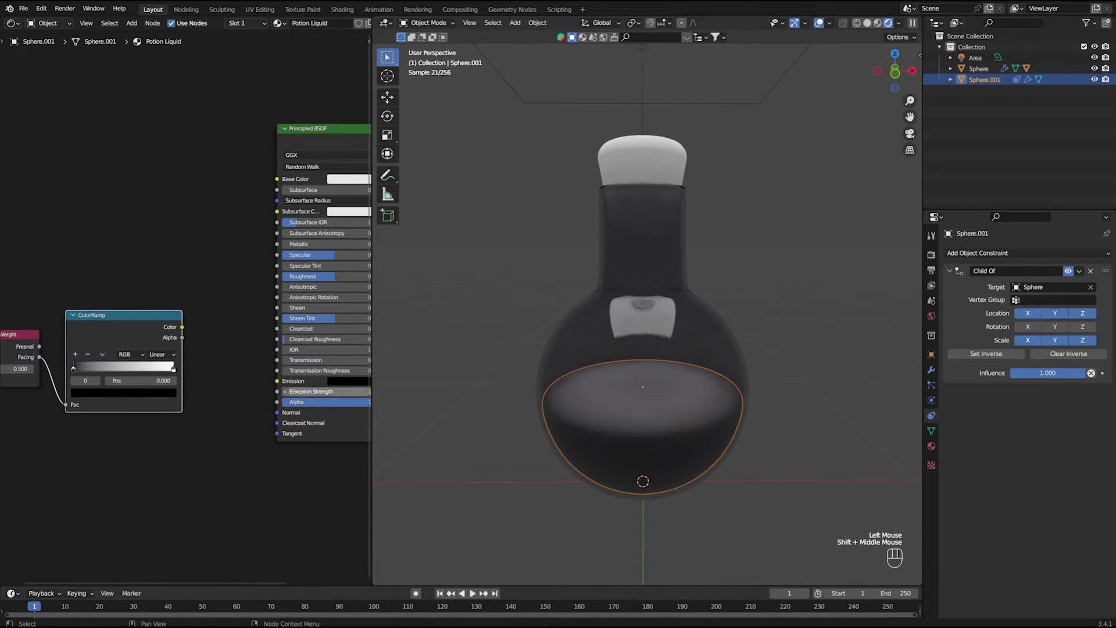
pyautogui.press('shift+a')
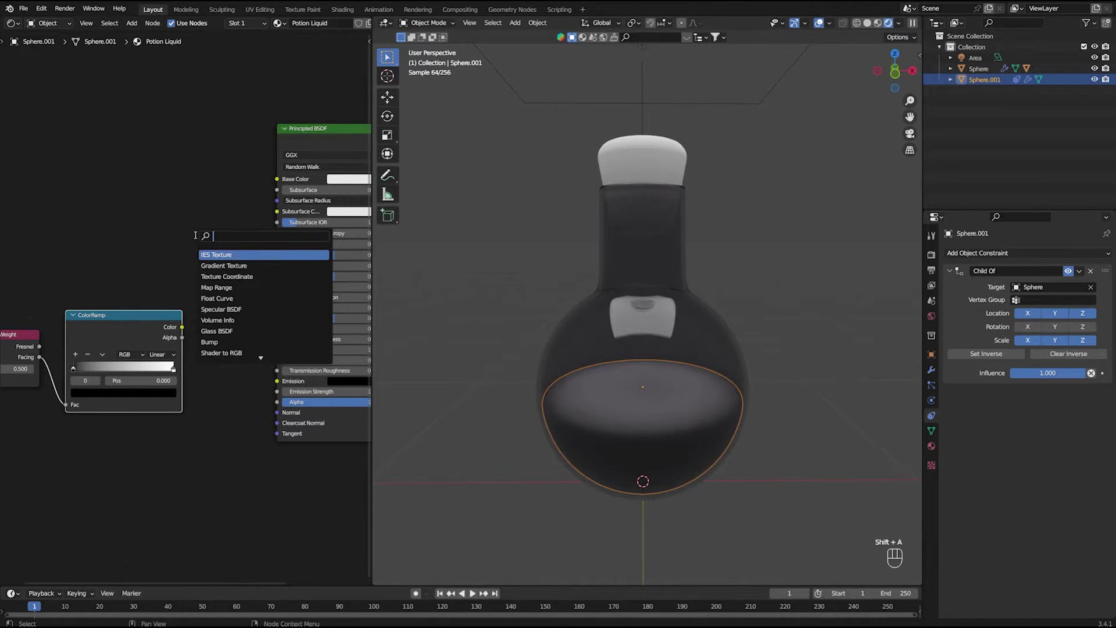
pyautogui.moveTo(222, 259); pyautogui.dragTo(232, 248)
pyautogui.moveTo(234, 232); pyautogui.dragTo(211, 329)
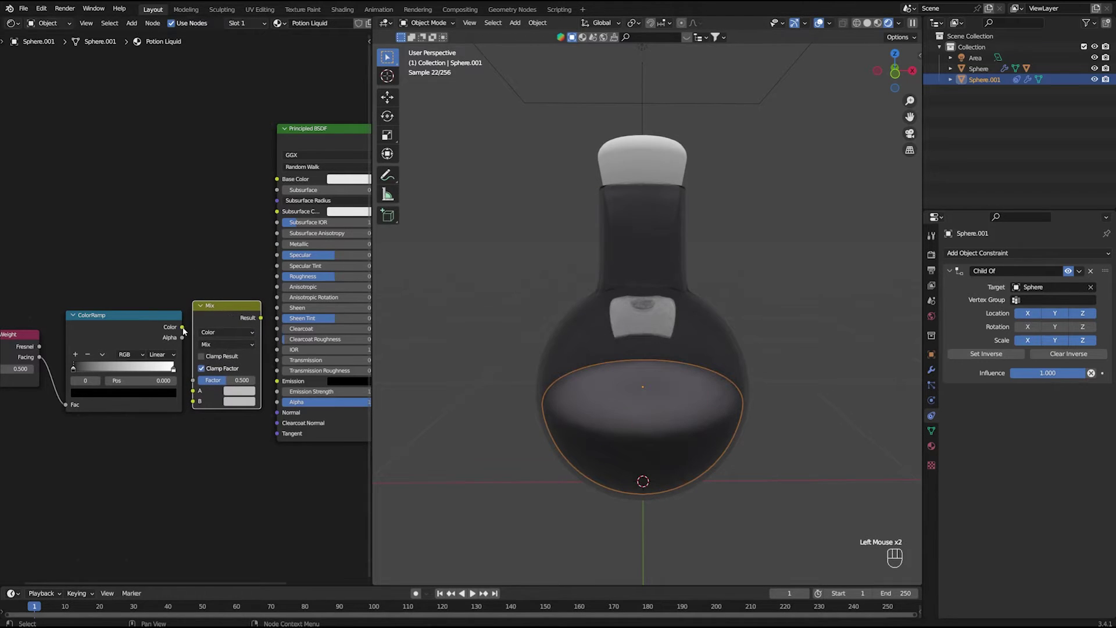
pyautogui.click(185, 330)
pyautogui.moveTo(185, 334); pyautogui.dragTo(199, 377)
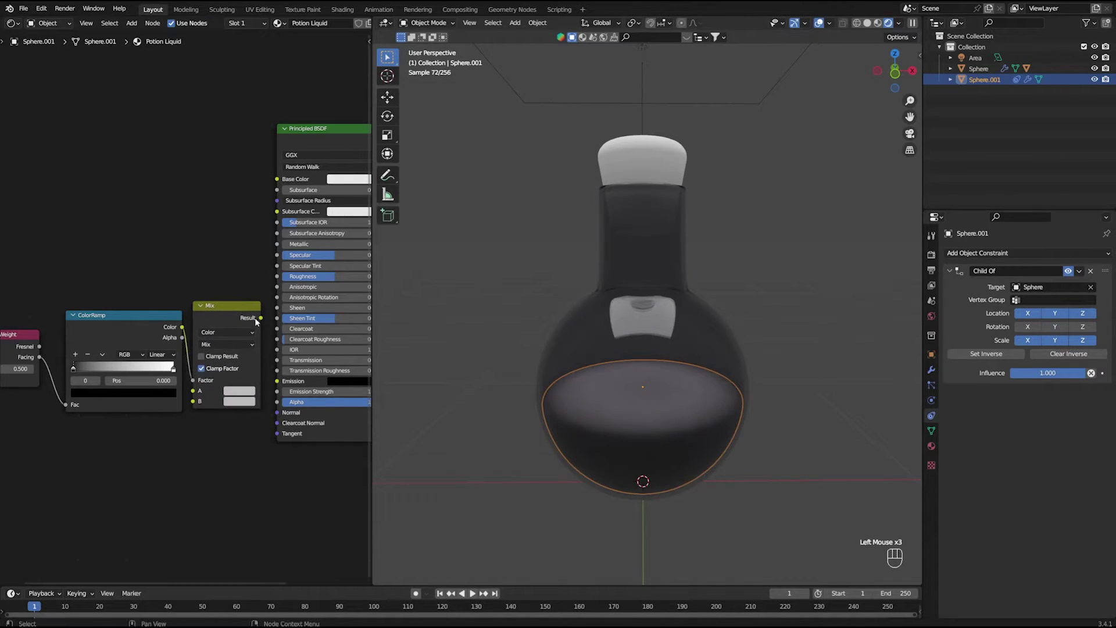
pyautogui.moveTo(266, 322); pyautogui.dragTo(280, 382)
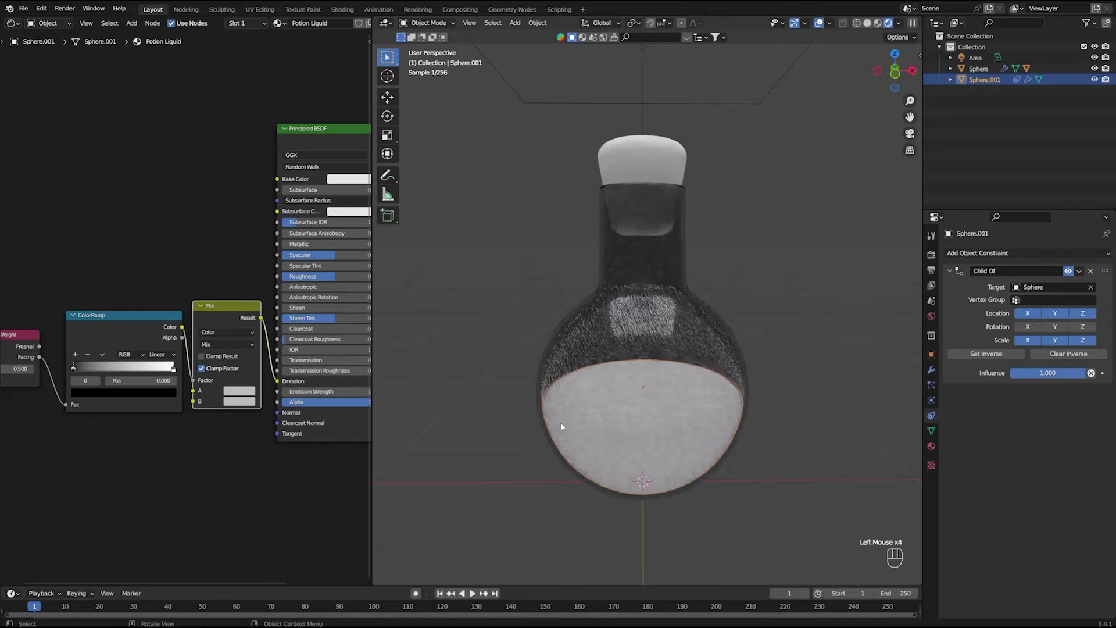
# Lower the Layer Weight blend value to 0.300.
pyautogui.middleClick(652, 416)
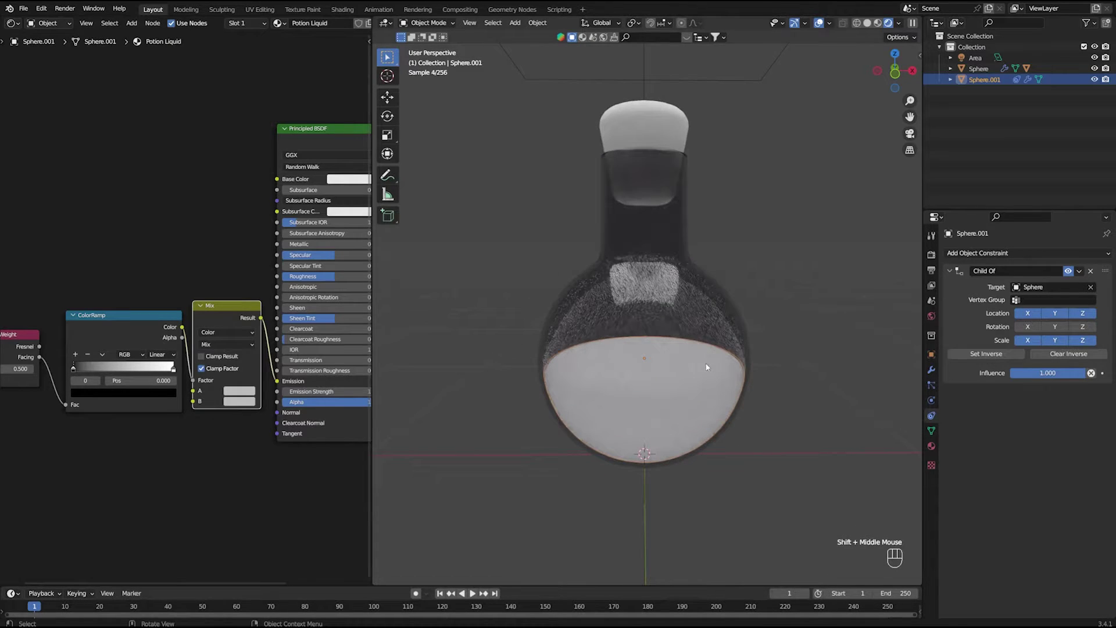
pyautogui.middleClick(165, 431)
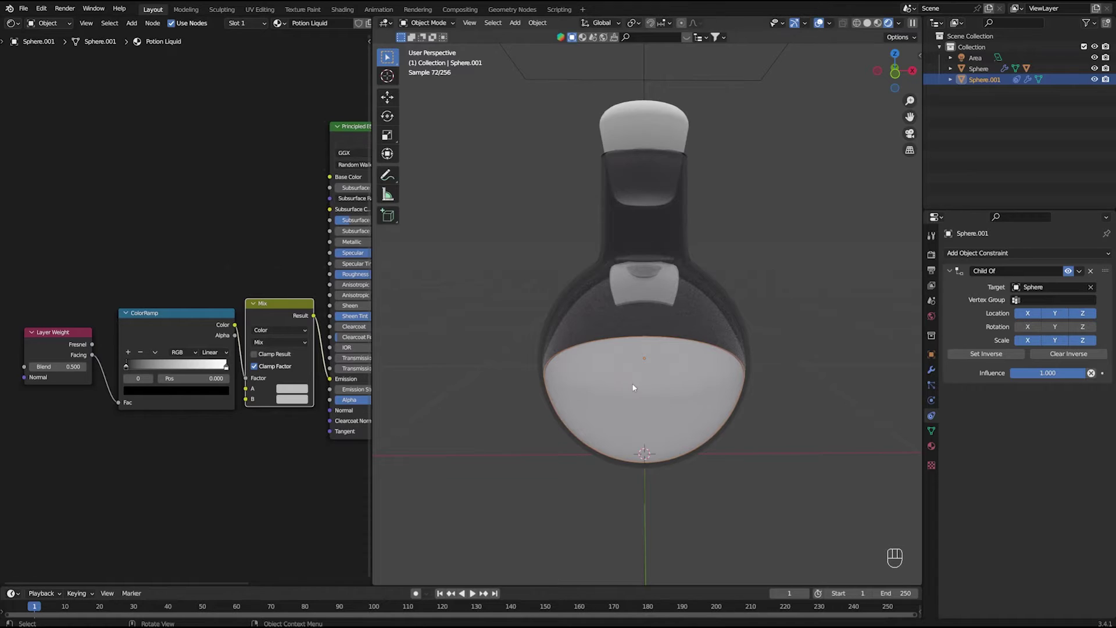
pyautogui.moveTo(277, 391); pyautogui.dragTo(247, 393)
pyautogui.middleClick(180, 413)
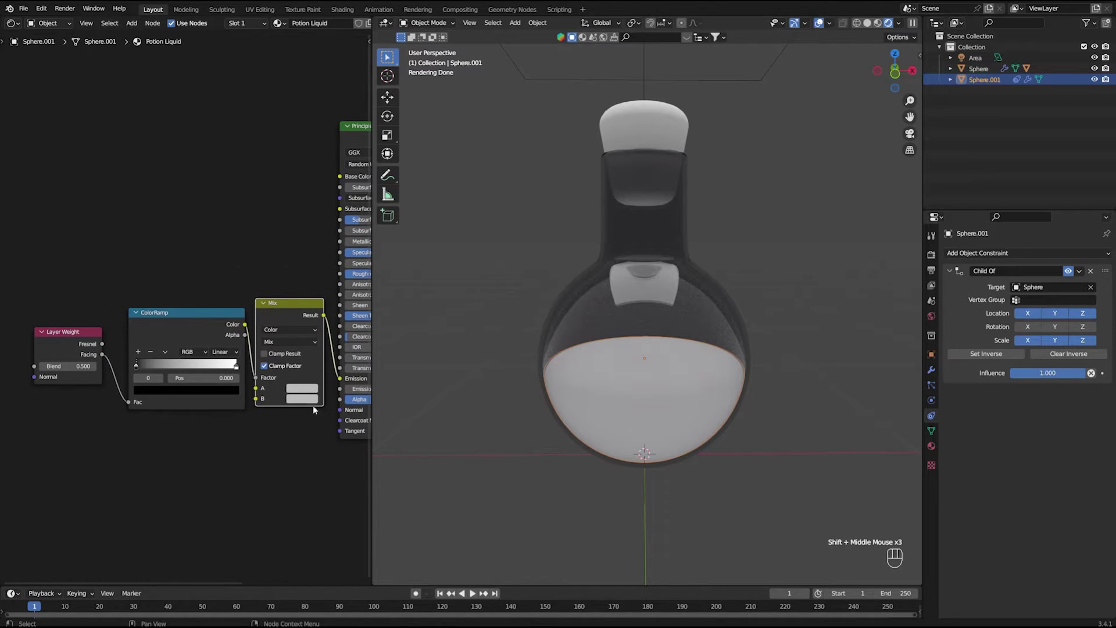
pyautogui.click(269, 449)
pyautogui.middleClick(102, 378)
pyautogui.doubleClick(41, 369)
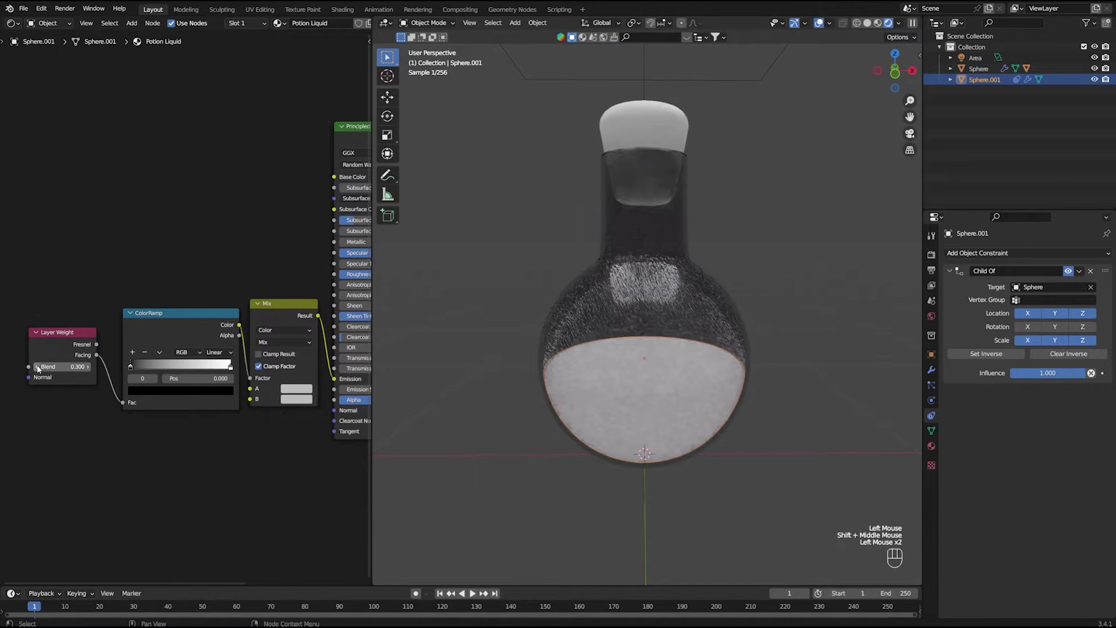
pyautogui.click(41, 368)
pyautogui.click(89, 369)
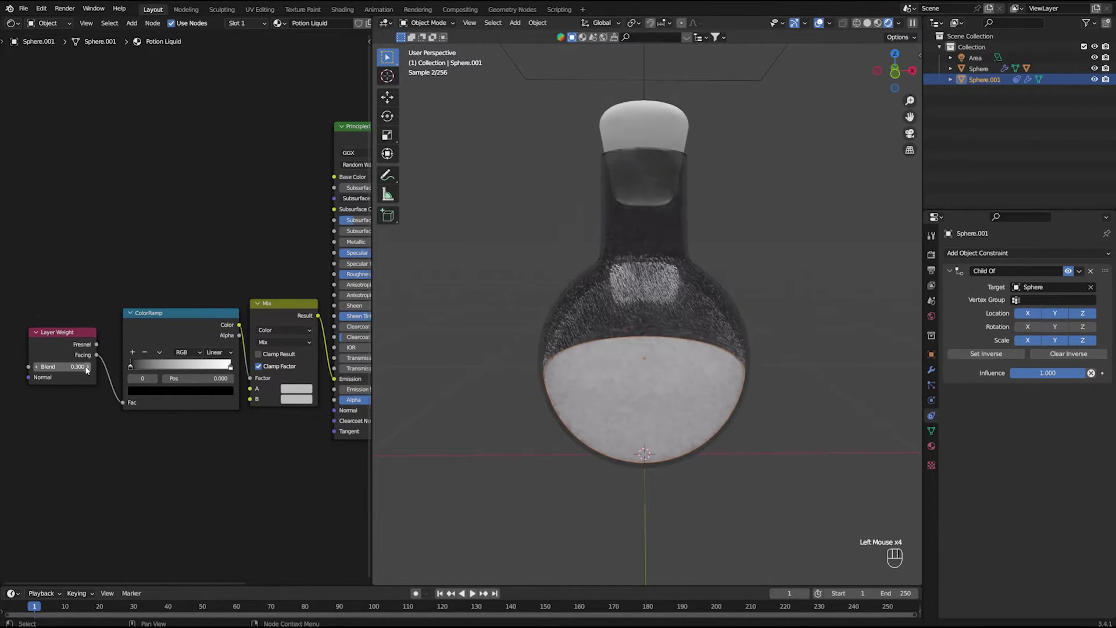
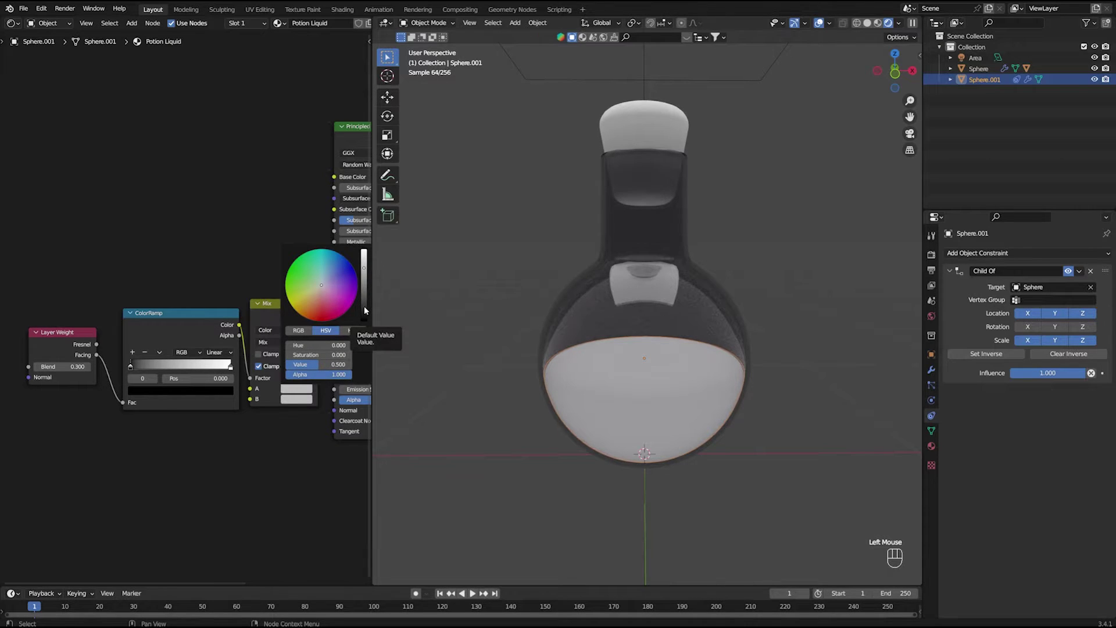
# Set Mix B to red and A to black, switch the ColorRamp to Ease and slide its dark stop.
pyautogui.click(293, 403)
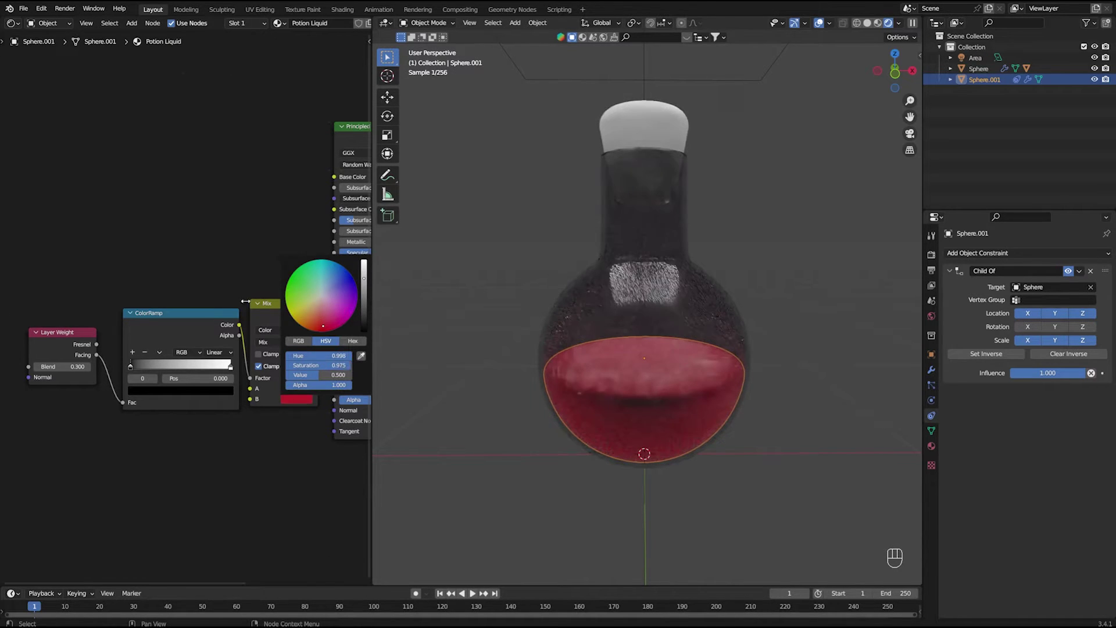
pyautogui.click(188, 262)
pyautogui.middleClick(286, 432)
pyautogui.scroll(3)
pyautogui.scroll(-3)
pyautogui.scroll(3)
pyautogui.moveTo(168, 375); pyautogui.dragTo(211, 367)
pyautogui.moveTo(238, 351); pyautogui.dragTo(248, 362)
pyautogui.moveTo(612, 436); pyautogui.dragTo(613, 418)
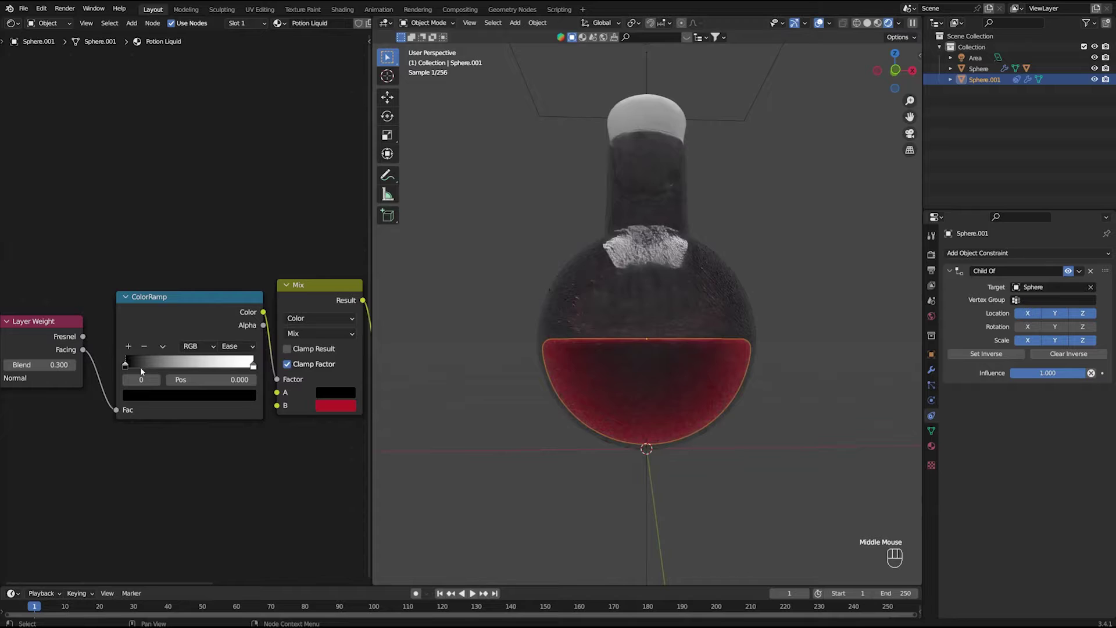
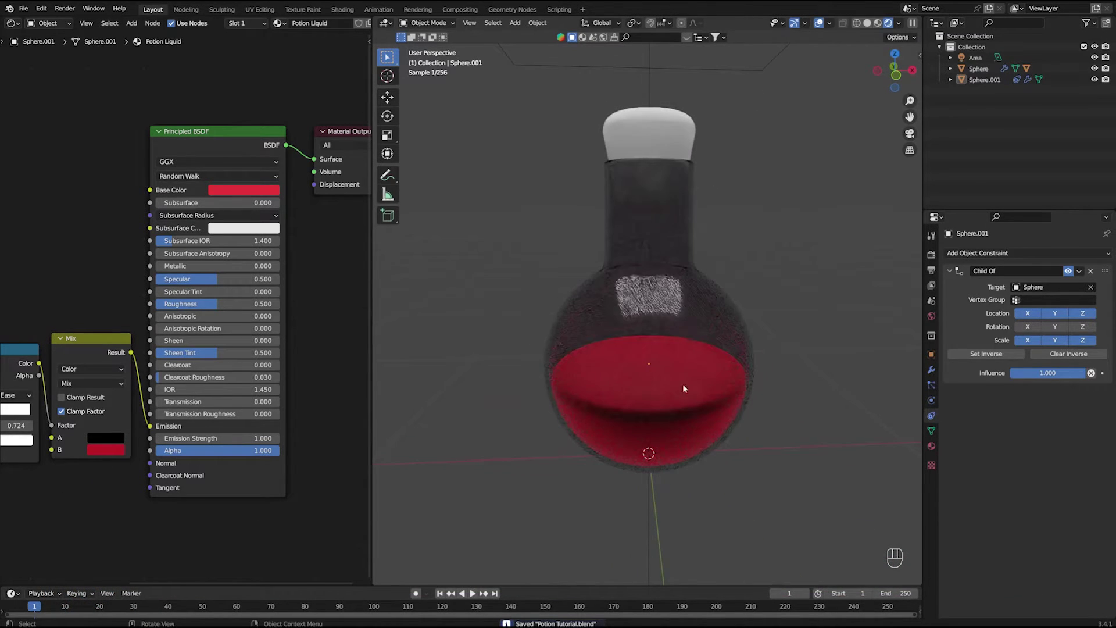
# Give the liquid a red Base Color, save the file, and return to a front view selecting the cork.
pyautogui.middleClick(687, 392)
pyautogui.moveTo(686, 353); pyautogui.dragTo(684, 377)
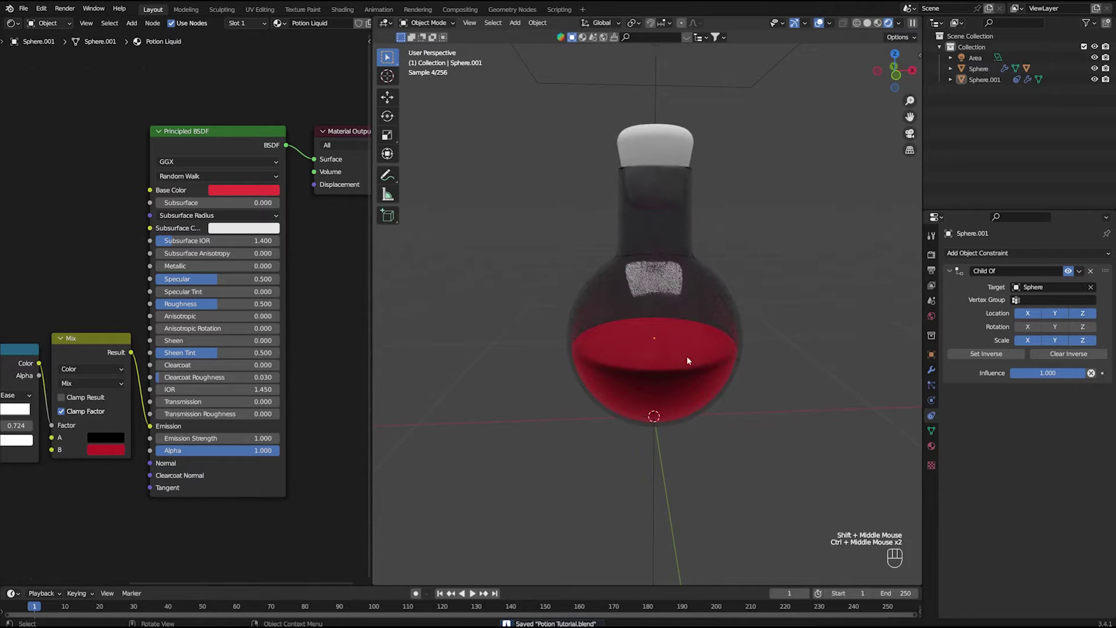
pyautogui.press('ctrl+s')
pyautogui.middleClick(707, 377)
pyautogui.moveTo(693, 327); pyautogui.dragTo(695, 363)
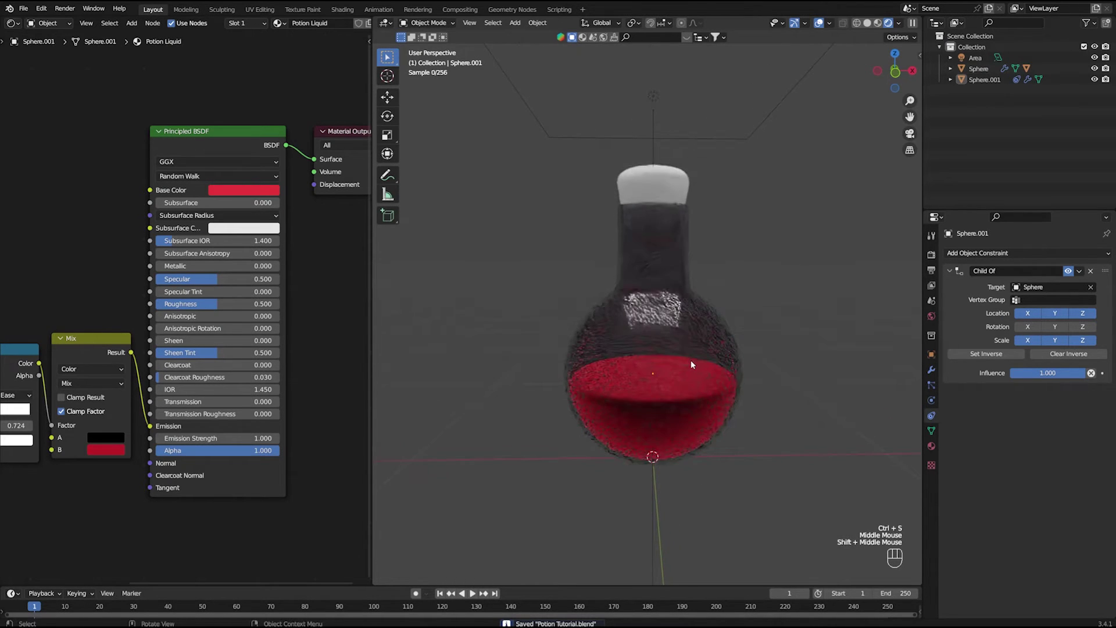
pyautogui.press('KP_1')
pyautogui.moveTo(667, 325); pyautogui.dragTo(668, 347)
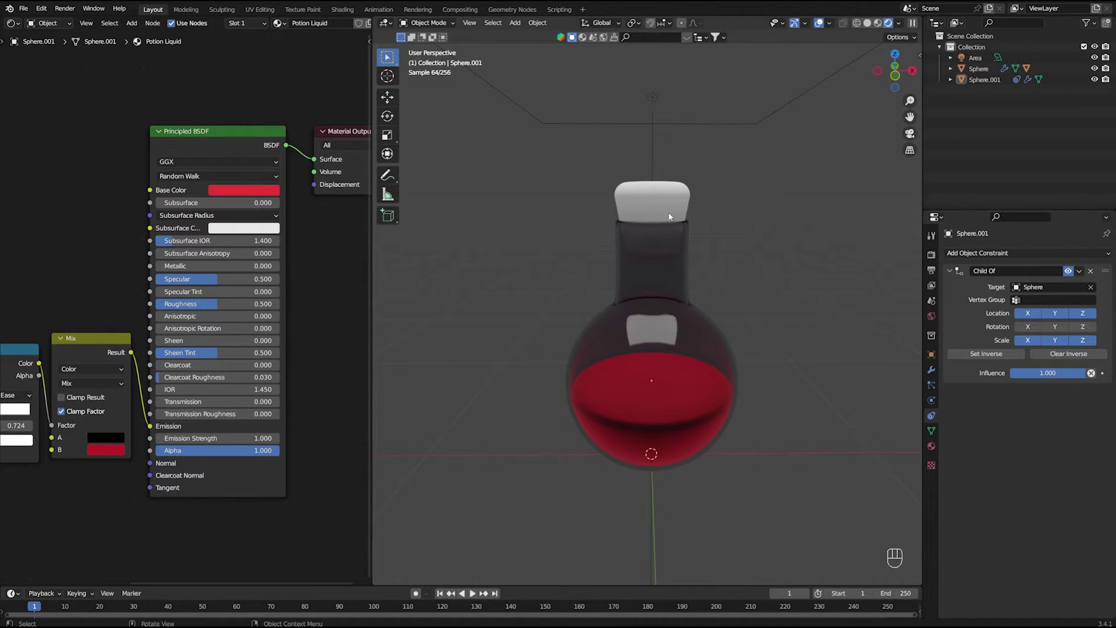
pyautogui.click(673, 216)
# Create a new material on the cork and rename it Potion Cork.
pyautogui.press('ctrl+s')
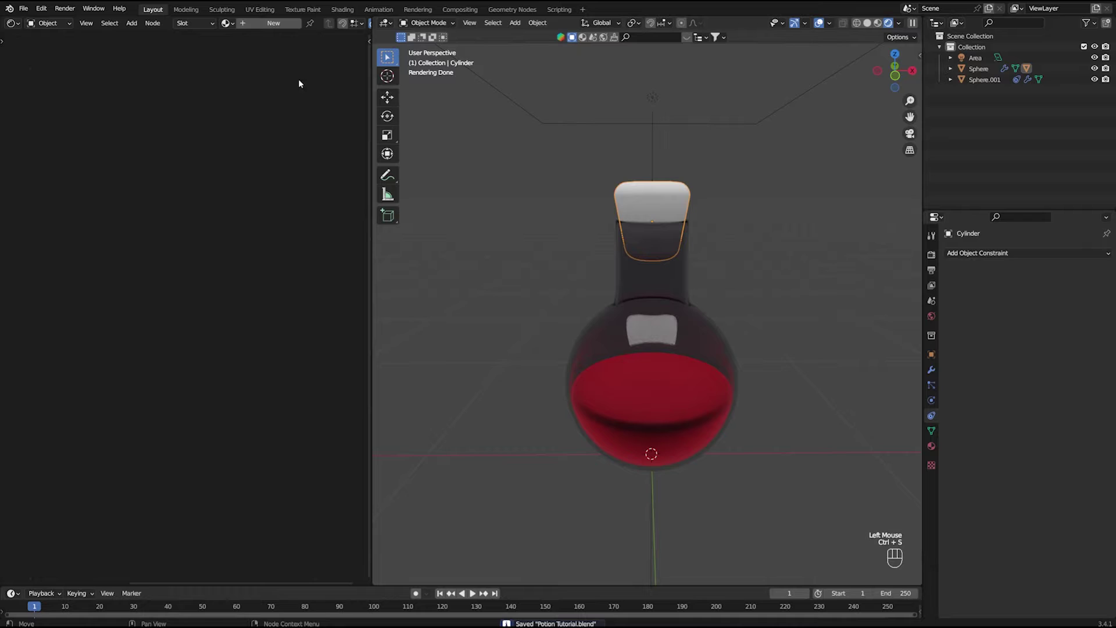
pyautogui.click(282, 26)
pyautogui.click(315, 28)
pyautogui.press('BackSpace')
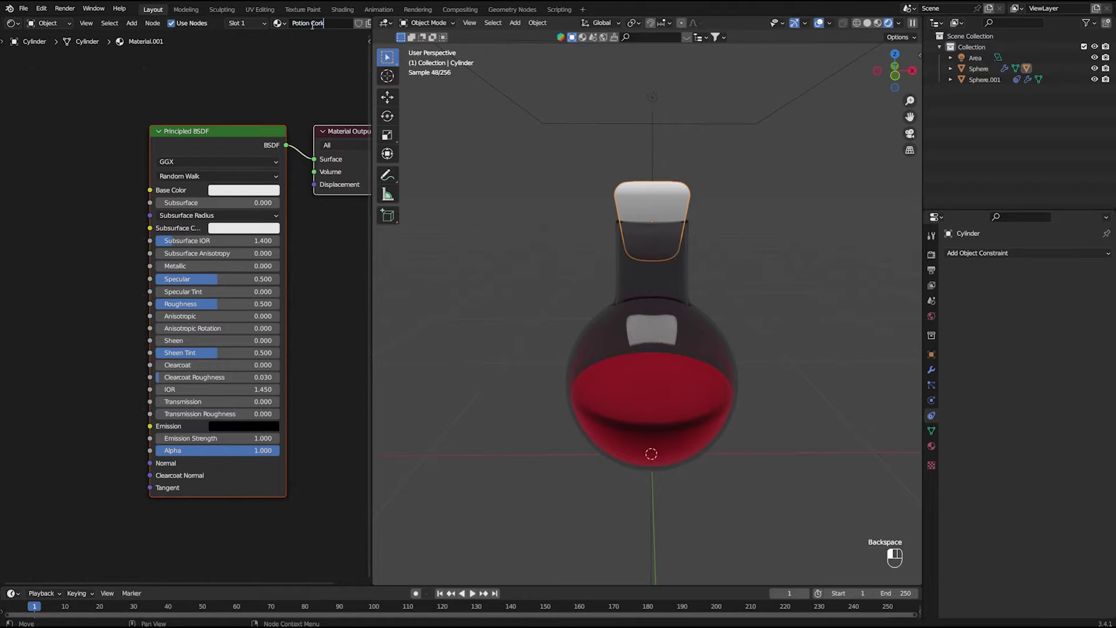
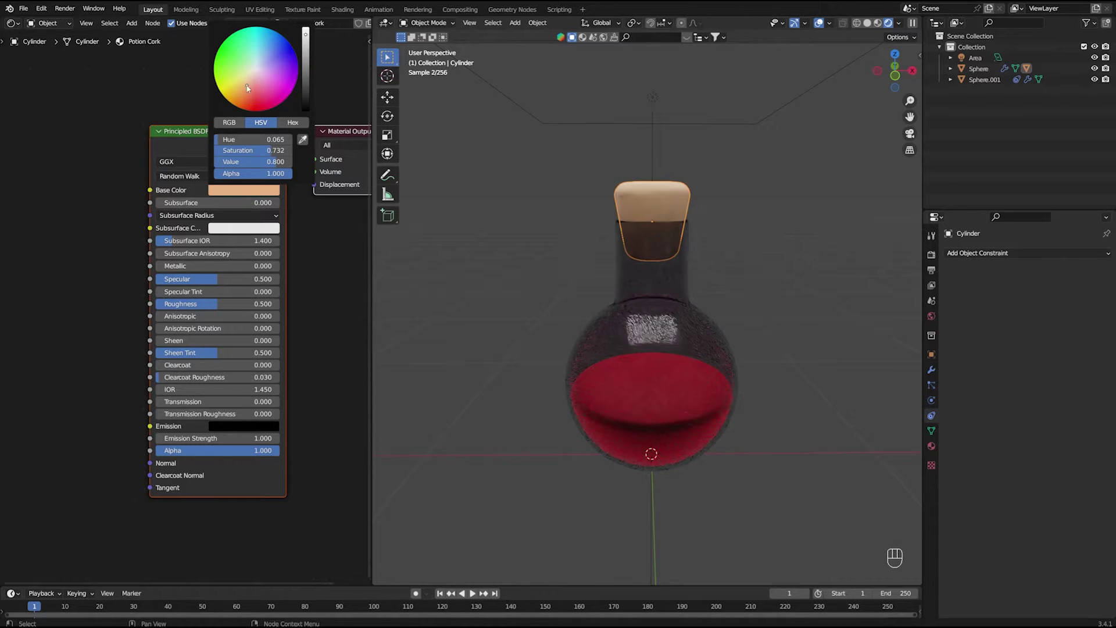
# Pick a light tan Base Color for Potion Cork and save the file.
pyautogui.click(488, 154)
pyautogui.middleClick(697, 187)
pyautogui.moveTo(692, 181); pyautogui.dragTo(697, 233)
pyautogui.moveTo(696, 226); pyautogui.dragTo(693, 207)
pyautogui.press('ctrl+s')
pyautogui.middleClick(691, 242)
pyautogui.middleClick(674, 257)
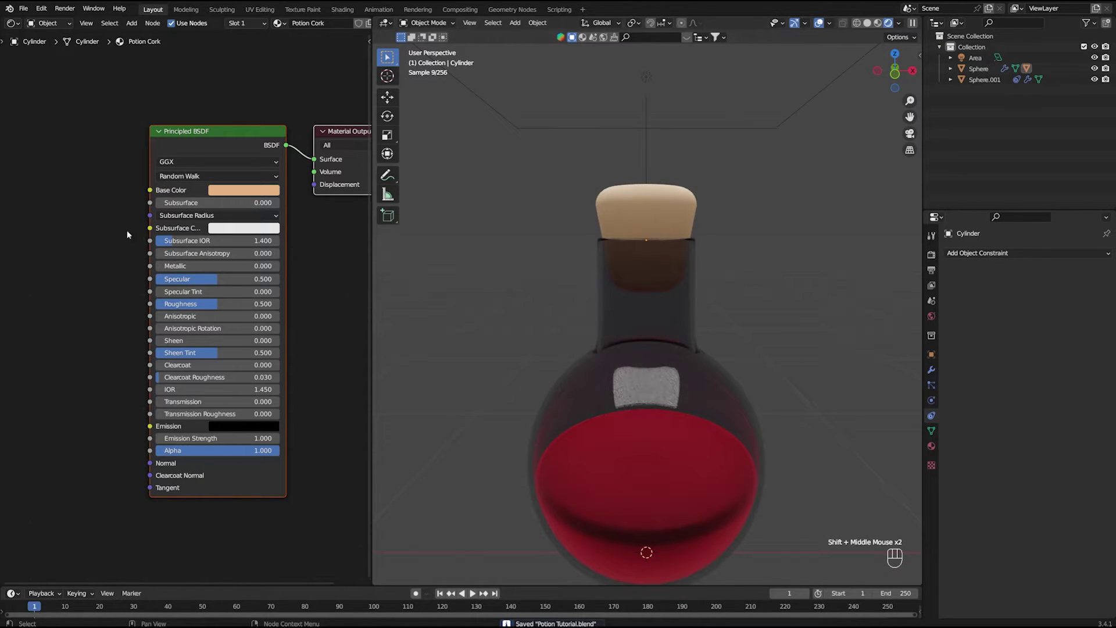
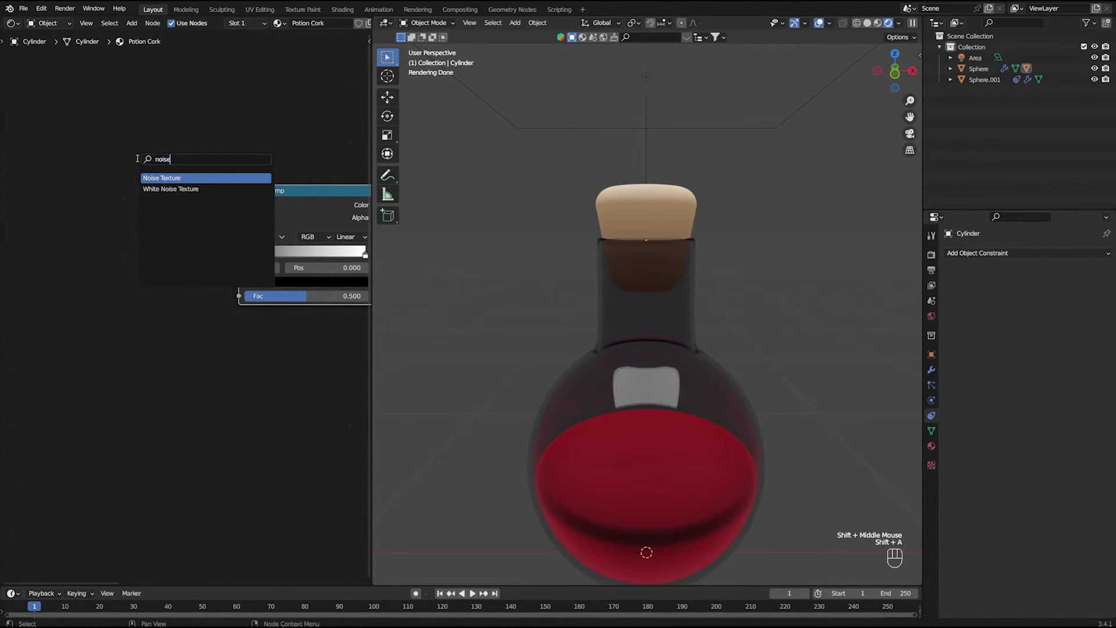
# Wire a Noise Texture's factor through a ColorRamp into the cork's Base Color.
pyautogui.moveTo(198, 231); pyautogui.dragTo(249, 304)
pyautogui.moveTo(313, 338); pyautogui.dragTo(186, 320)
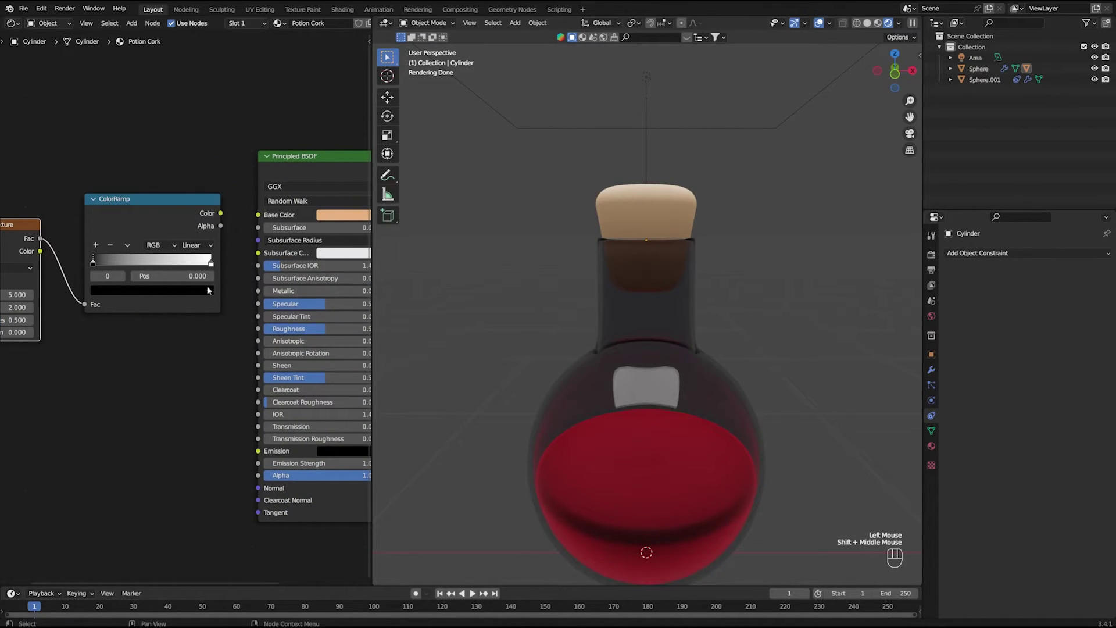
pyautogui.moveTo(224, 217); pyautogui.dragTo(261, 220)
pyautogui.moveTo(174, 323); pyautogui.dragTo(218, 305)
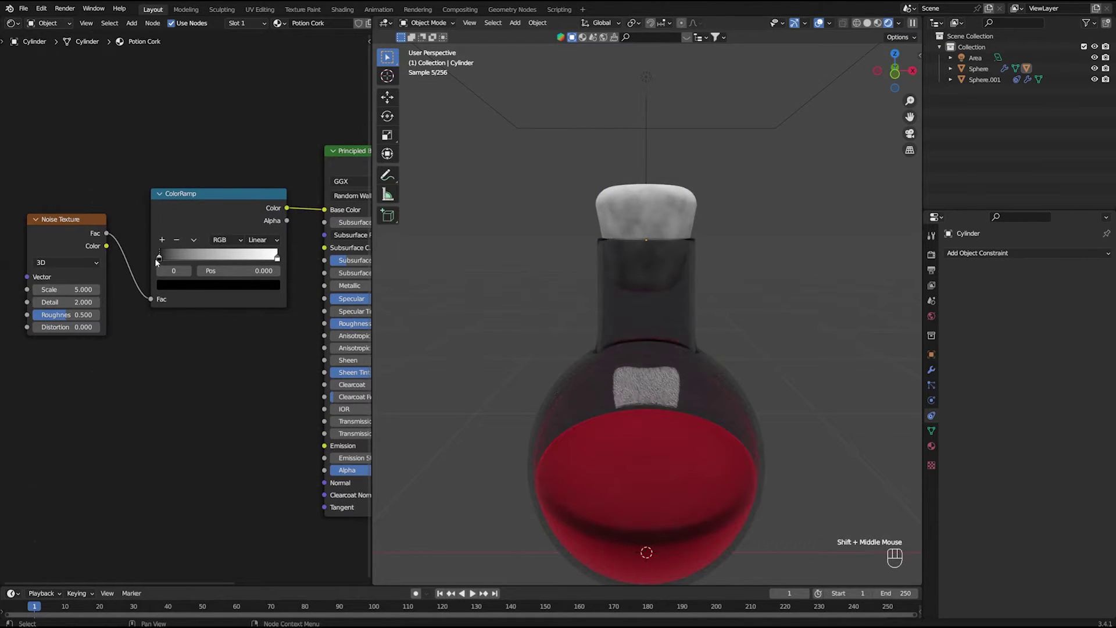
# Set the ramp stops to tan and brown and raise the noise Scale, Detail and Distortion.
pyautogui.click(162, 260)
pyautogui.click(207, 293)
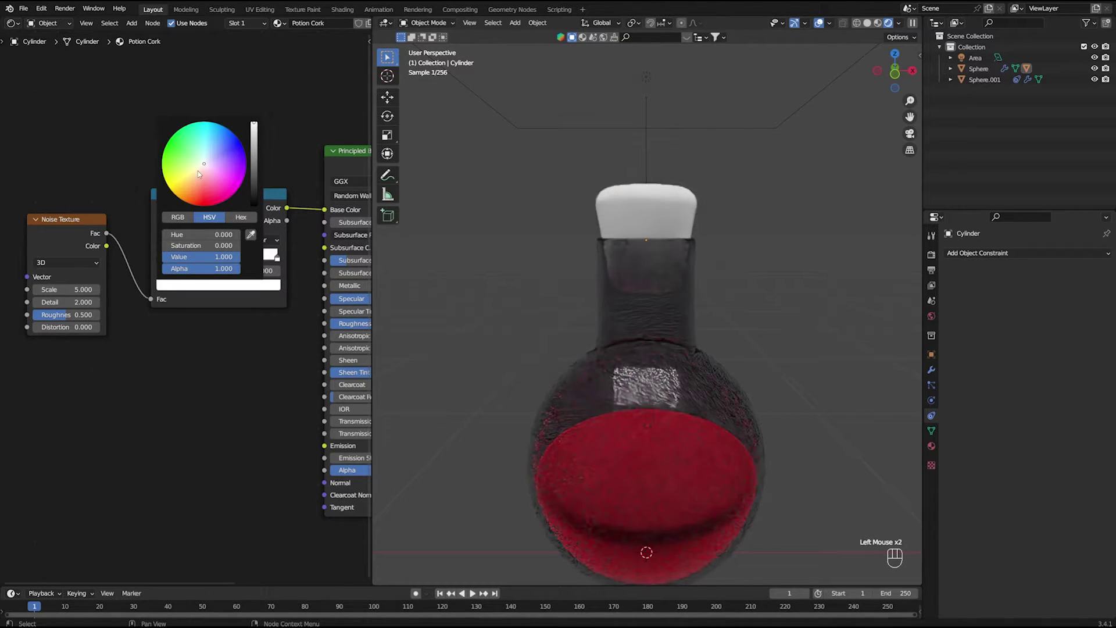
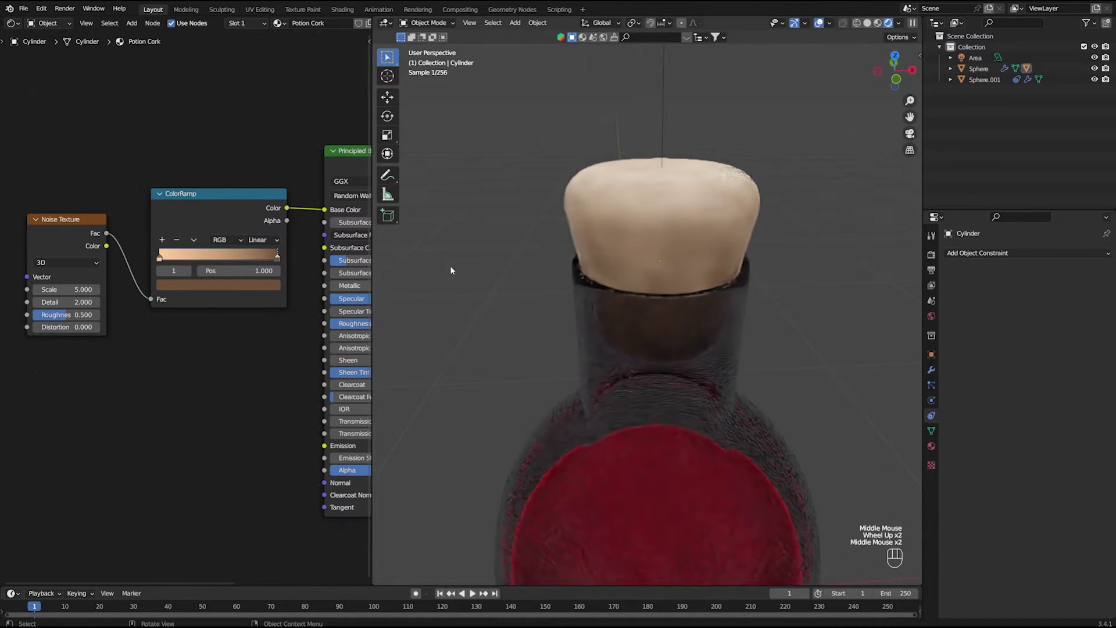
pyautogui.moveTo(165, 324); pyautogui.dragTo(228, 282)
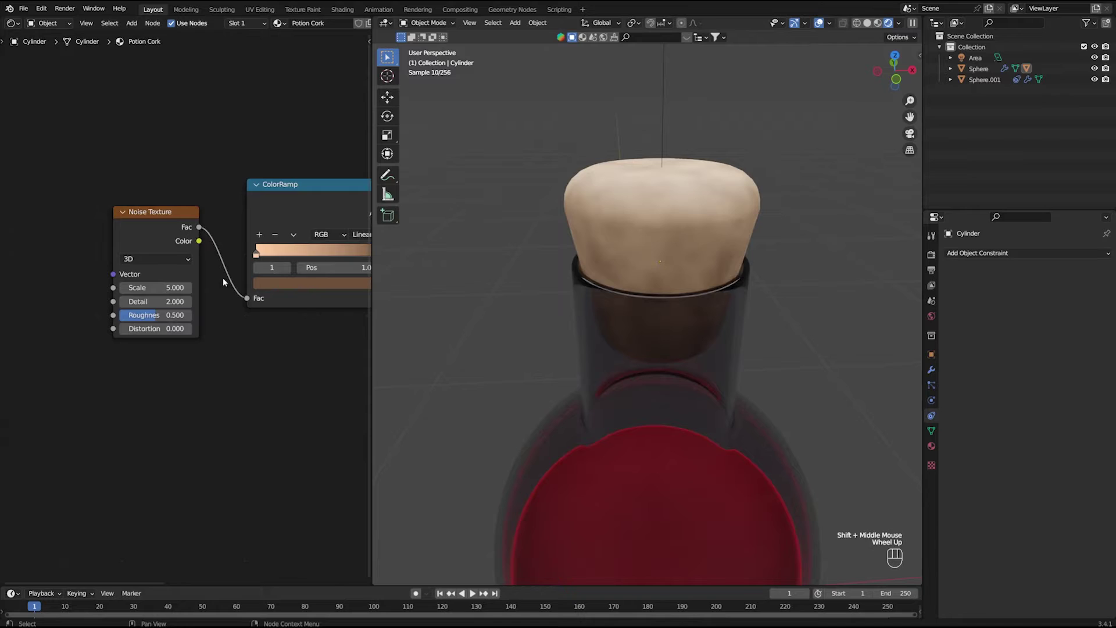
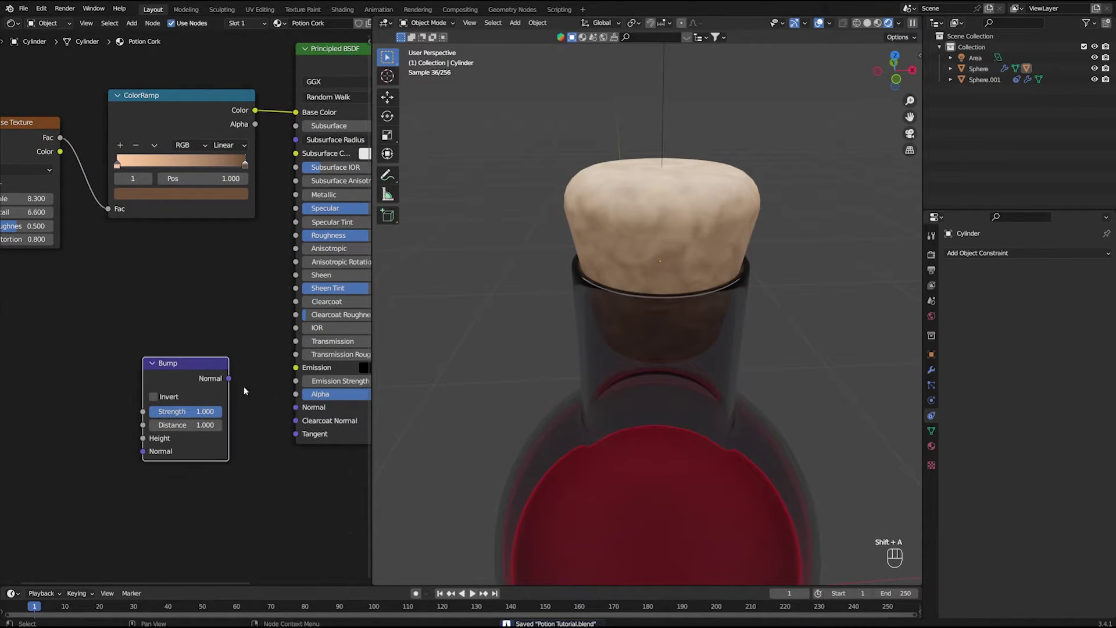
# Drive a Bump node from the noise into the BSDF Normal at strength 0.1 and save.
pyautogui.moveTo(233, 380); pyautogui.dragTo(300, 409)
pyautogui.click(180, 371)
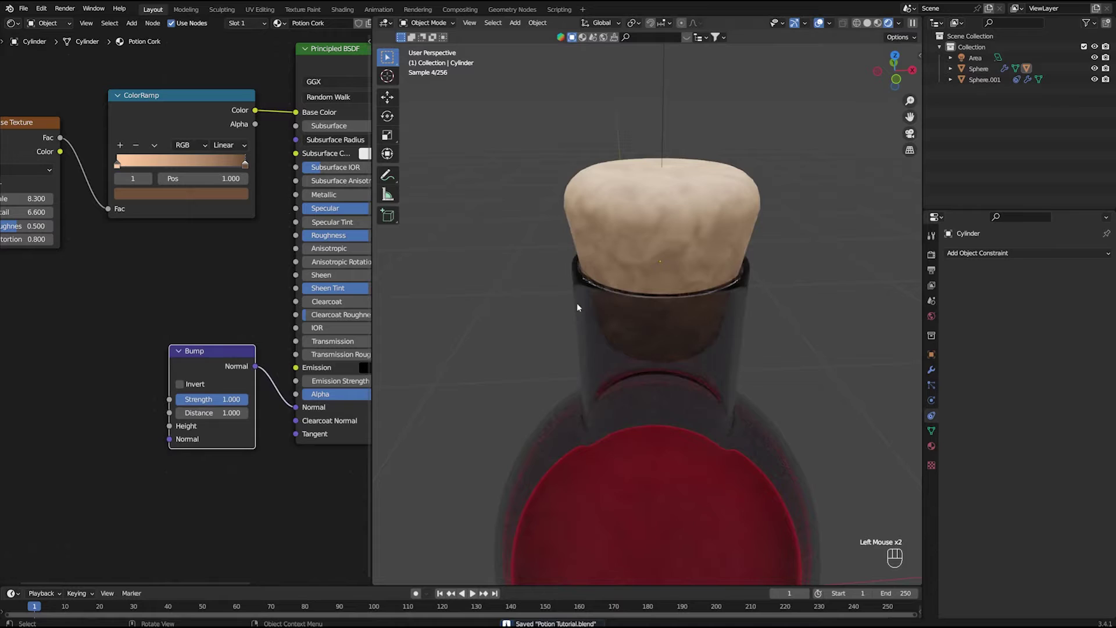
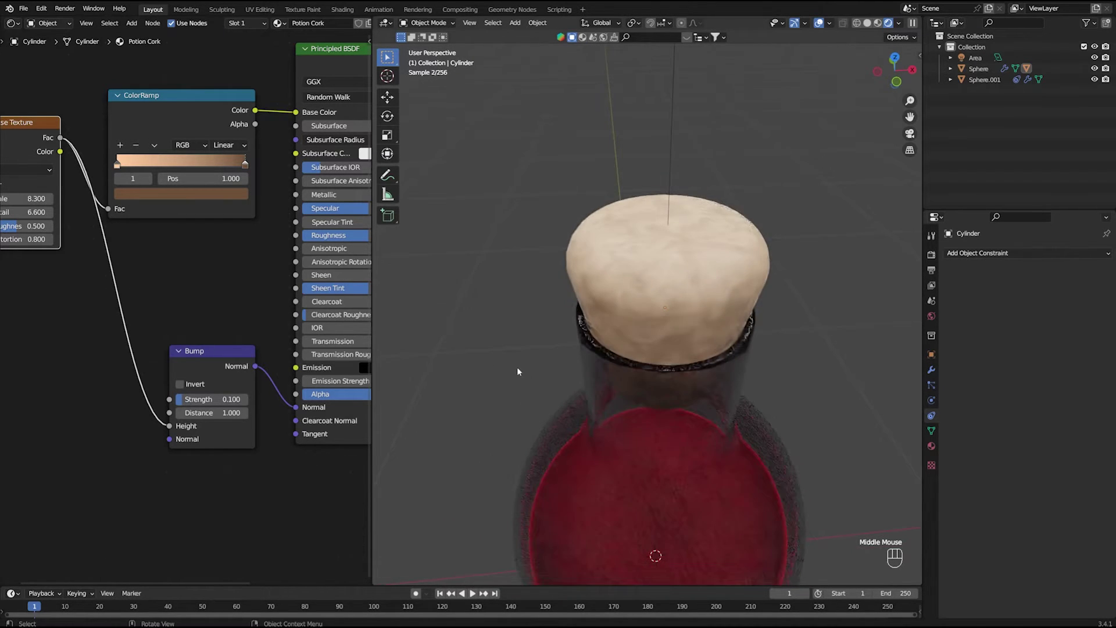
pyautogui.scroll(-3)
pyautogui.moveTo(519, 369); pyautogui.dragTo(517, 343)
pyautogui.click(547, 310)
pyautogui.press('ctrl+s')
# Orbit out and view the whole bottle straight-on from the front.
pyautogui.scroll(3)
pyautogui.middleClick(584, 294)
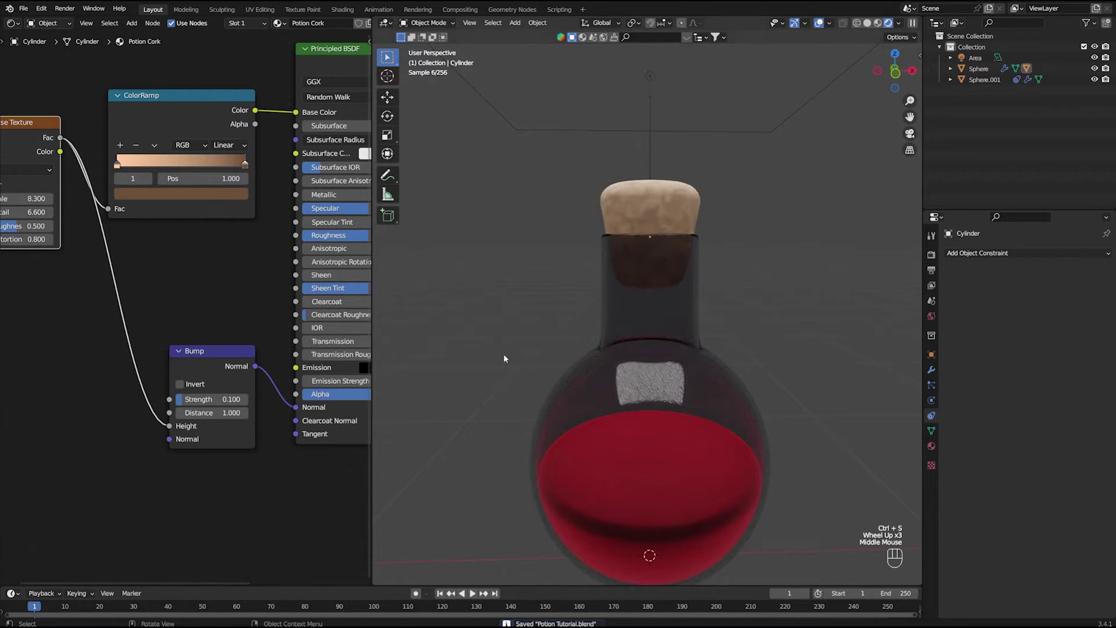
pyautogui.press('KP_1')
pyautogui.middleClick(717, 401)
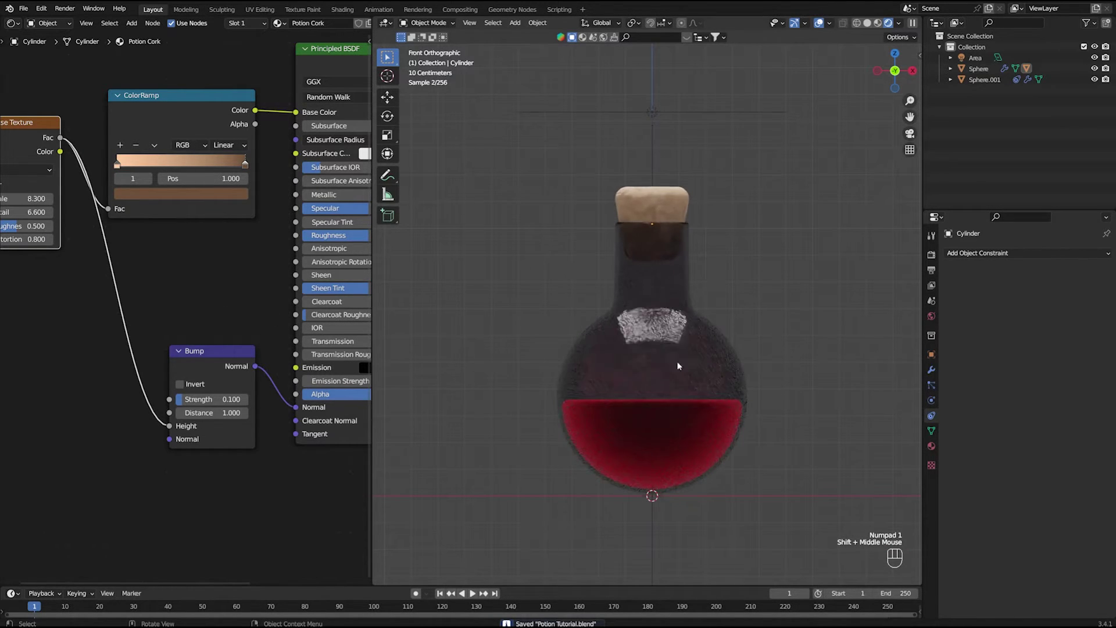
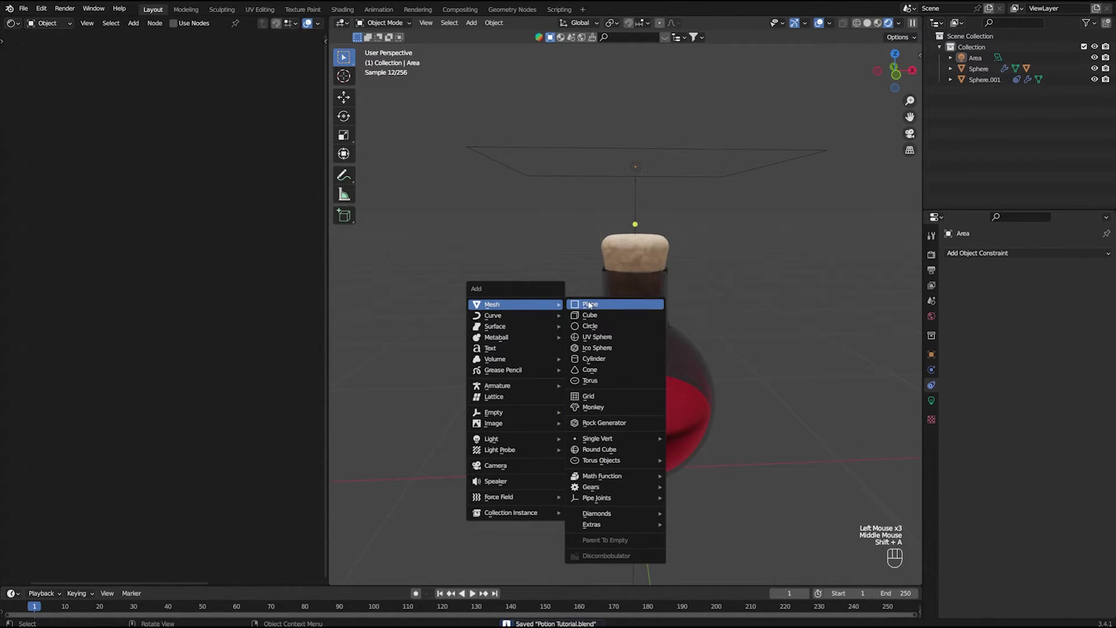
# Scale the new ground plane up large beneath the bottle and check it from the front.
pyautogui.scroll(-3)
pyautogui.press('s')
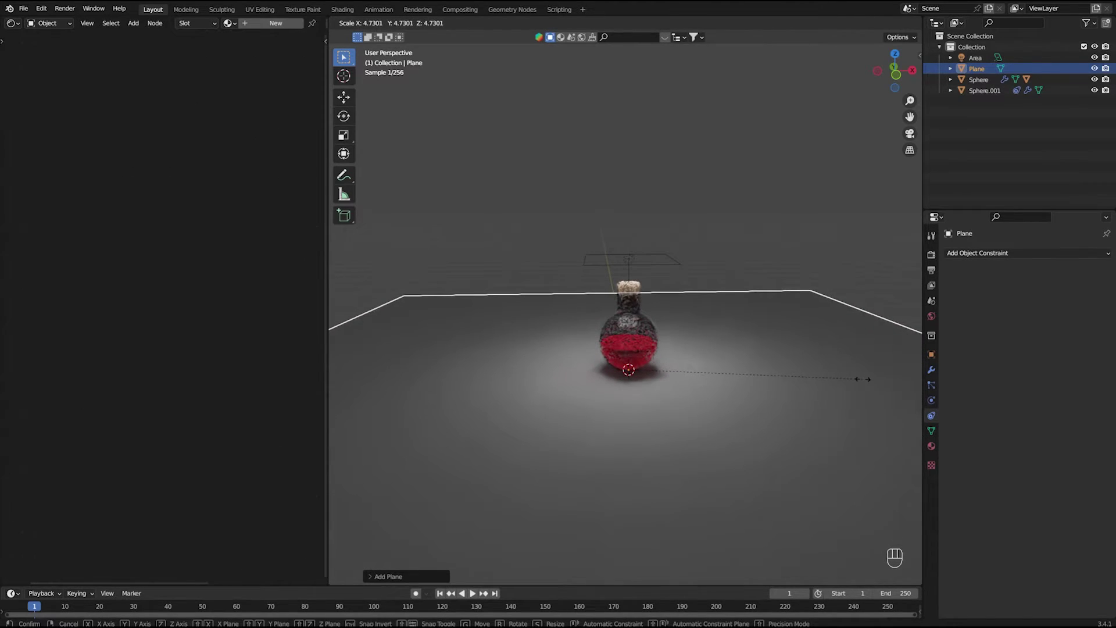
pyautogui.click(729, 267)
pyautogui.press('KP_1')
pyautogui.scroll(3)
pyautogui.moveTo(668, 322); pyautogui.dragTo(666, 349)
pyautogui.scroll(-3)
pyautogui.moveTo(677, 410); pyautogui.dragTo(678, 397)
pyautogui.moveTo(678, 393); pyautogui.dragTo(670, 381)
pyautogui.moveTo(665, 372); pyautogui.dragTo(660, 355)
# Select the potion bottle in front view and rotate it to a tilt of about -34°.
pyautogui.middleClick(660, 360)
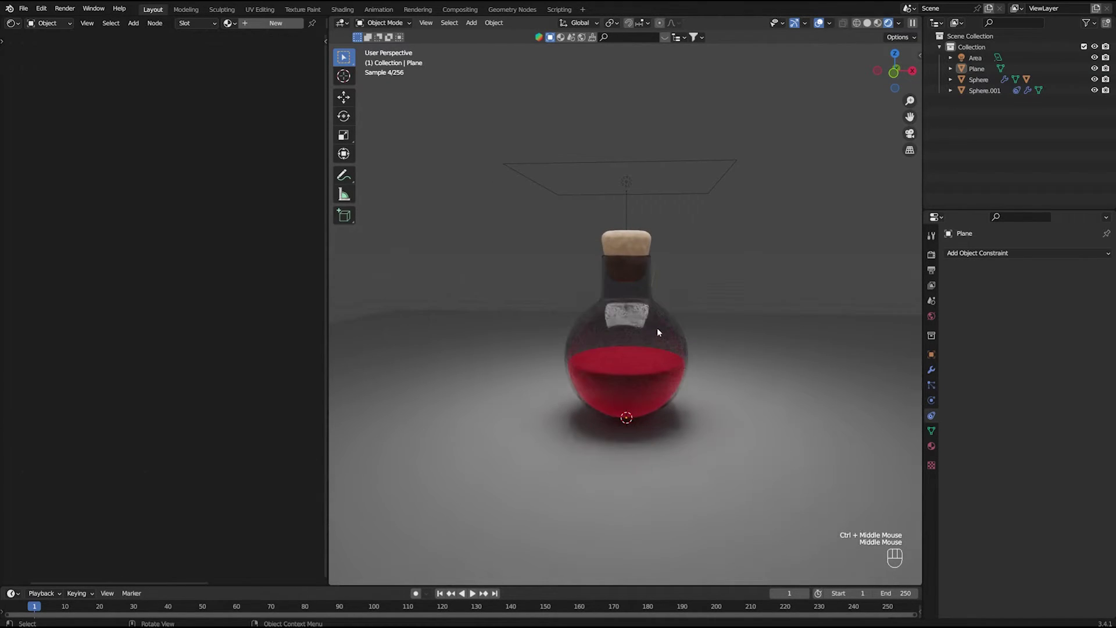
pyautogui.click(630, 202)
pyautogui.press('x')
pyautogui.press('KP_1')
pyautogui.scroll(3)
pyautogui.middleClick(664, 301)
pyautogui.middleClick(662, 306)
pyautogui.scroll(-3)
pyautogui.click(646, 303)
pyautogui.press('KP_1')
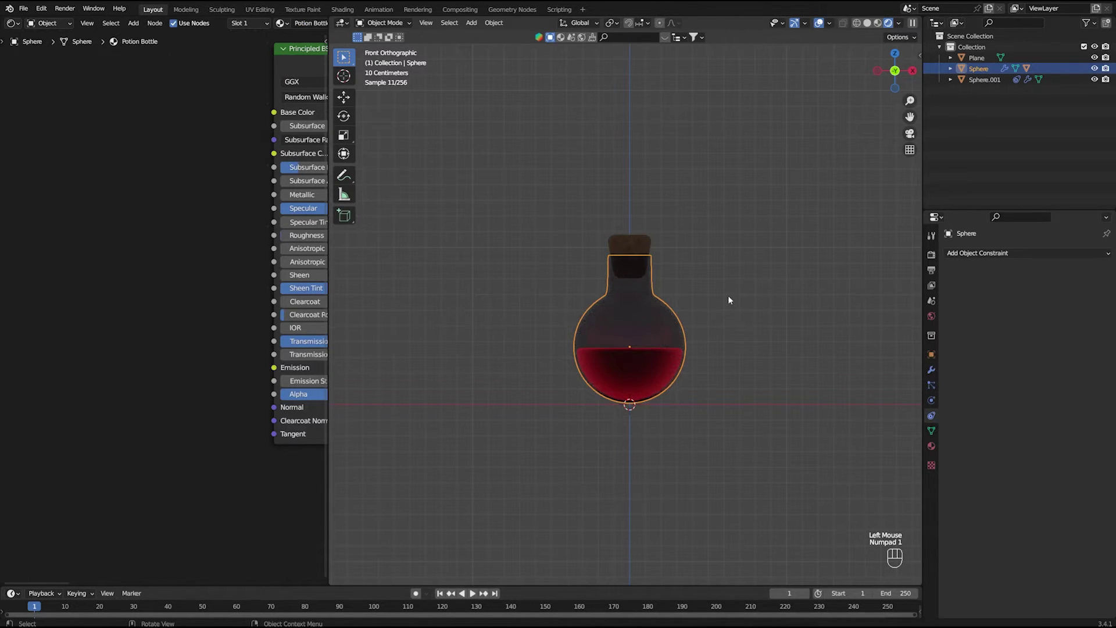
pyautogui.press('r')
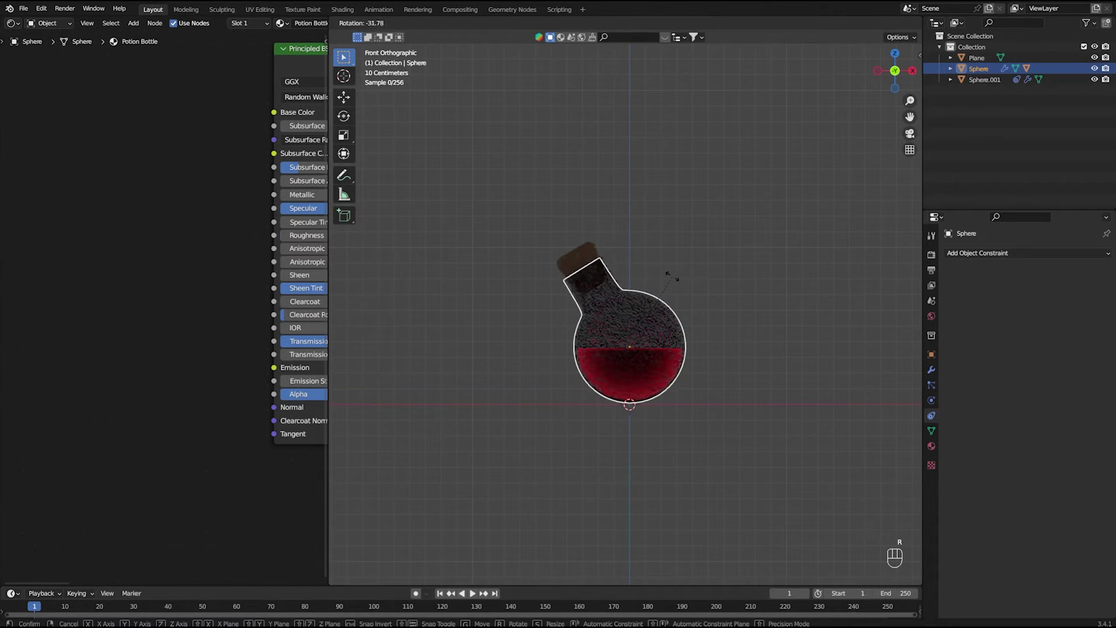
pyautogui.click(692, 262)
# Save the file and orbit back to a perspective view of the scene.
pyautogui.middleClick(681, 291)
pyautogui.press('ctrl+s')
pyautogui.moveTo(228, 238); pyautogui.dragTo(128, 272)
pyautogui.moveTo(47, 26); pyautogui.dragTo(56, 51)
pyautogui.middleClick(196, 166)
# Switch the Shader Editor to the World and bring its Background node into view.
pyautogui.click(192, 237)
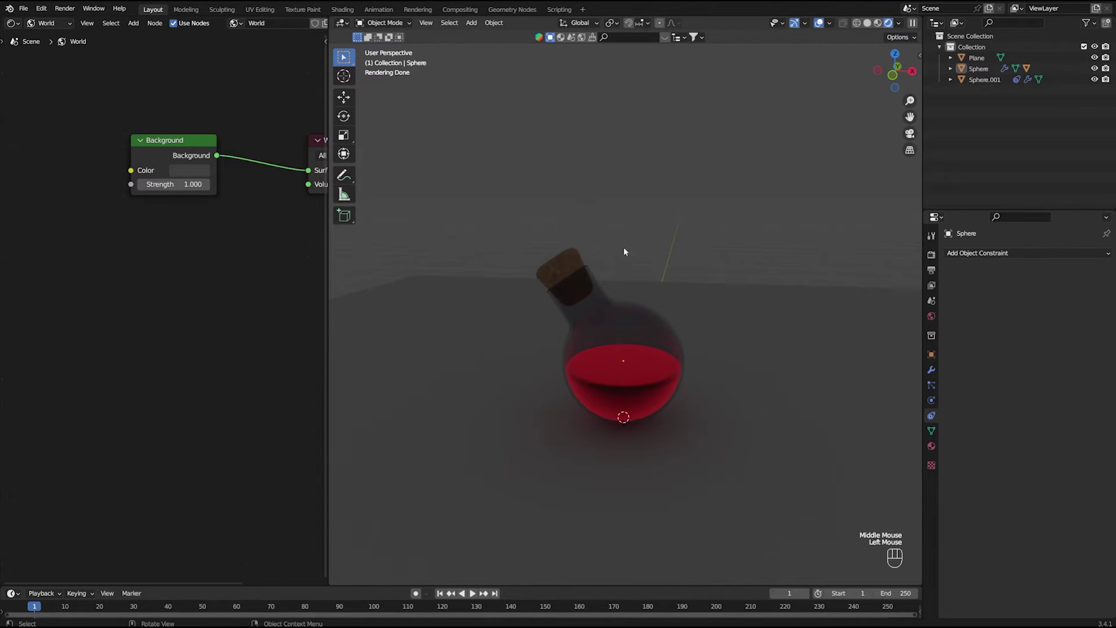
pyautogui.moveTo(45, 28); pyautogui.dragTo(271, 97)
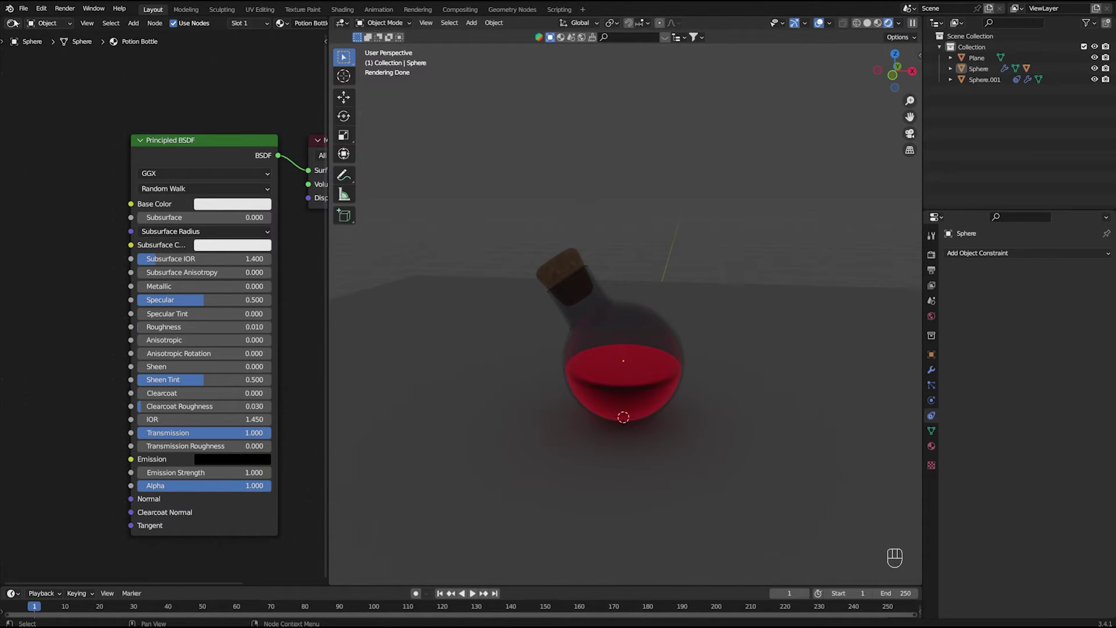
pyautogui.moveTo(50, 24); pyautogui.dragTo(109, 76)
pyautogui.scroll(3)
pyautogui.middleClick(245, 192)
pyautogui.middleClick(215, 193)
# Set the Background colour to a very dark purple, about HSV 0.777, 0.241, 0.051.
pyautogui.click(146, 203)
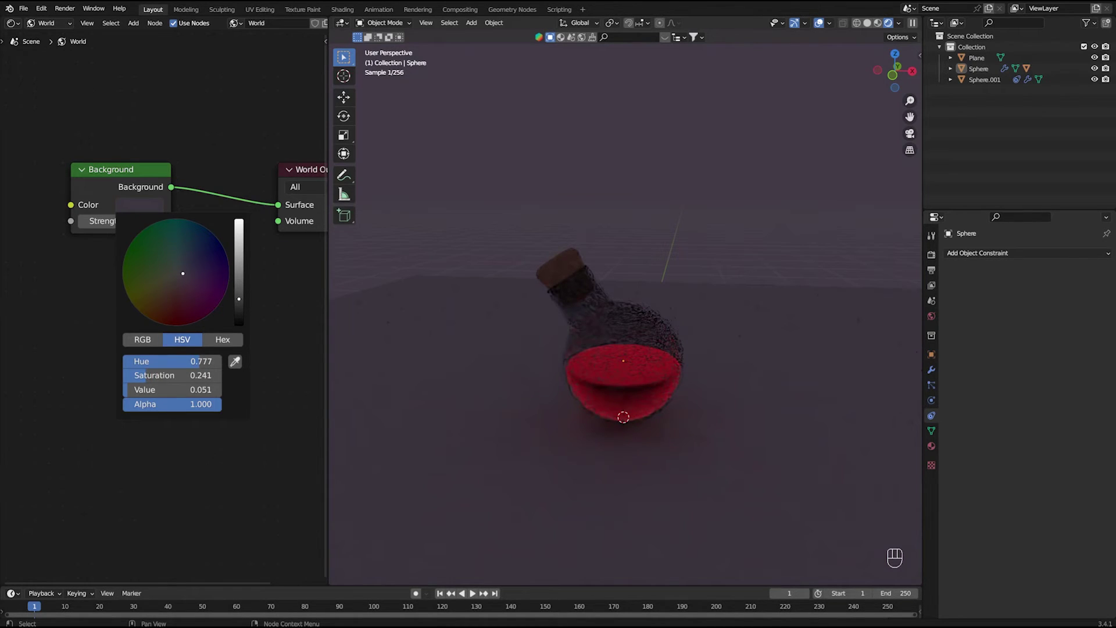
pyautogui.click(552, 229)
pyautogui.moveTo(653, 256); pyautogui.dragTo(658, 245)
pyautogui.click(656, 245)
pyautogui.click(653, 247)
pyautogui.press('shift+a')
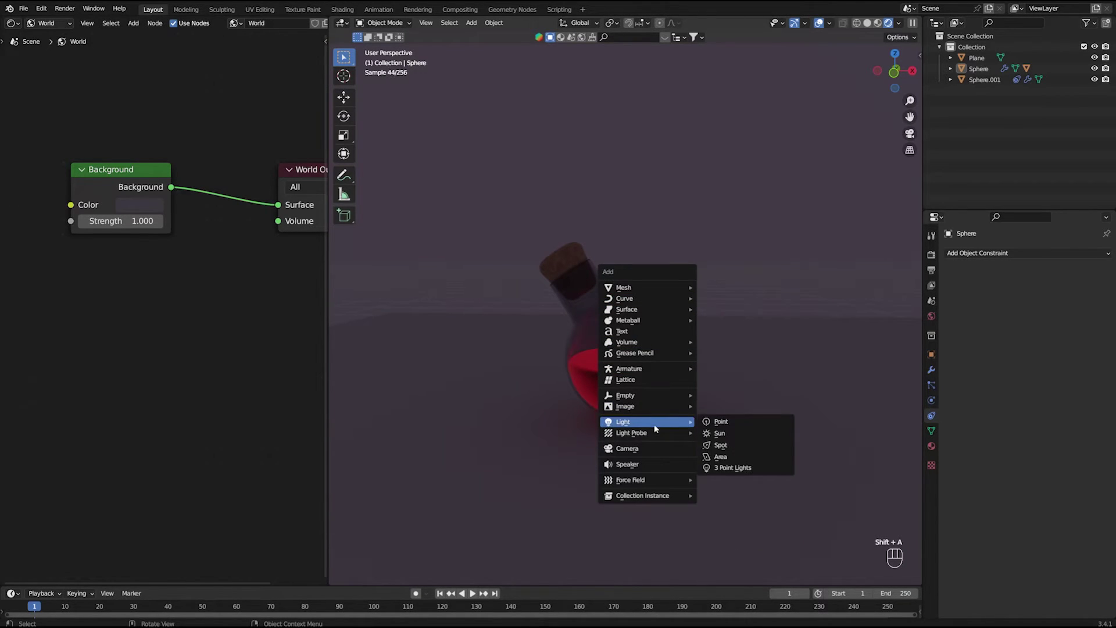
# Raise the new area light up along Z above the scene.
pyautogui.press('s')
pyautogui.press('g')
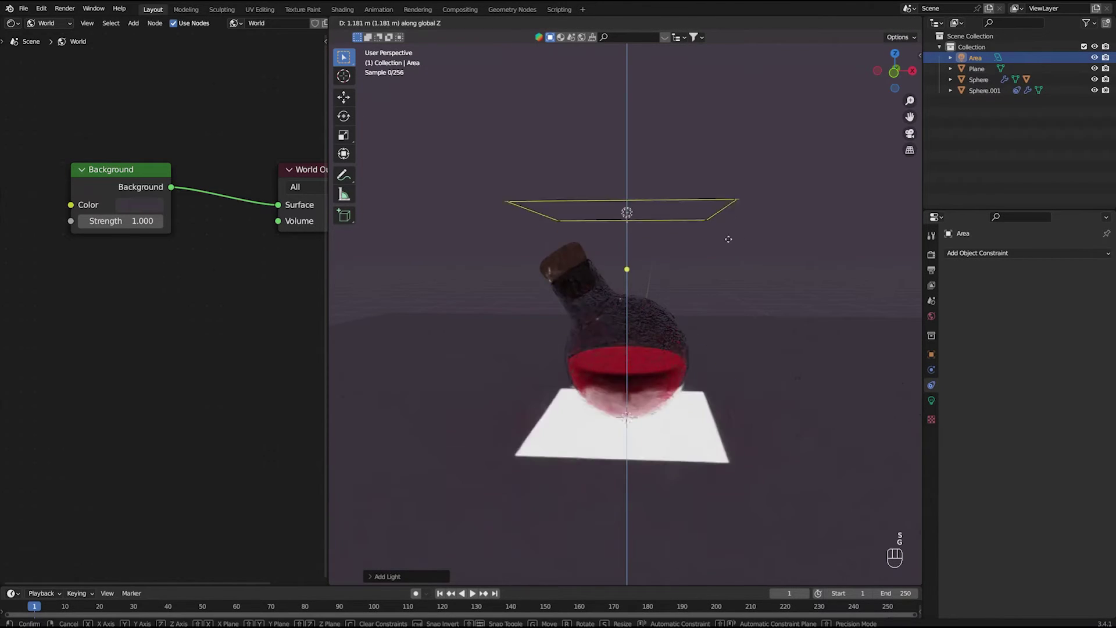
pyautogui.press('KP_1')
pyautogui.click(720, 285)
pyautogui.scroll(3)
pyautogui.click(633, 260)
pyautogui.middleClick(729, 301)
pyautogui.middleClick(715, 303)
# Reposition and scale the light from the front view.
pyautogui.press('g')
pyautogui.click(664, 247)
pyautogui.click(625, 251)
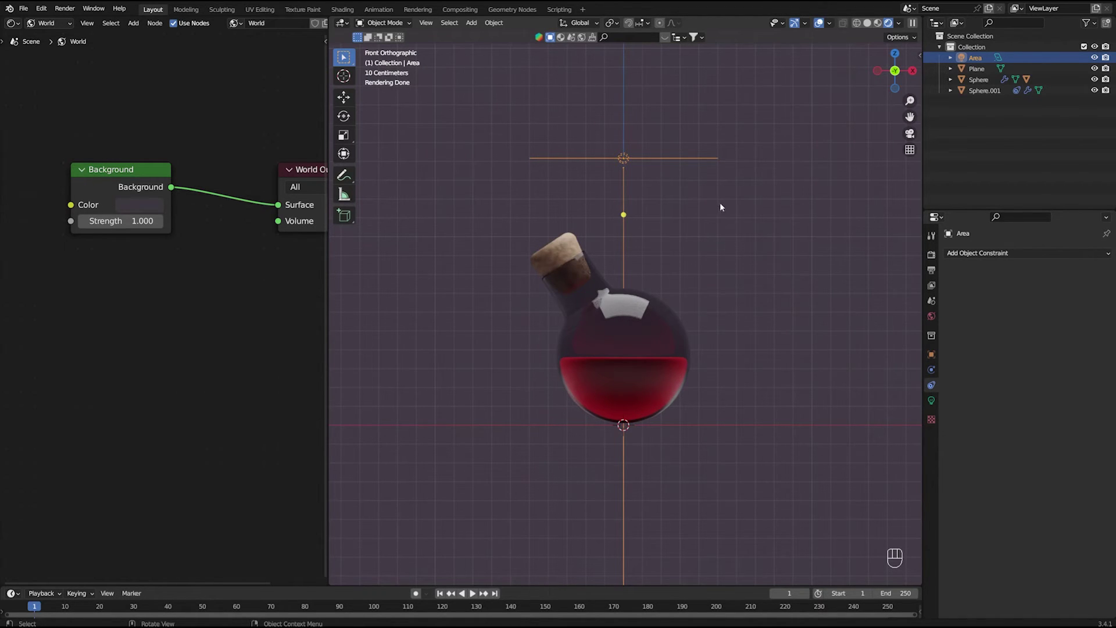
pyautogui.moveTo(730, 216); pyautogui.dragTo(728, 243)
pyautogui.moveTo(728, 250); pyautogui.dragTo(744, 263)
pyautogui.press('s')
pyautogui.click(783, 179)
pyautogui.press('KP_1')
pyautogui.click(630, 185)
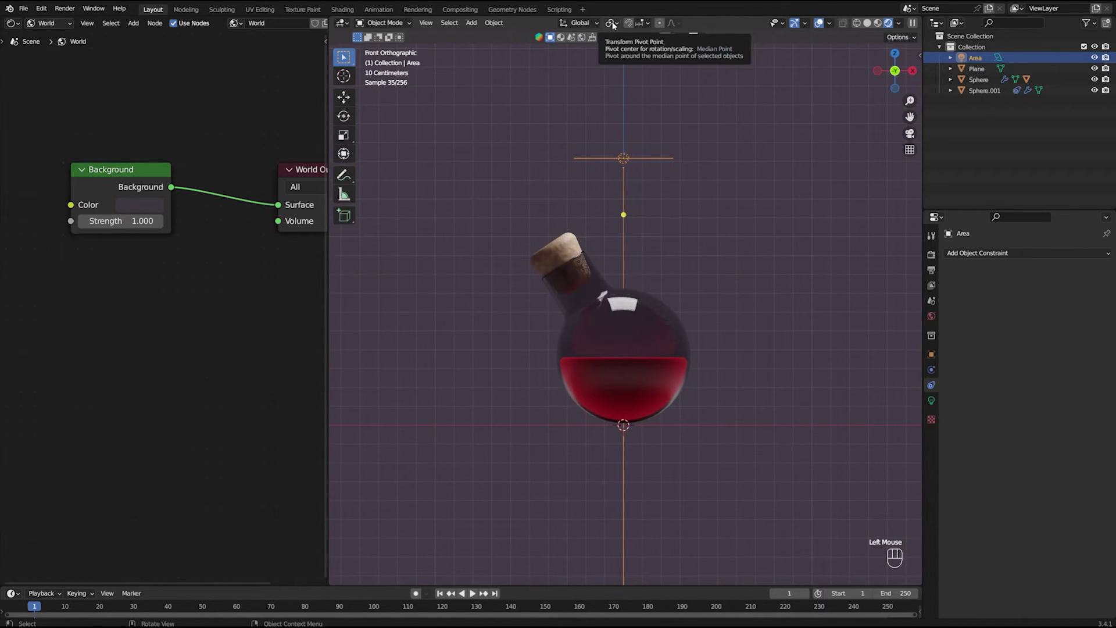
# Set the pivot to 3D Cursor and rotate the light around the bottle to its upper right.
pyautogui.moveTo(617, 25); pyautogui.dragTo(614, 45)
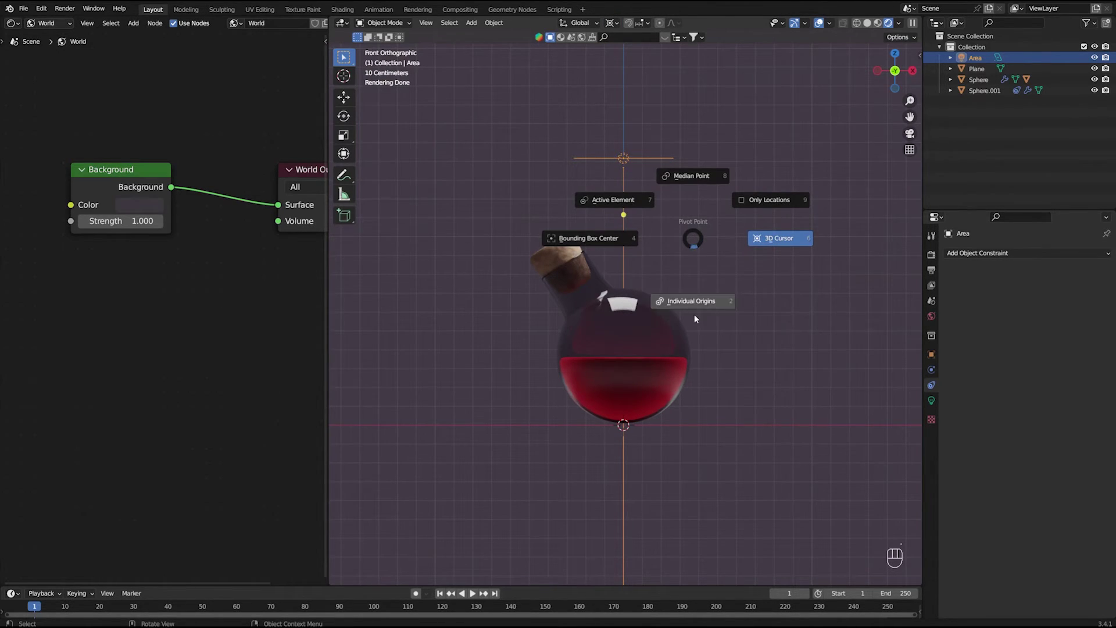
pyautogui.click(629, 187)
pyautogui.press('r')
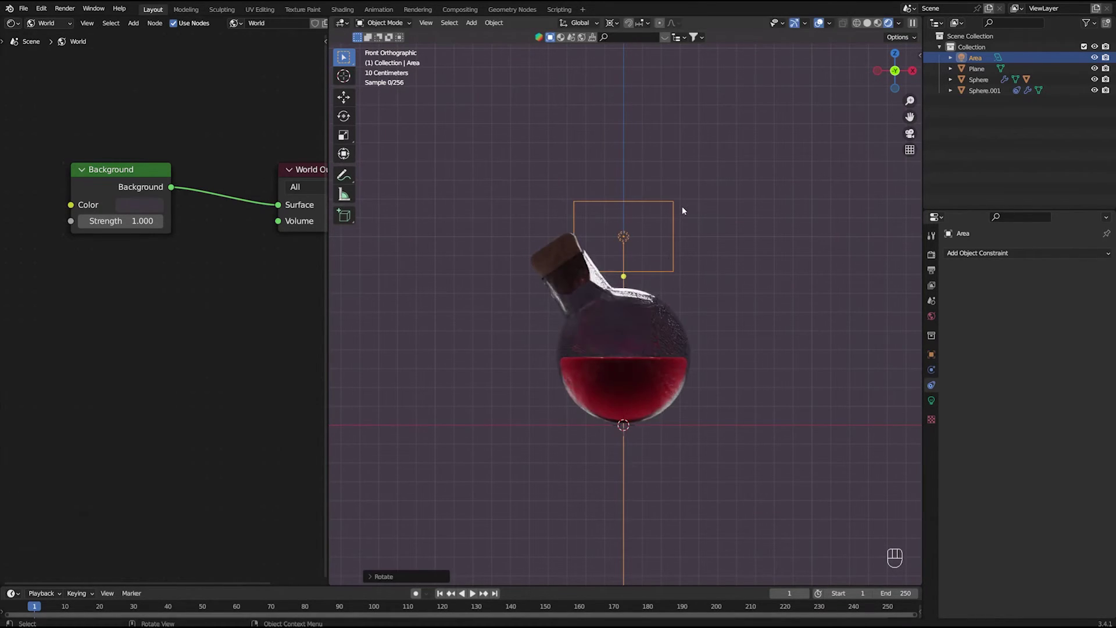
pyautogui.moveTo(768, 304); pyautogui.dragTo(637, 314)
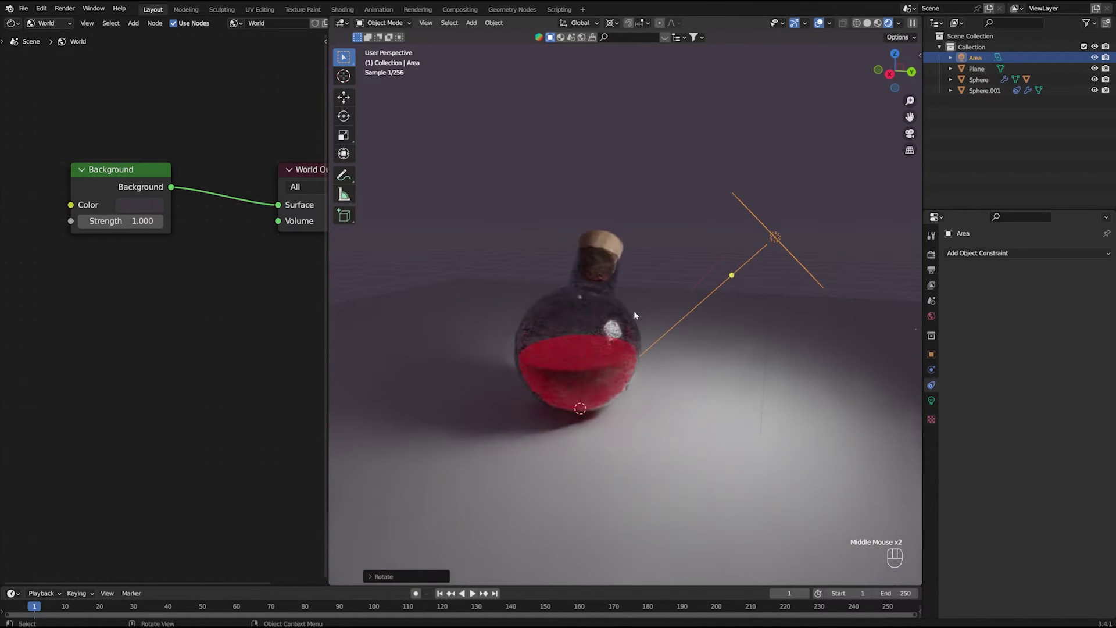
pyautogui.scroll(-3)
pyautogui.scroll(-3)
pyautogui.moveTo(749, 324); pyautogui.dragTo(773, 350)
pyautogui.press('r')
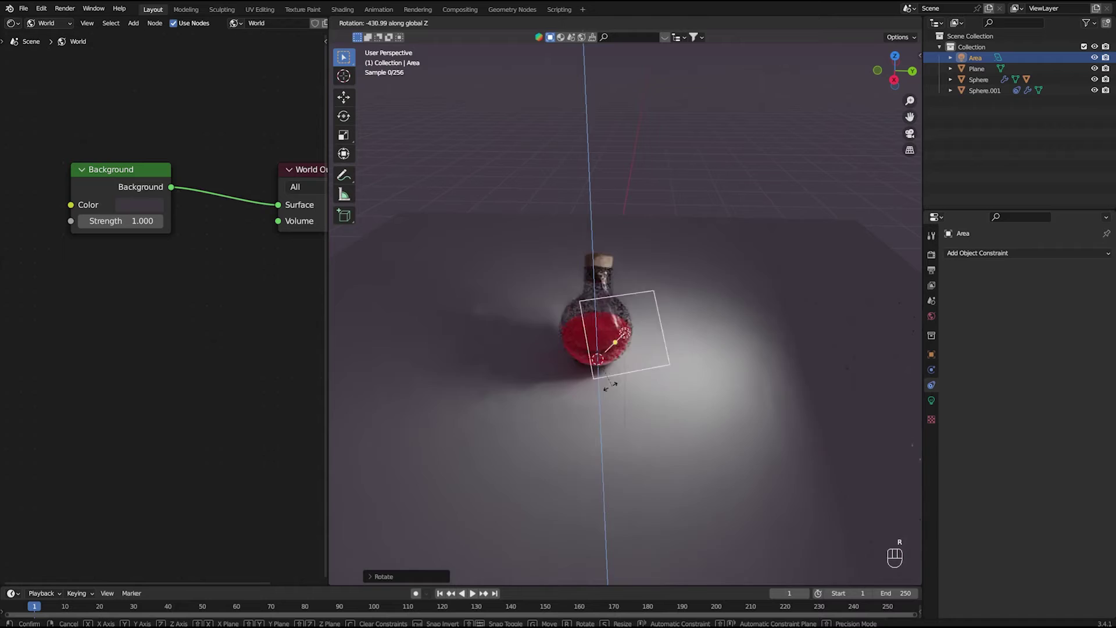
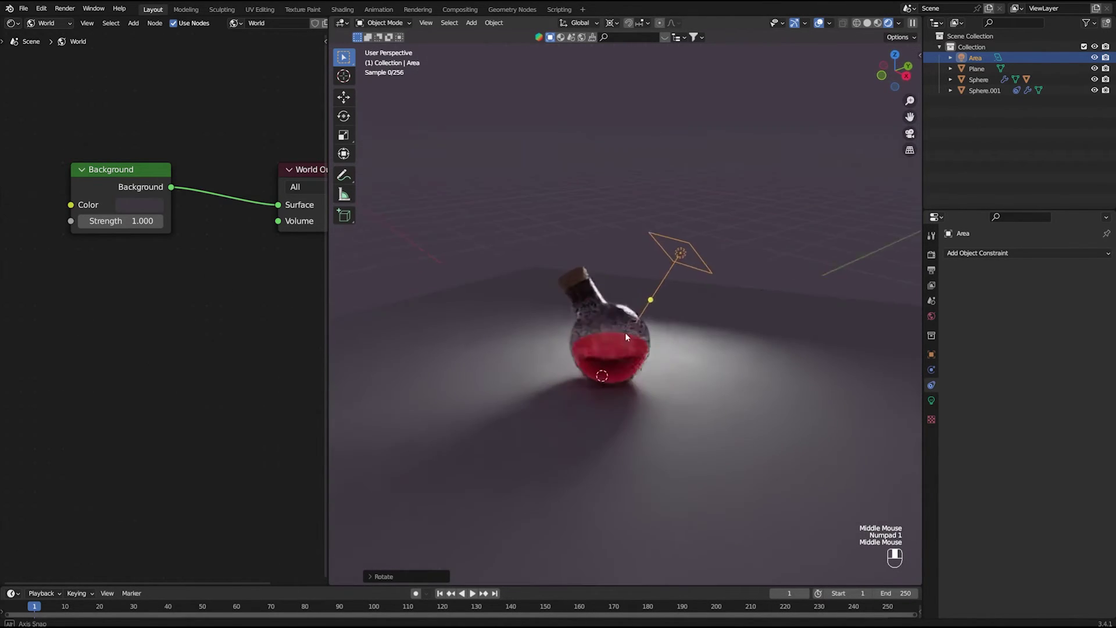
pyautogui.press('r')
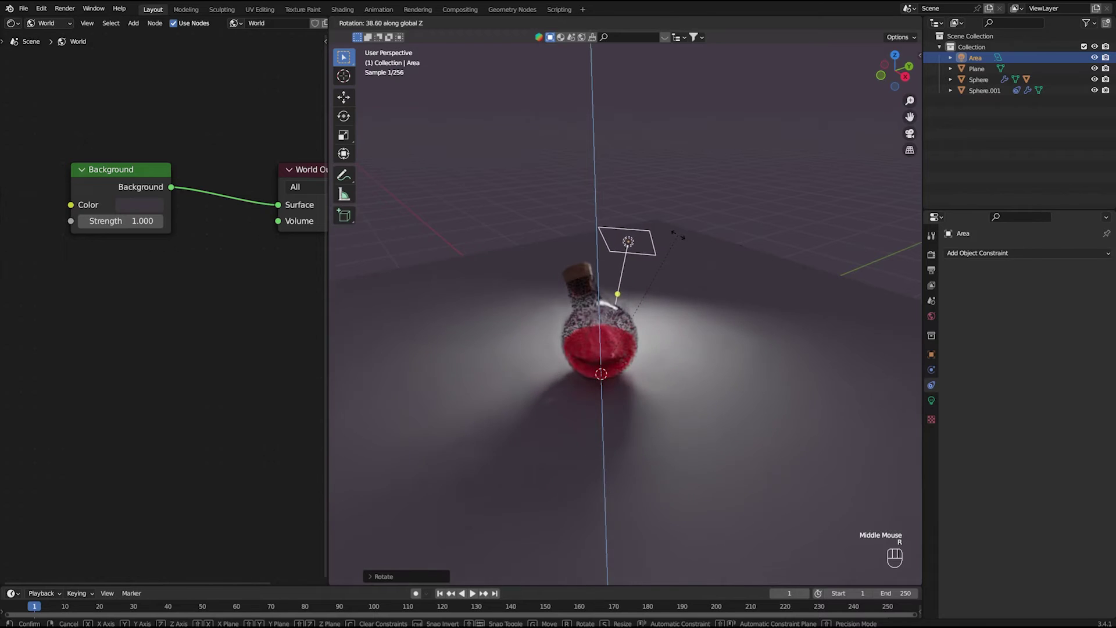
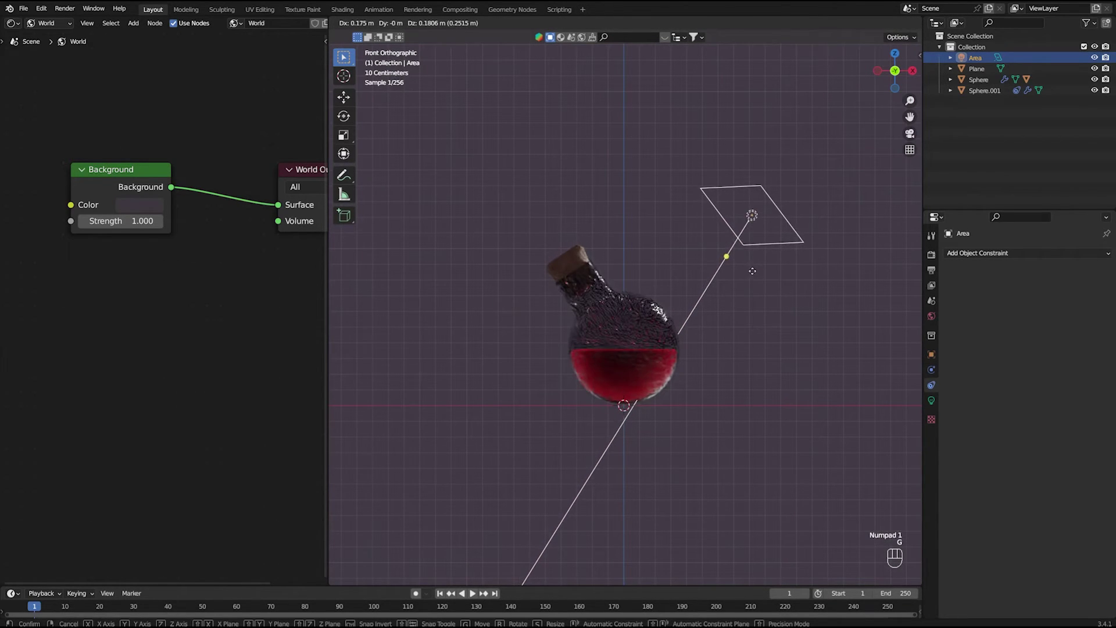
# Slide the light along its own axis to aim down onto the bottle and save.
pyautogui.press('z')
pyautogui.press('g')
pyautogui.press('g')
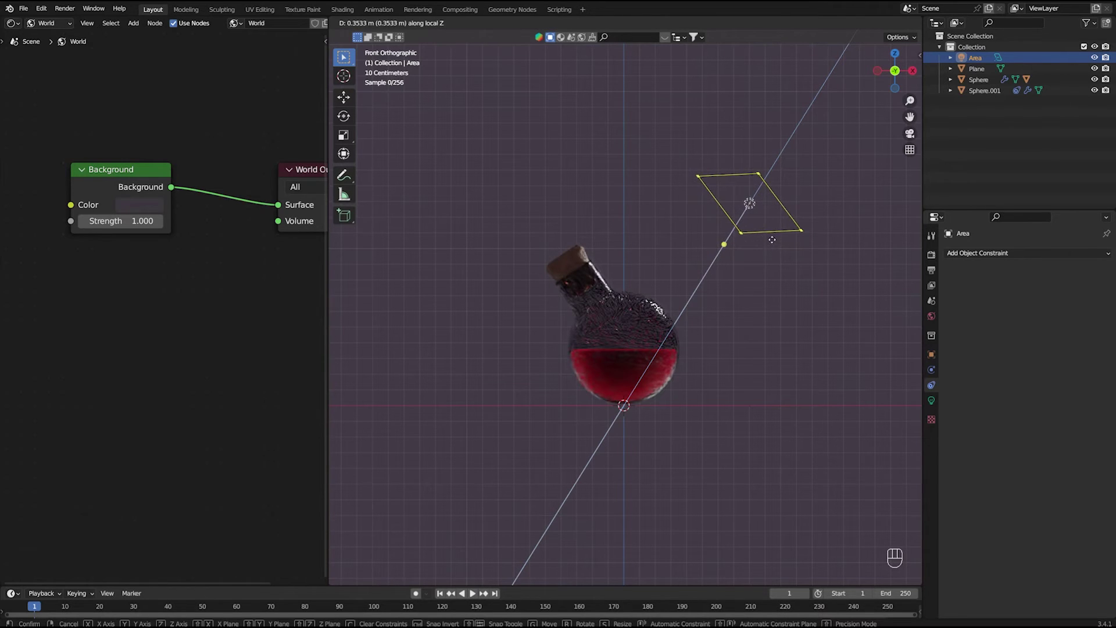
pyautogui.click(792, 272)
pyautogui.press('ctrl+s')
pyautogui.click(695, 294)
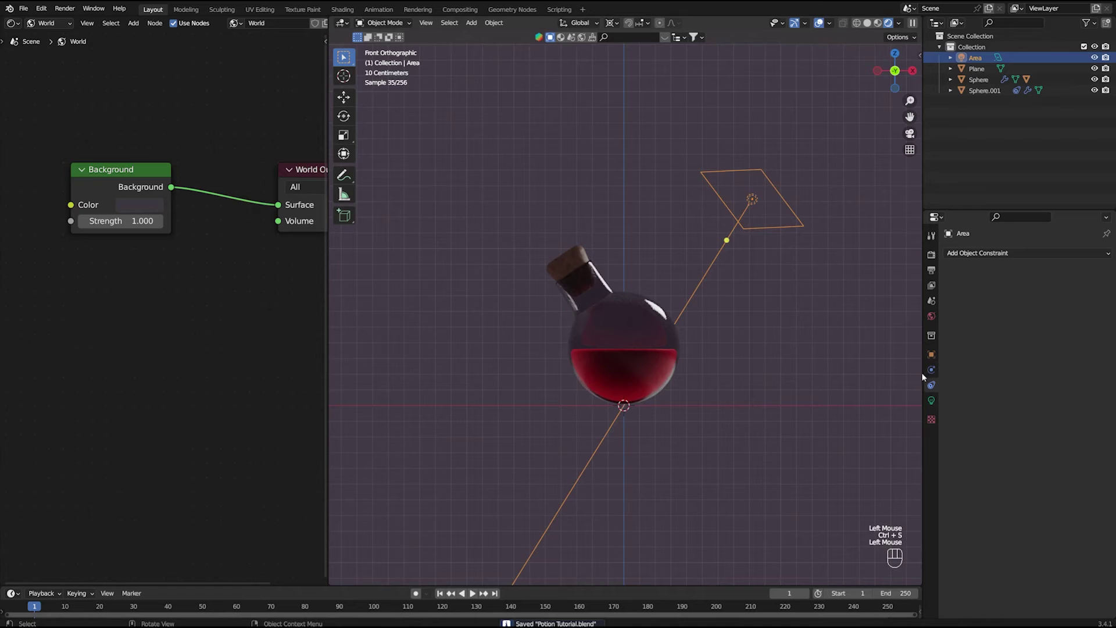
pyautogui.click(934, 403)
# Set the area light's colour to a pale pink-purple in the HSV picker and save.
pyautogui.middleClick(832, 341)
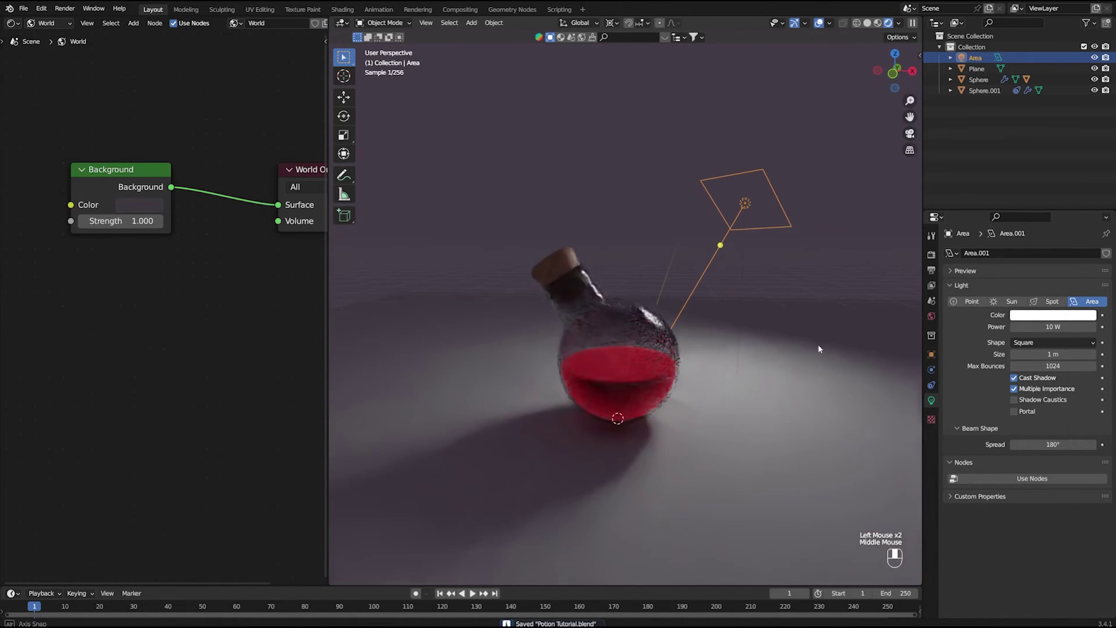
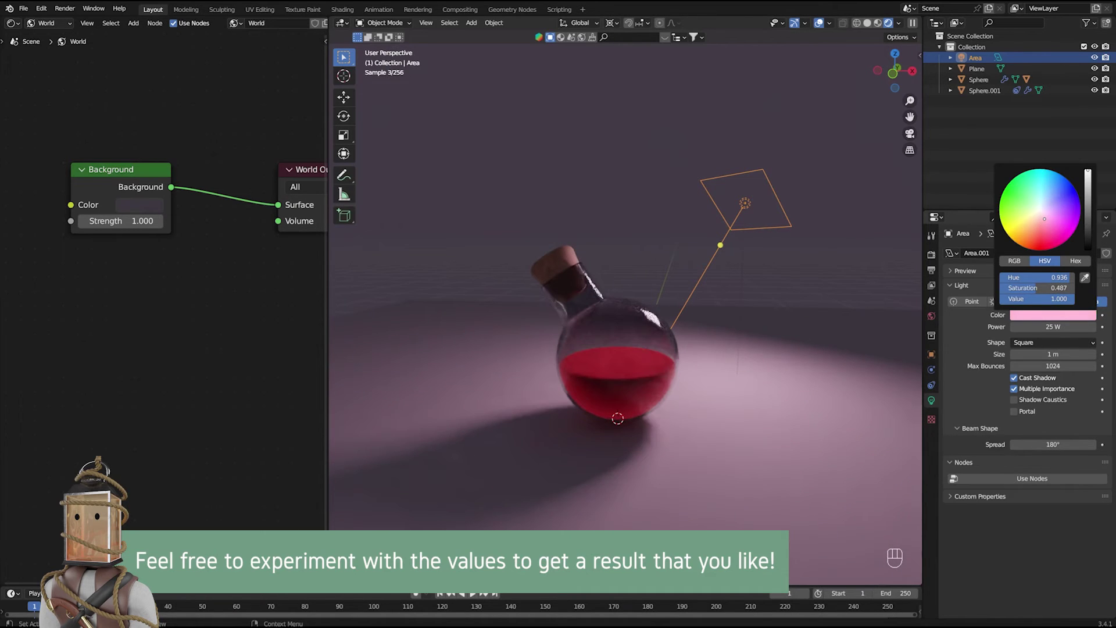
pyautogui.moveTo(1029, 349); pyautogui.dragTo(1026, 391)
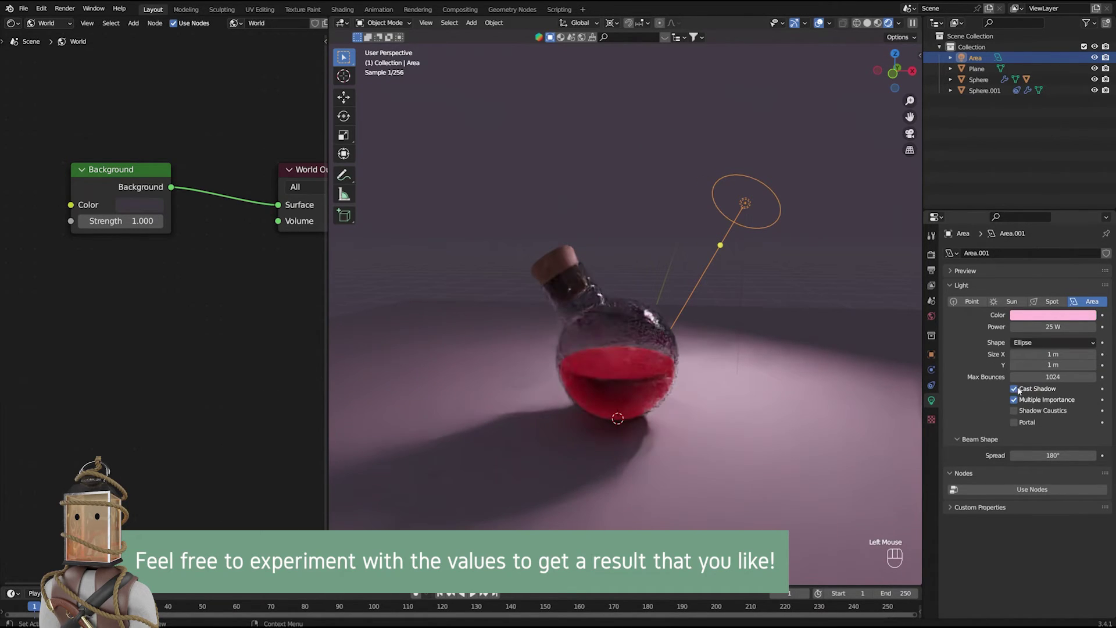
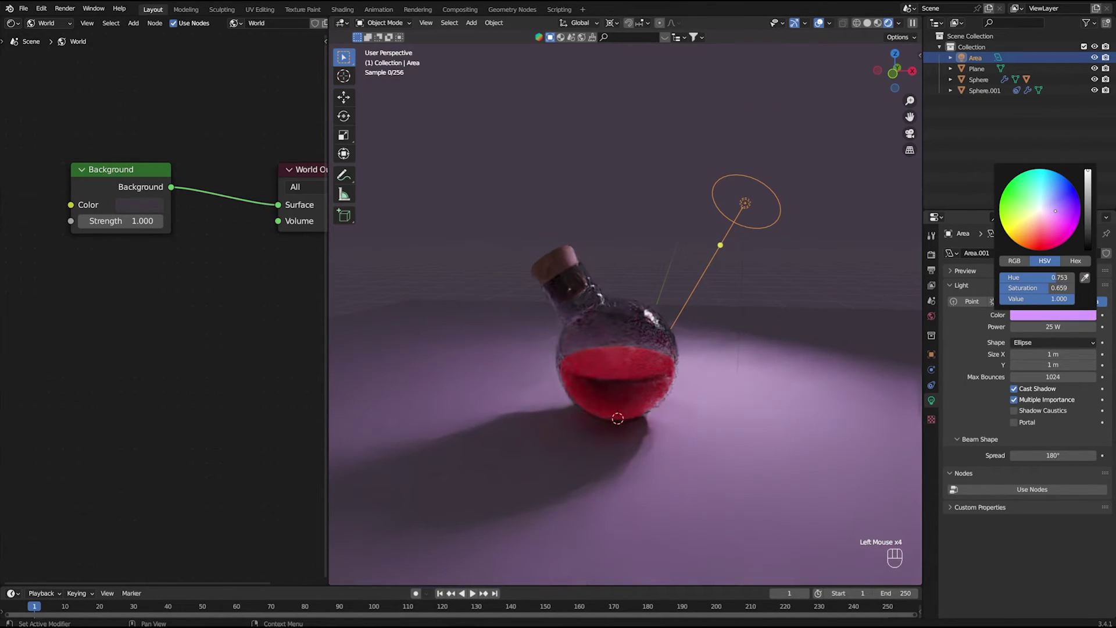
pyautogui.click(795, 245)
pyautogui.press('ctrl+s')
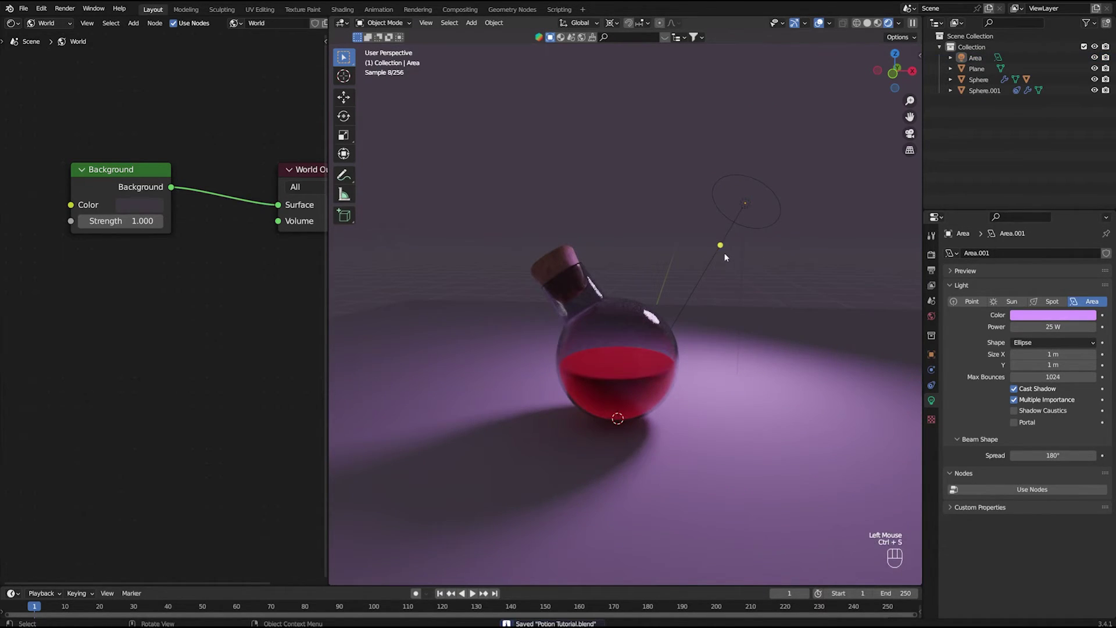
pyautogui.click(720, 258)
pyautogui.click(714, 258)
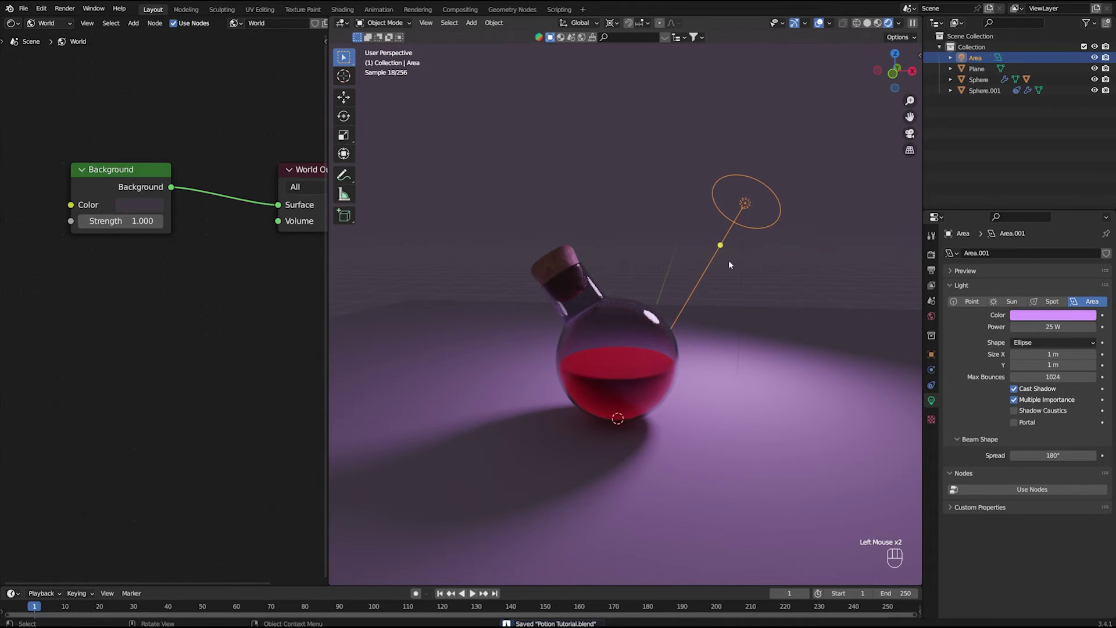
# Duplicate the area light, rotate the copy around Z to the bottle's left and adjust both lights' distances.
pyautogui.press('shift+d')
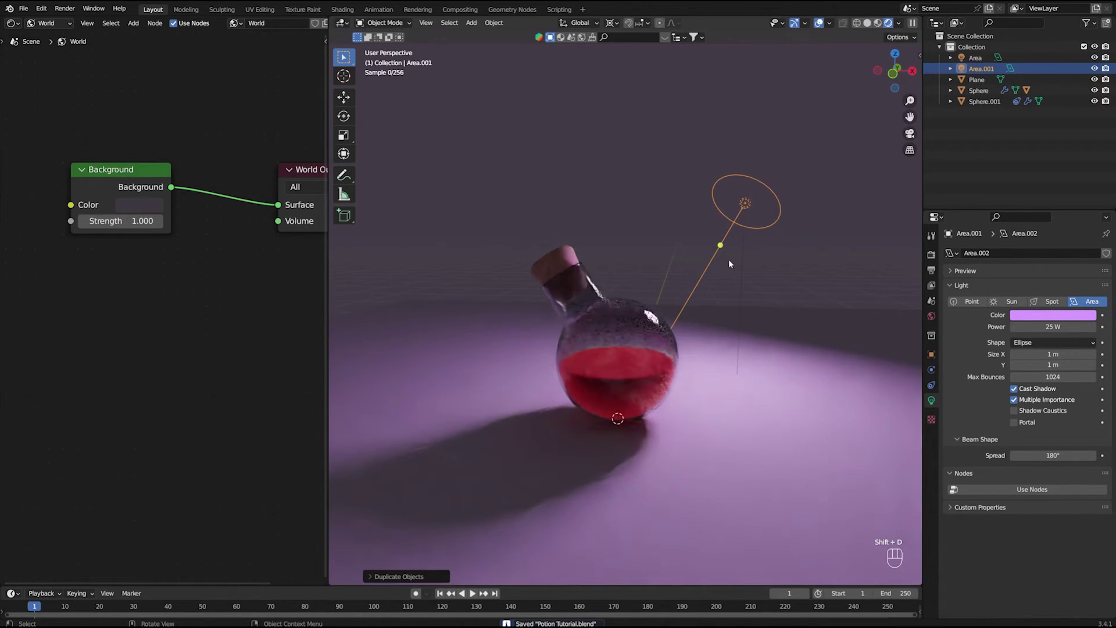
pyautogui.press('r')
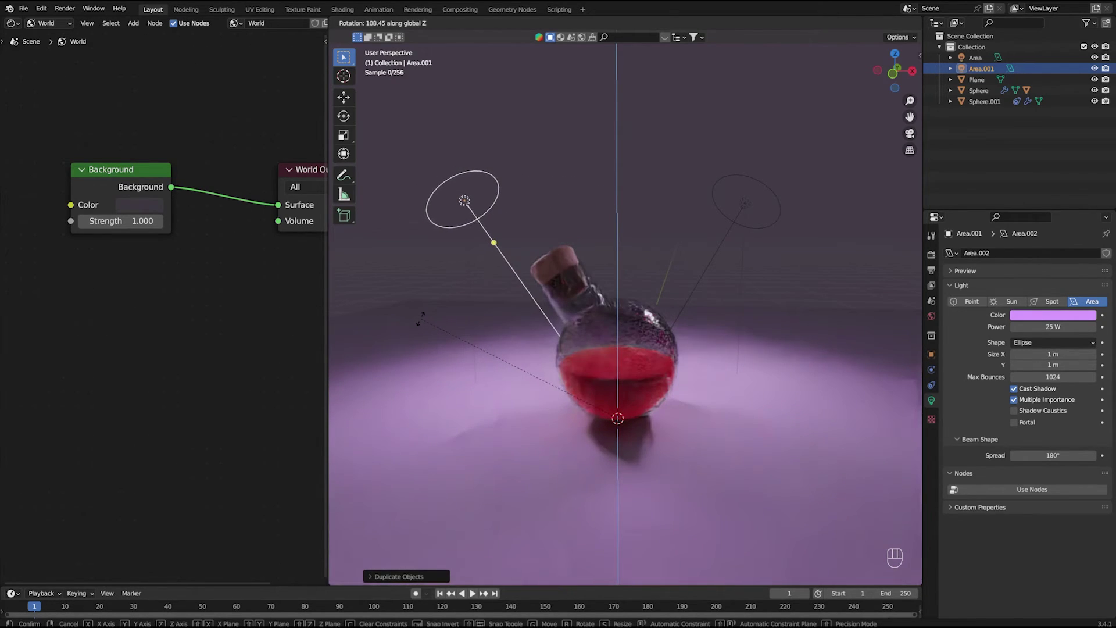
pyautogui.press('g')
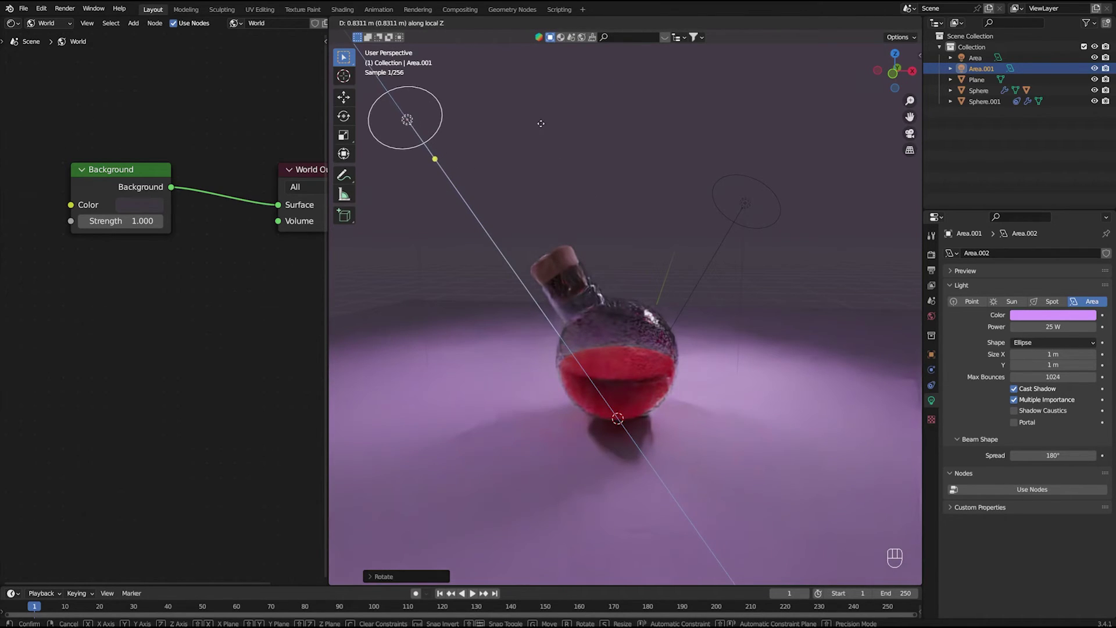
pyautogui.click(712, 271)
pyautogui.press('g')
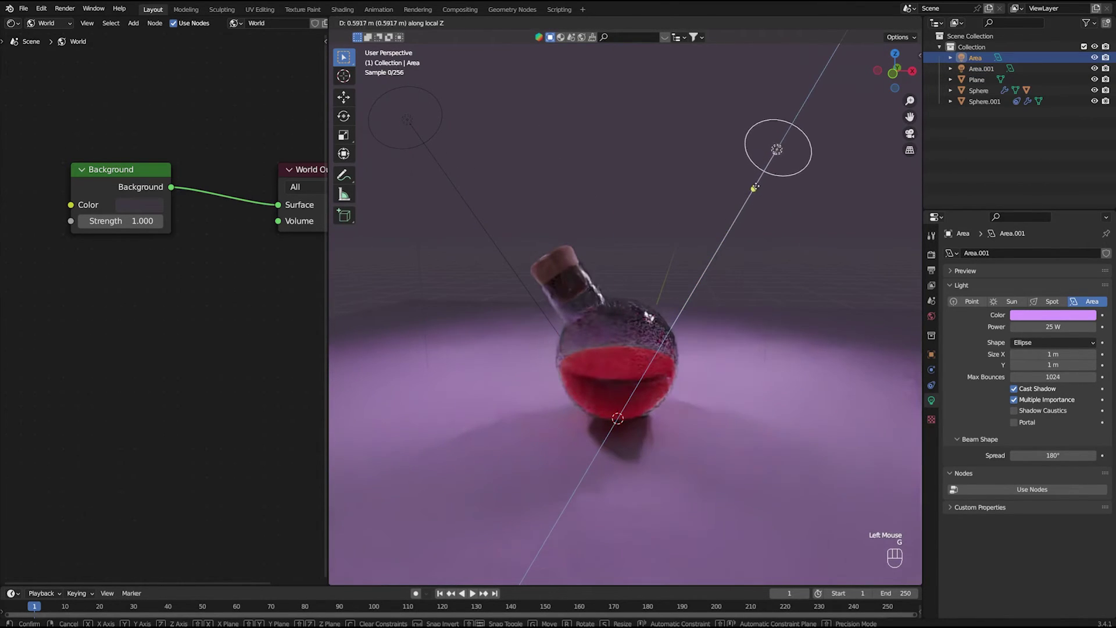
pyautogui.click(675, 195)
pyautogui.press('KP_1')
# Colour the left light warm peach and the right light cool blue, then save.
pyautogui.click(670, 224)
pyautogui.moveTo(668, 229); pyautogui.dragTo(628, 254)
pyautogui.doubleClick(514, 227)
pyautogui.click(1065, 321)
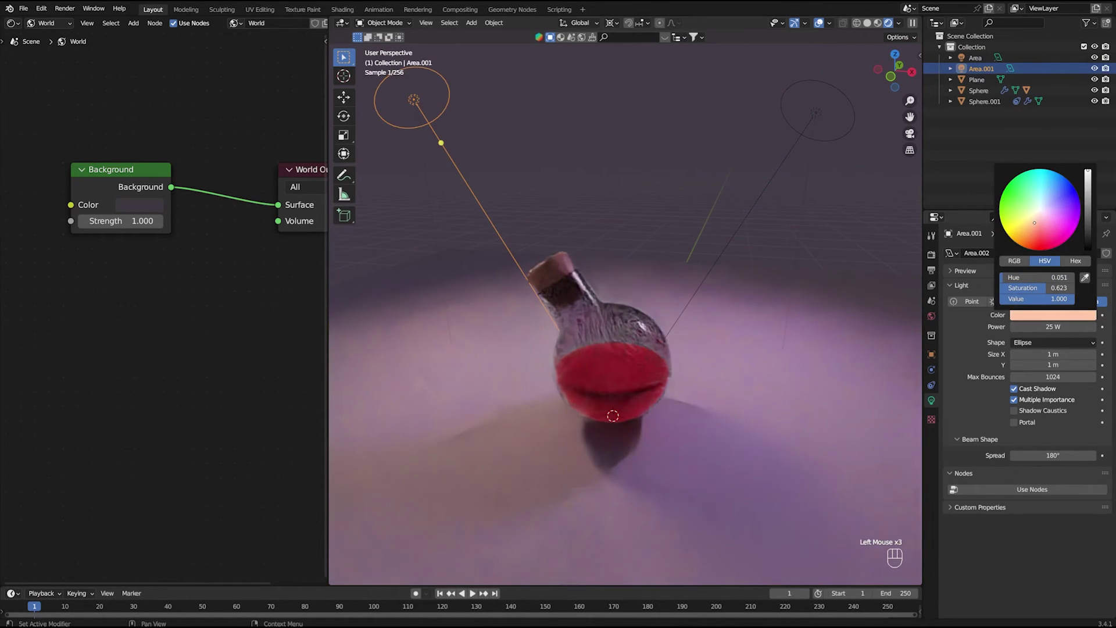
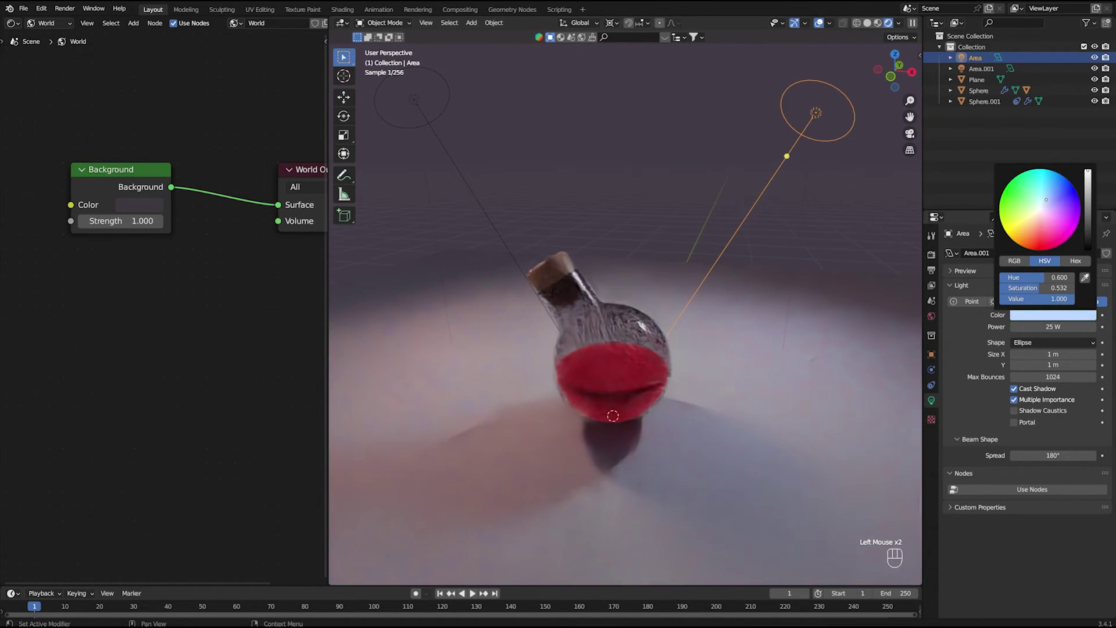
pyautogui.click(659, 178)
pyautogui.press('ctrl+s')
pyautogui.moveTo(660, 237); pyautogui.dragTo(665, 226)
pyautogui.click(663, 225)
# Add a camera, look through it and enable Lock Camera to View in the N panel.
pyautogui.press('shift+a')
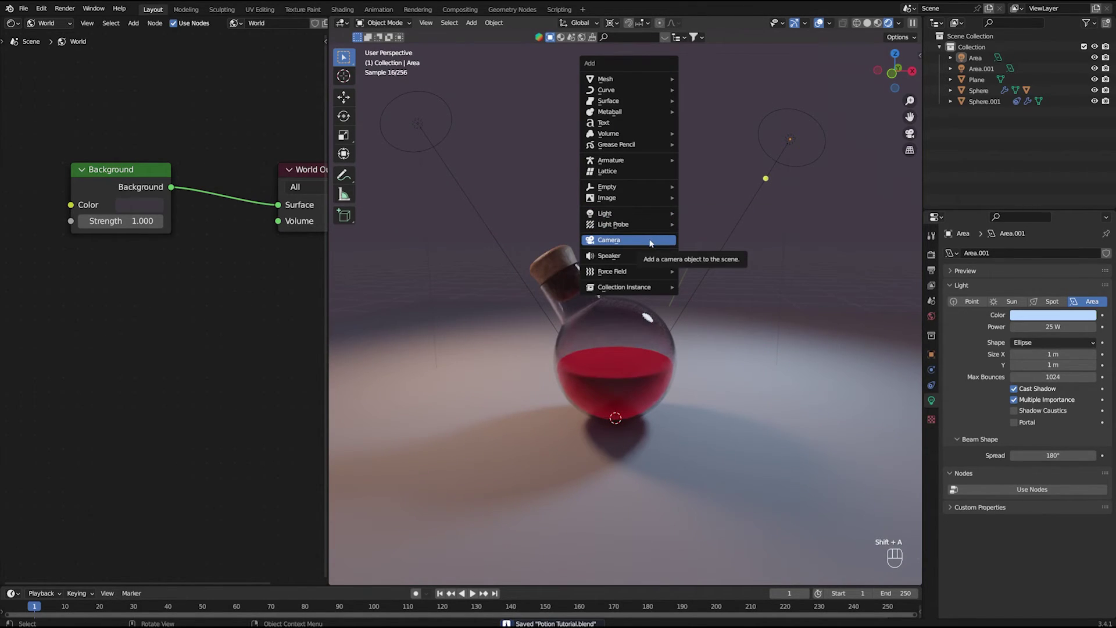
pyautogui.press('shift+a')
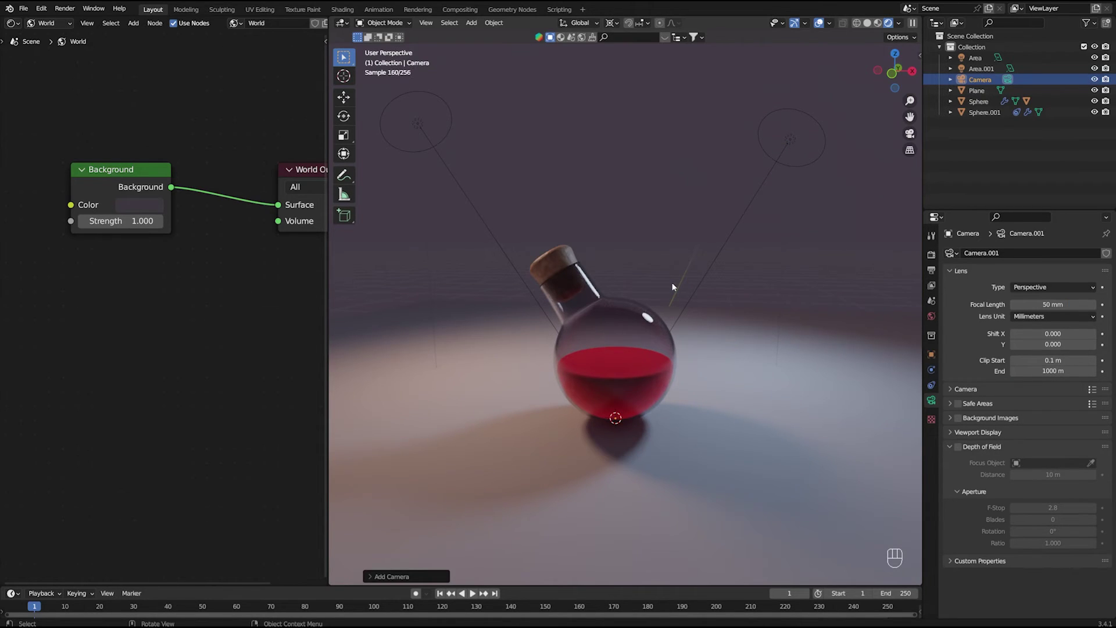
pyautogui.press('KP_0')
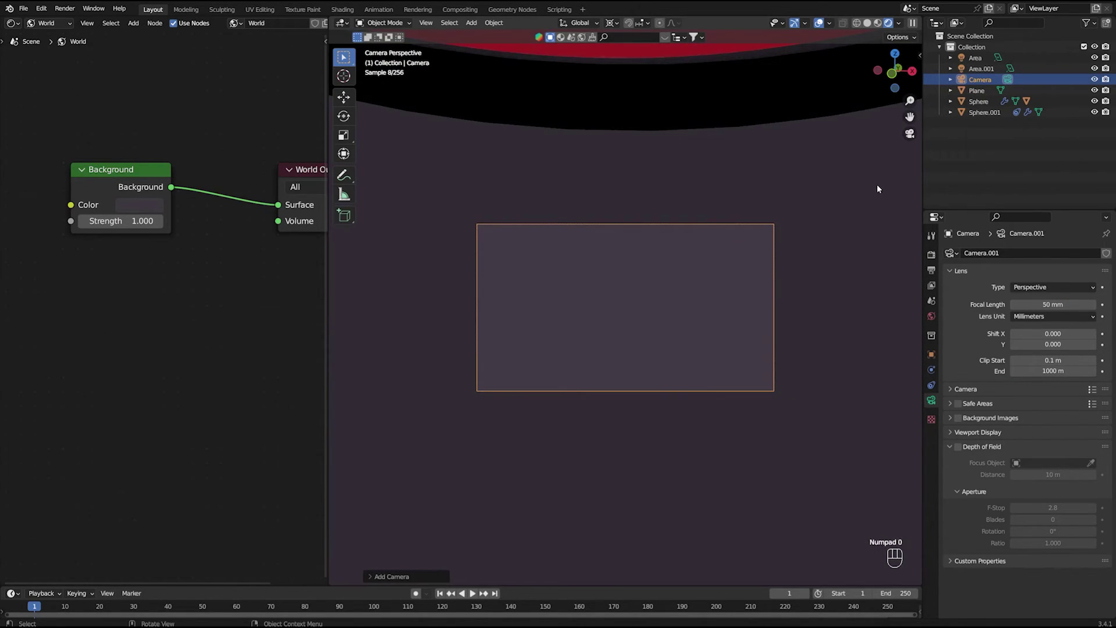
pyautogui.press('n')
pyautogui.click(919, 117)
pyautogui.click(919, 108)
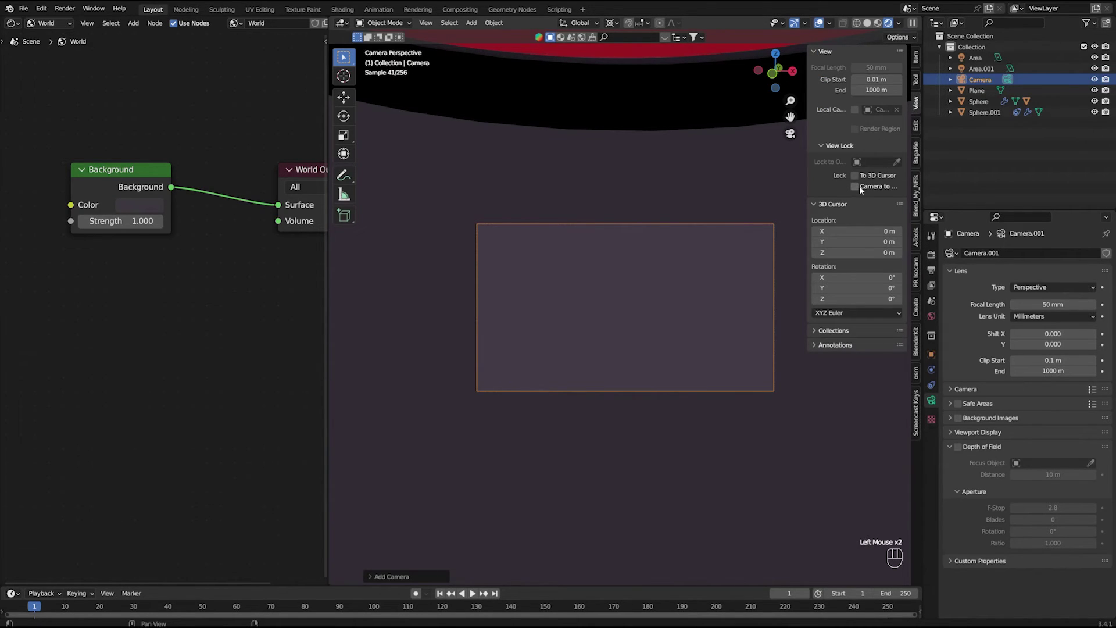
pyautogui.click(863, 189)
# Navigate the locked camera to frame the tilted bottle between the lights.
pyautogui.scroll(-3)
pyautogui.scroll(-3)
pyautogui.moveTo(668, 265); pyautogui.dragTo(668, 322)
pyautogui.middleClick(672, 320)
pyautogui.middleClick(676, 313)
pyautogui.middleClick(675, 316)
pyautogui.moveTo(674, 319); pyautogui.dragTo(666, 353)
pyautogui.moveTo(666, 353); pyautogui.dragTo(665, 346)
# Unlock the camera from the view, close the panel and orbit around the scene.
pyautogui.press('q')
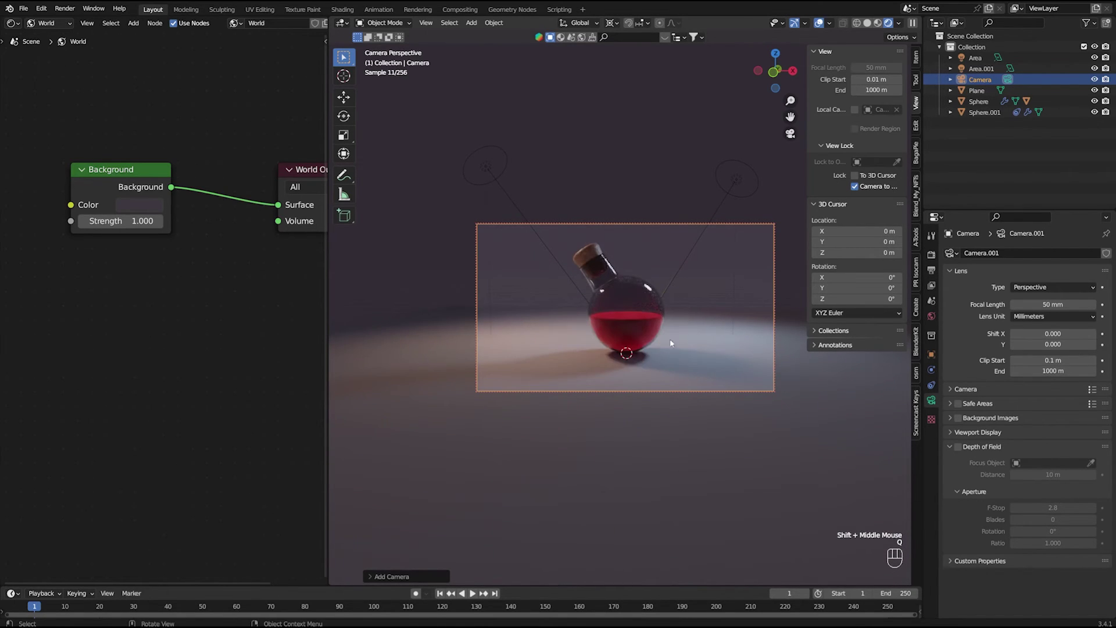
pyautogui.click(852, 191)
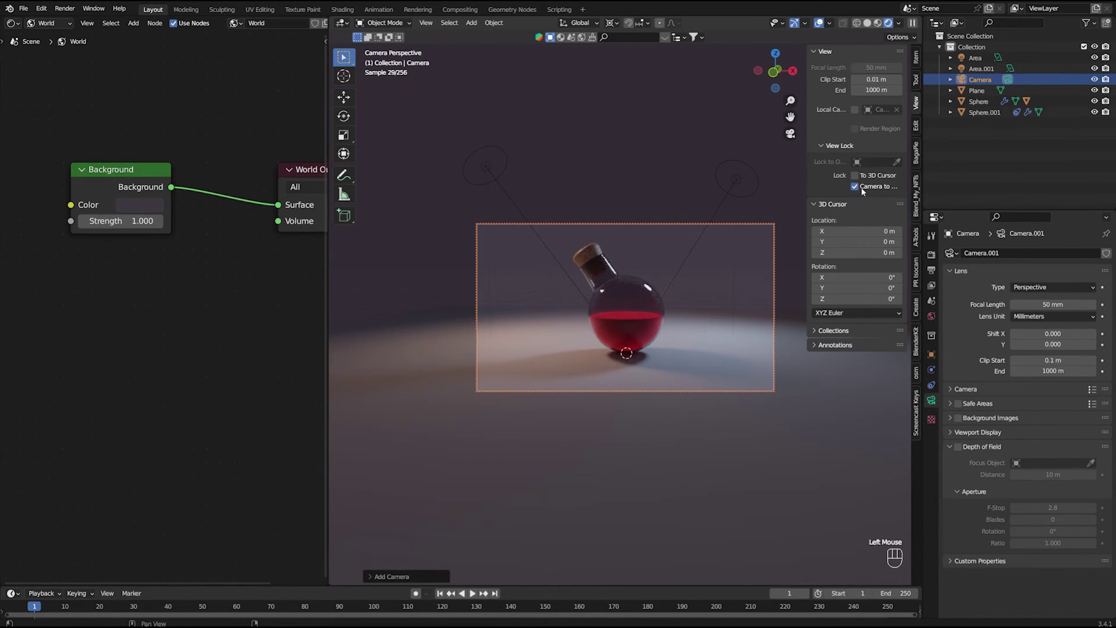
pyautogui.click(858, 188)
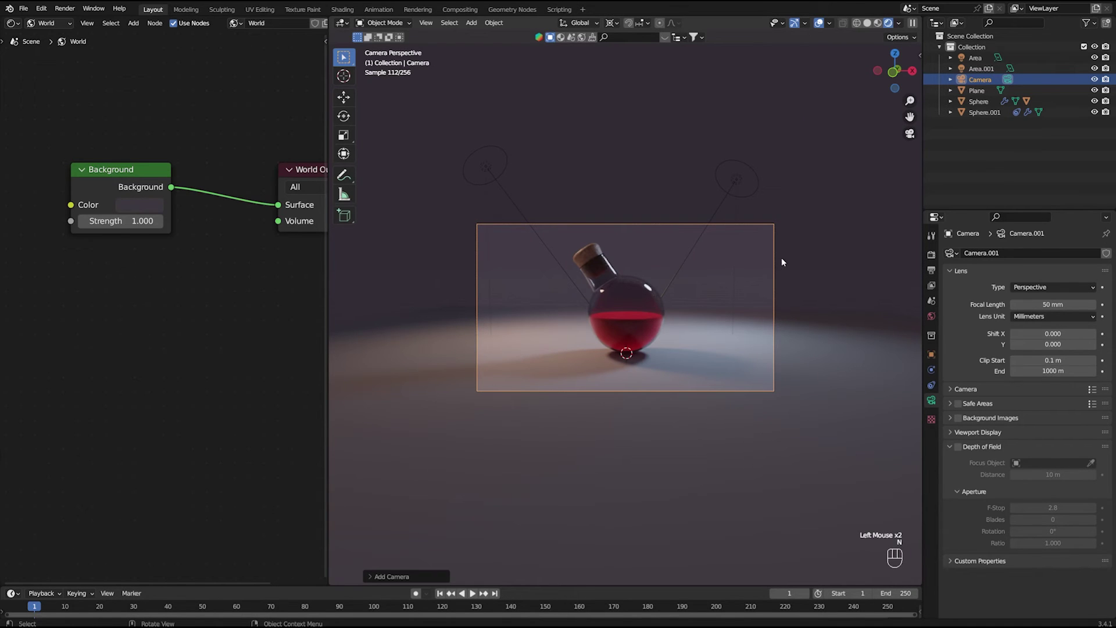
pyautogui.press('n')
pyautogui.moveTo(763, 298); pyautogui.dragTo(696, 311)
pyautogui.click(645, 241)
pyautogui.moveTo(657, 275); pyautogui.dragTo(697, 292)
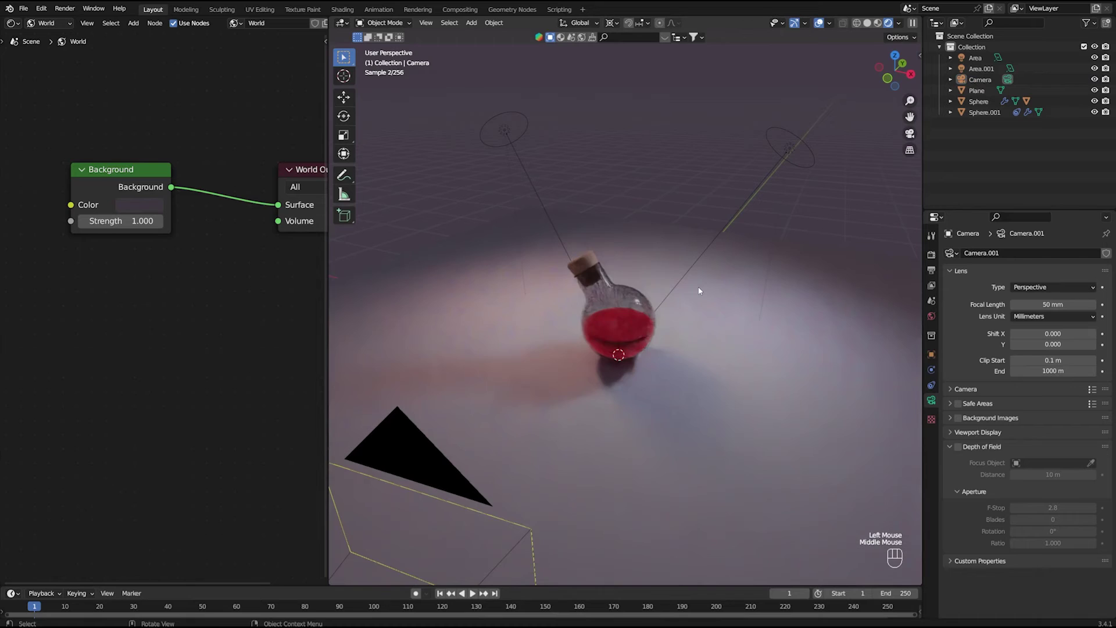
# Darken the World background colour and rotate the second area light around the bottle.
pyautogui.press('KP_0')
pyautogui.scroll(3)
pyautogui.click(137, 202)
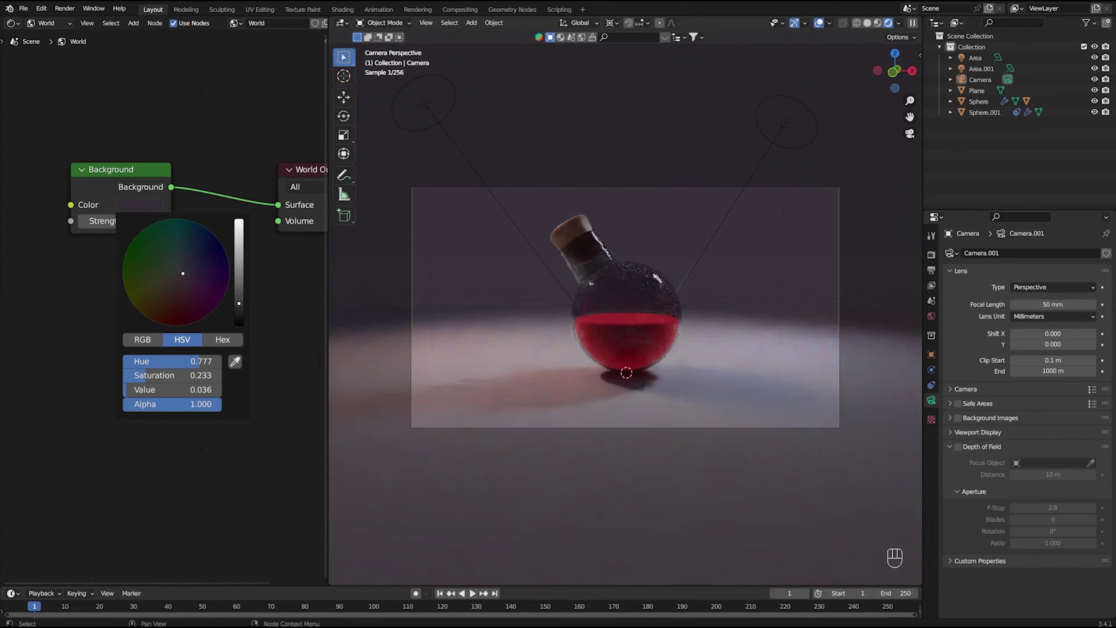
pyautogui.doubleClick(524, 235)
pyautogui.press('r')
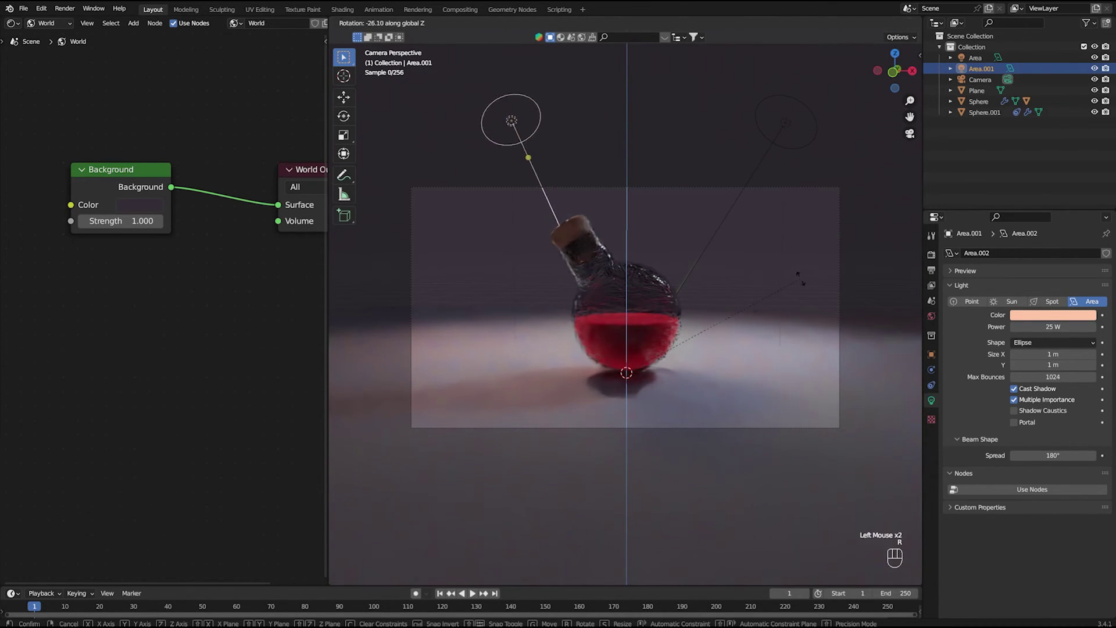
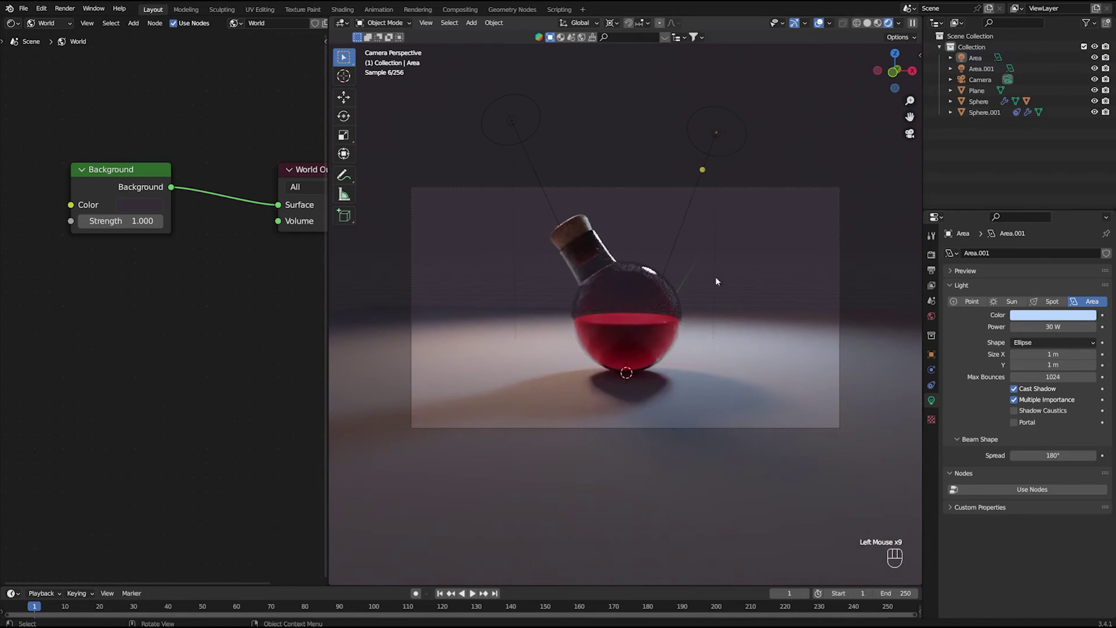
pyautogui.press('q')
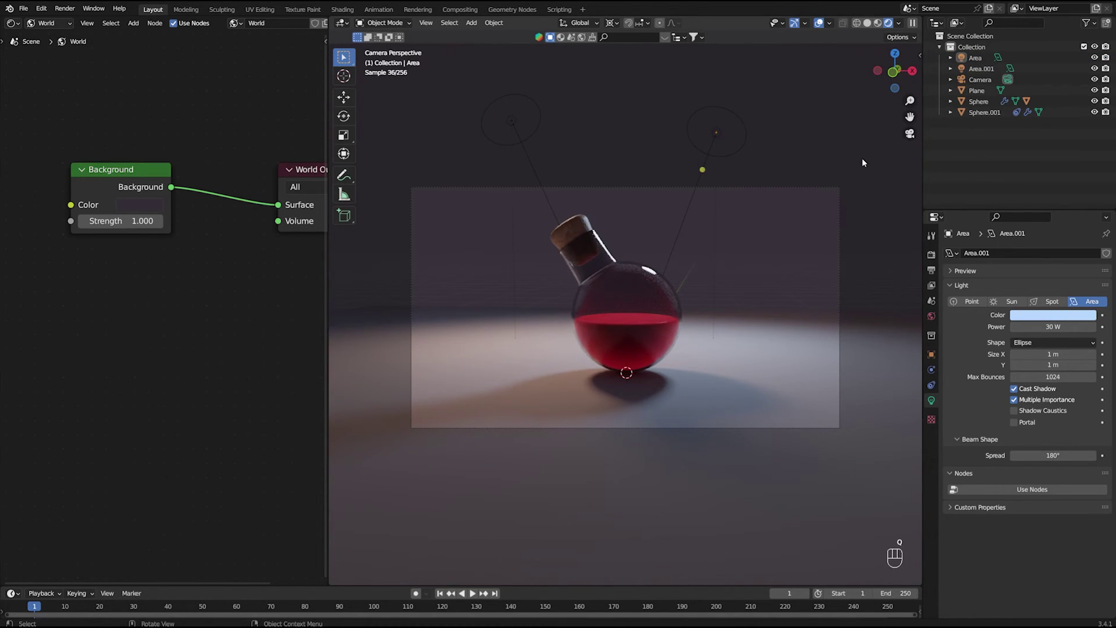
# Lock the camera to view and reframe so the flask sits smaller and centred.
pyautogui.press('n')
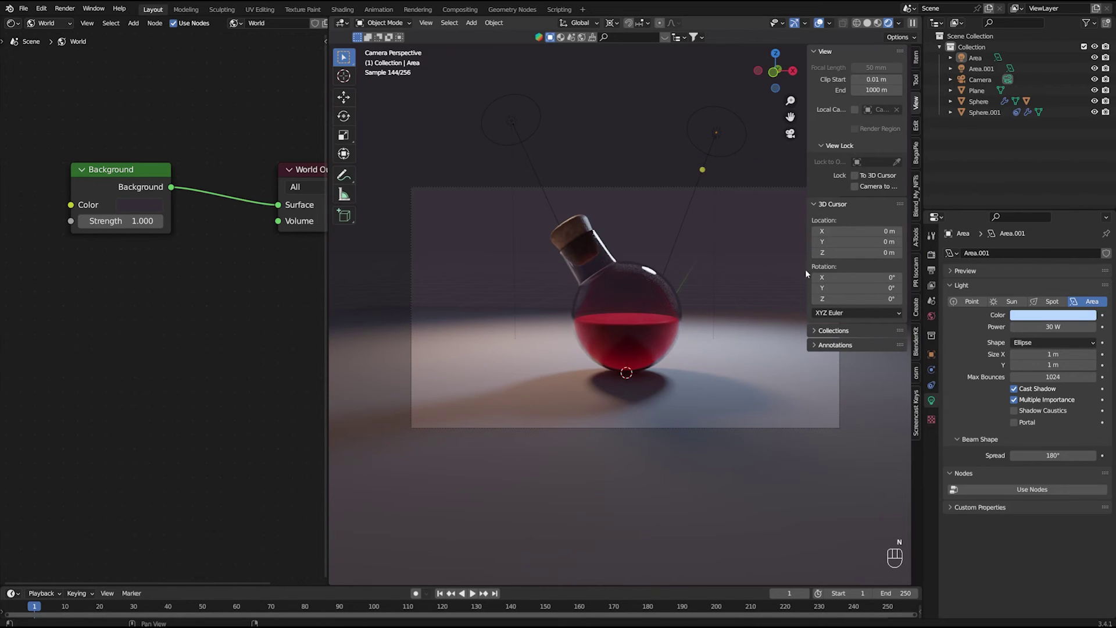
pyautogui.click(860, 187)
pyautogui.scroll(-3)
pyautogui.press('n')
pyautogui.press('n')
pyautogui.doubleClick(854, 187)
pyautogui.press('n')
pyautogui.click(750, 163)
# Save the file and select the camera for lens adjustments.
pyautogui.press('ctrl+s')
pyautogui.click(782, 189)
pyautogui.click(785, 190)
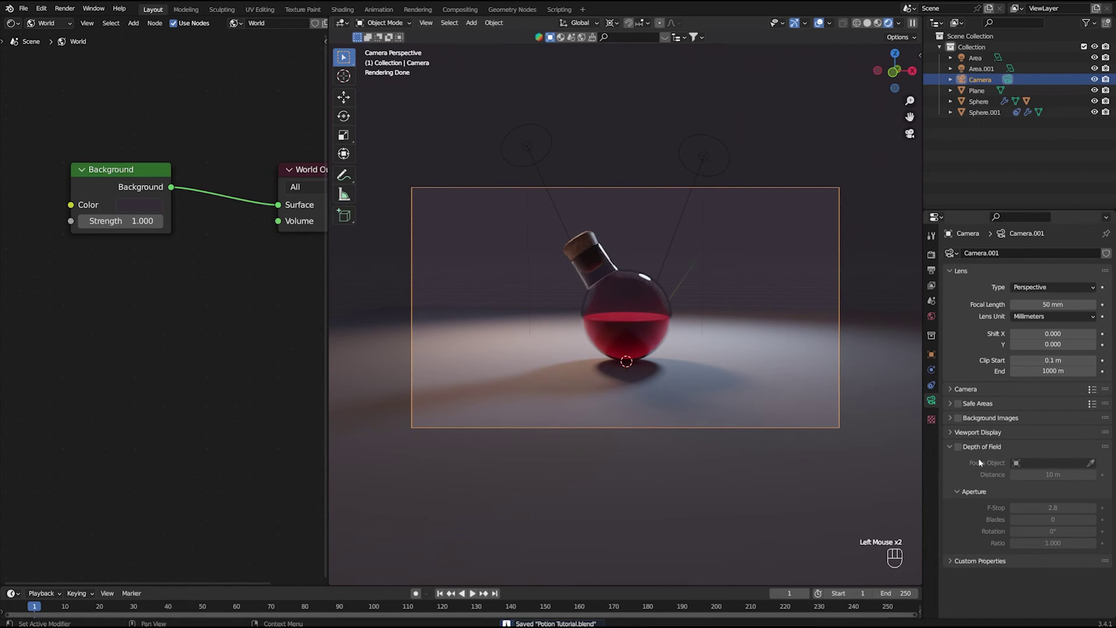
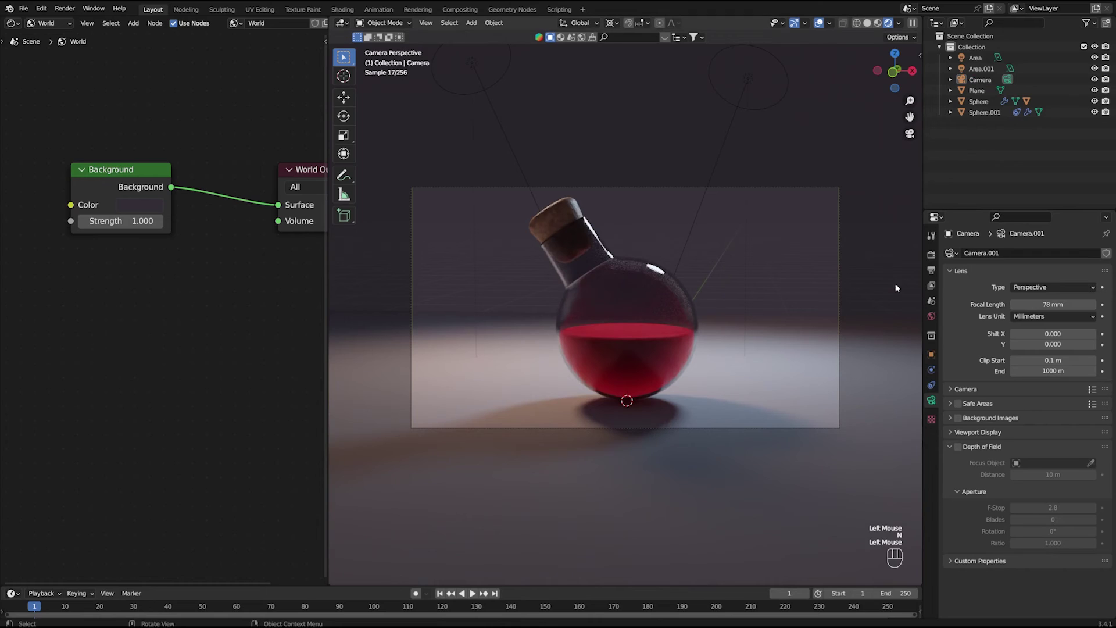
# Save with the 78 mm camera lens and switch to the Cycles render settings.
pyautogui.press('ctrl+s')
pyautogui.click(786, 259)
pyautogui.click(933, 274)
pyautogui.click(934, 257)
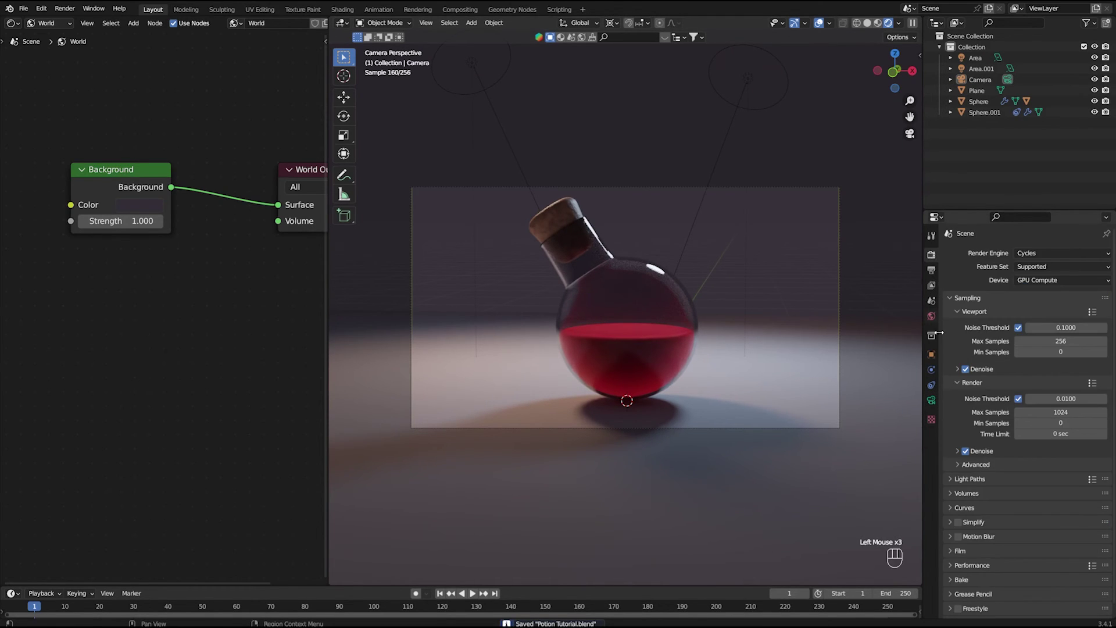
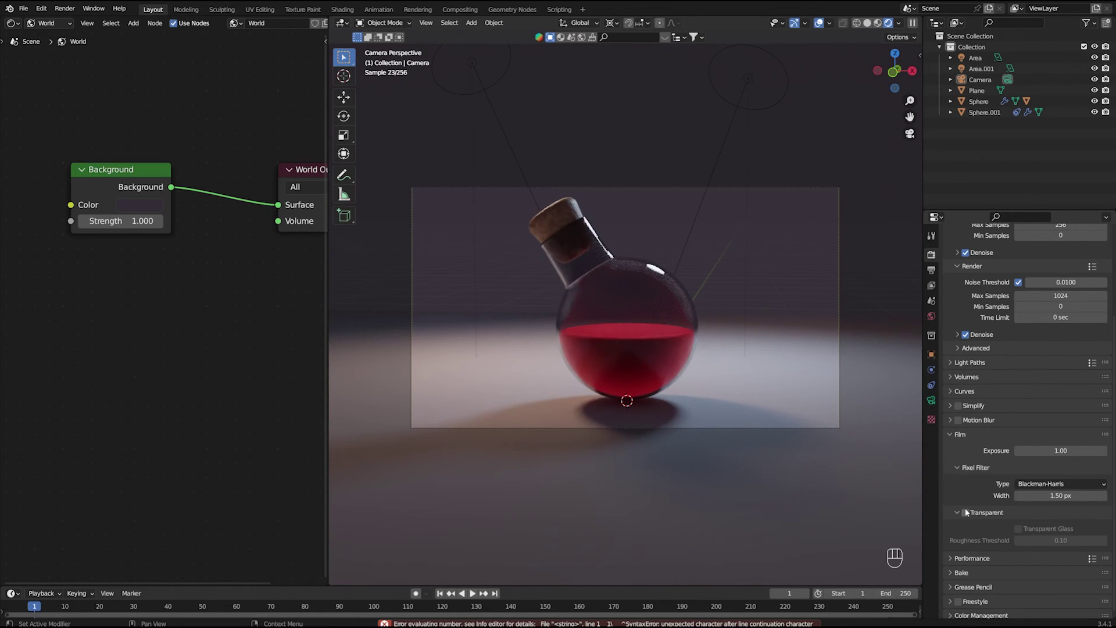
# Review Cycles sampling at 1024 max samples, save, and render the flask image.
pyautogui.click(970, 513)
pyautogui.click(970, 513)
pyautogui.click(776, 255)
pyautogui.press('ctrl+s')
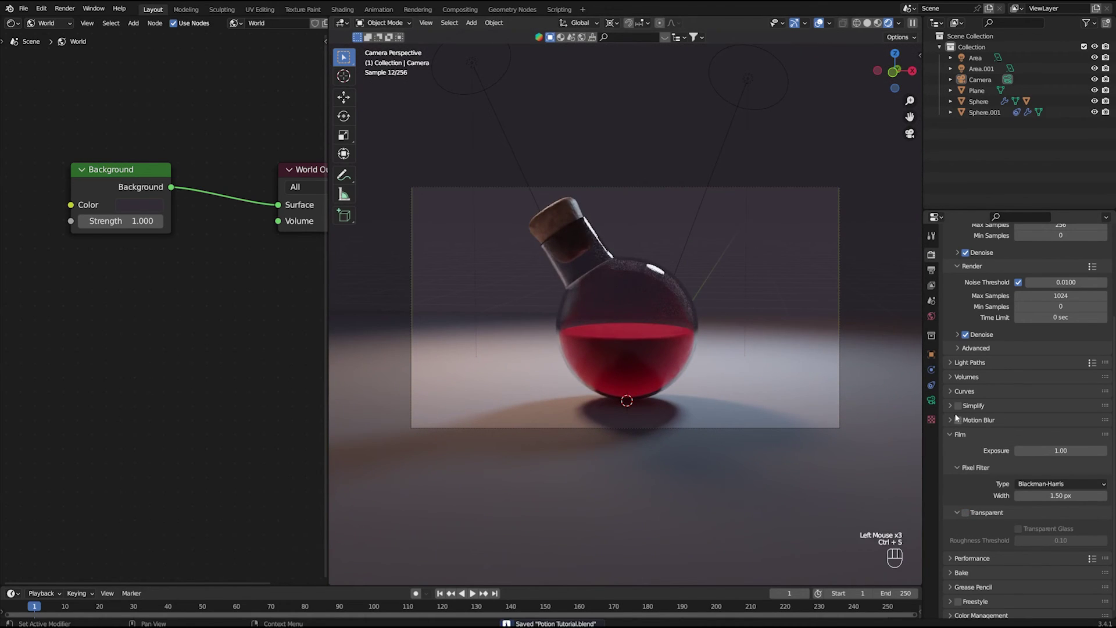
pyautogui.click(955, 435)
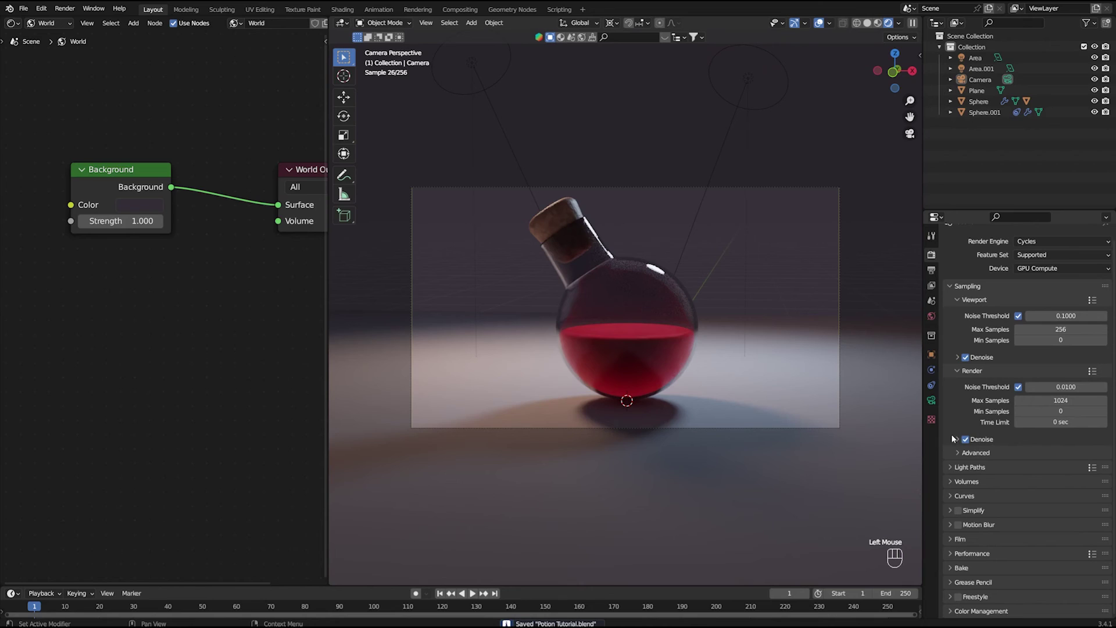
pyautogui.scroll(-3)
pyautogui.click(646, 238)
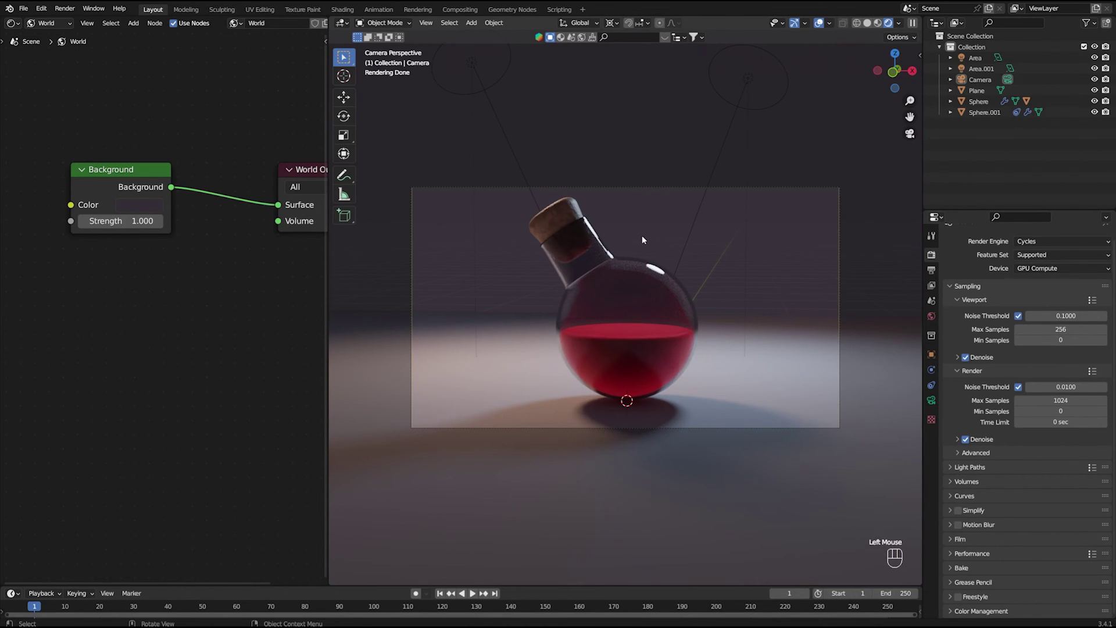